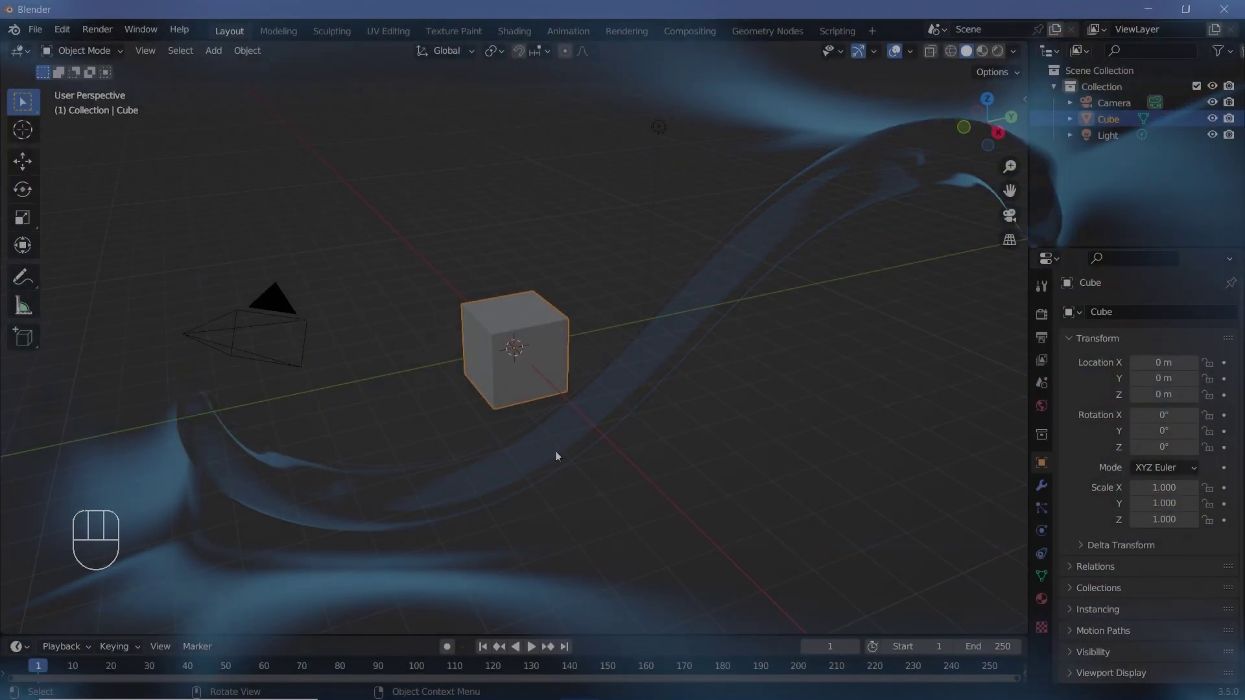
Step: Delete the default cube and add a Torus Knot 2 x 3 curve at the origin
click(72, 33)
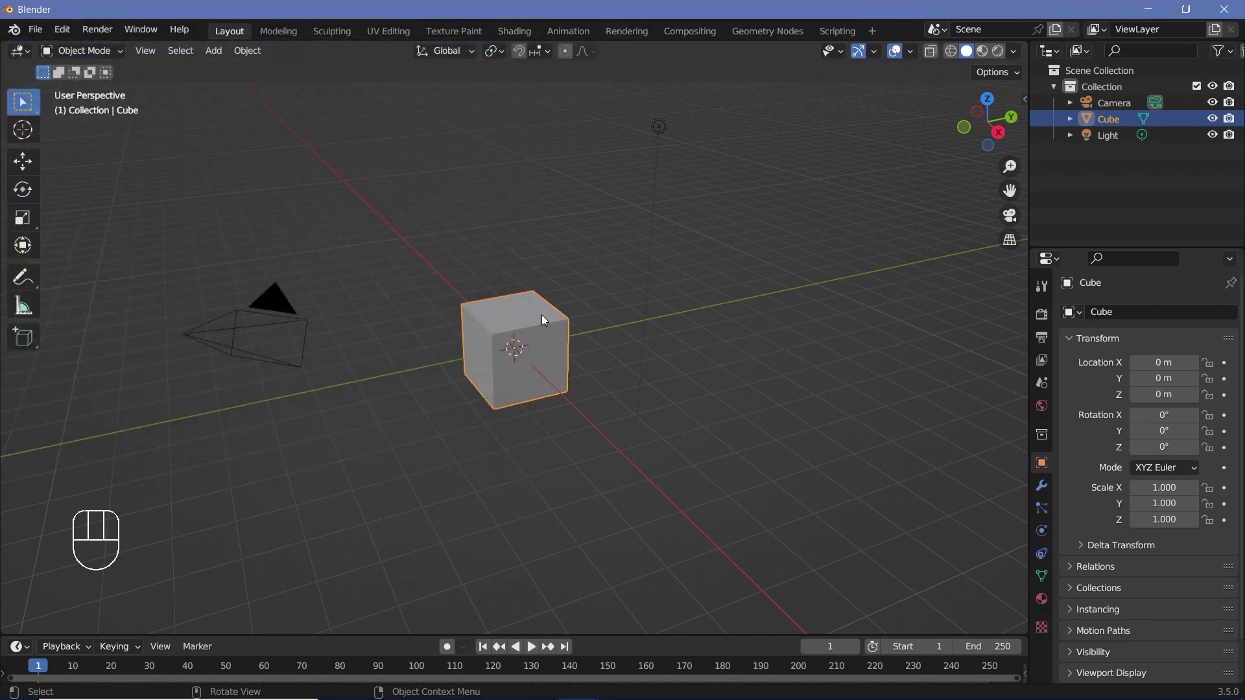
key(x)
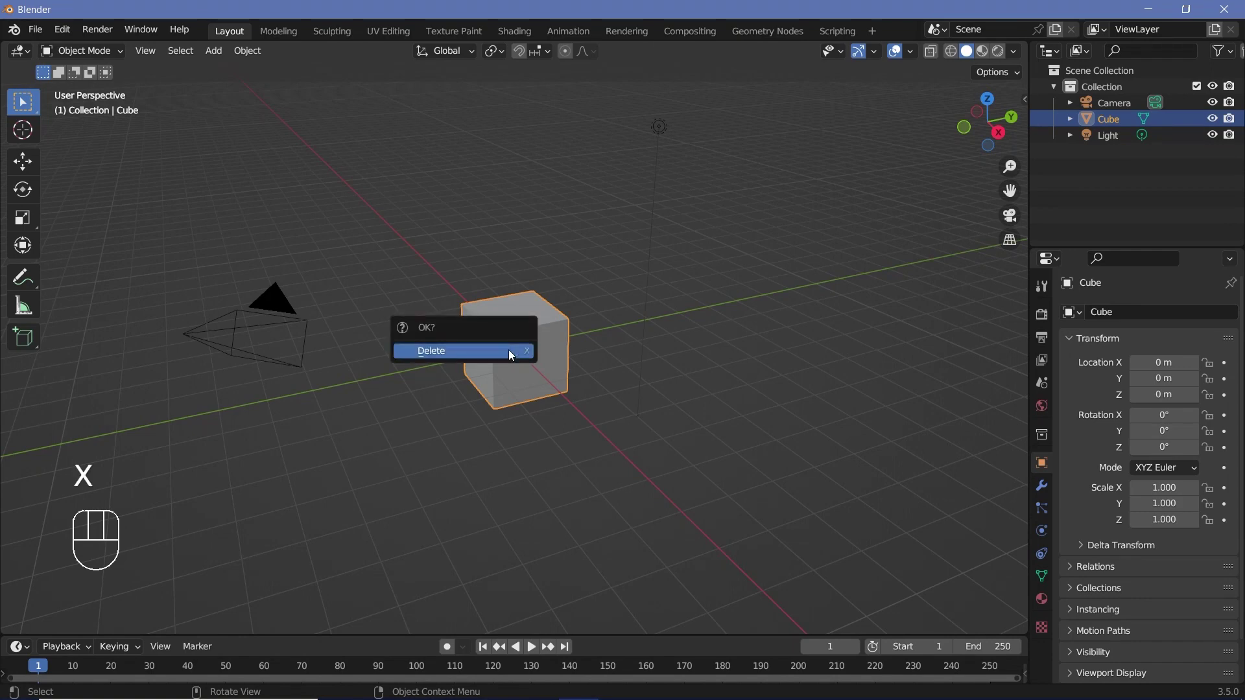
key(shift+a)
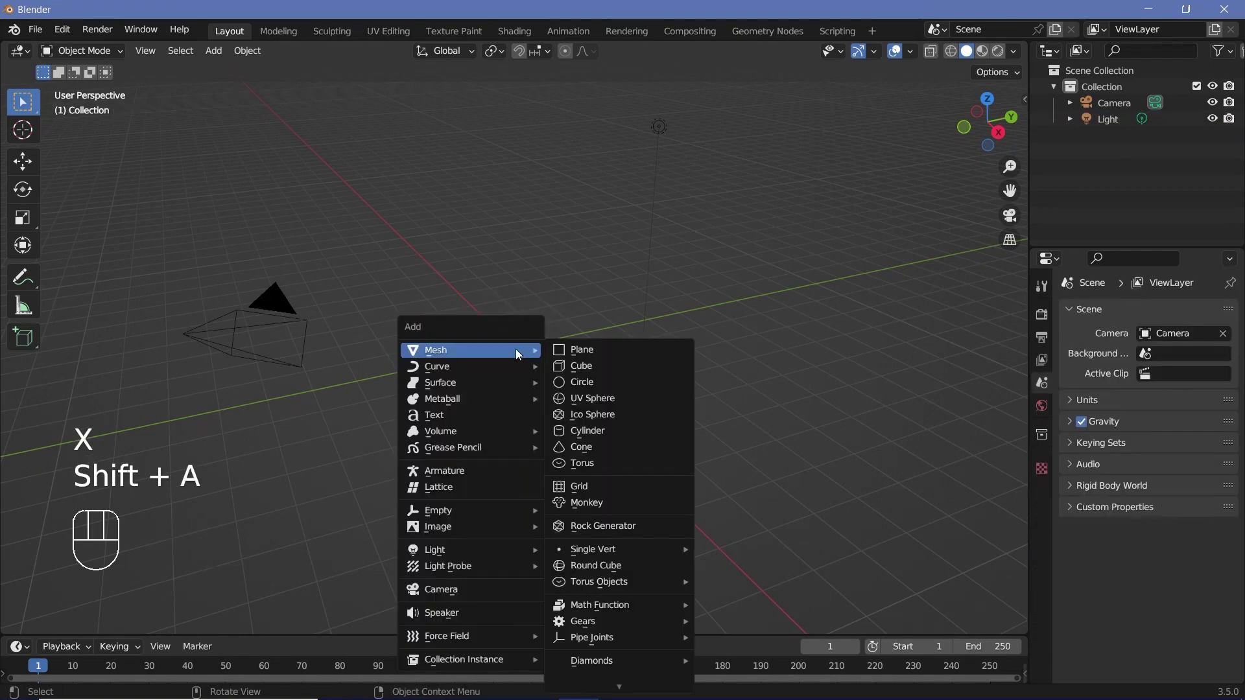
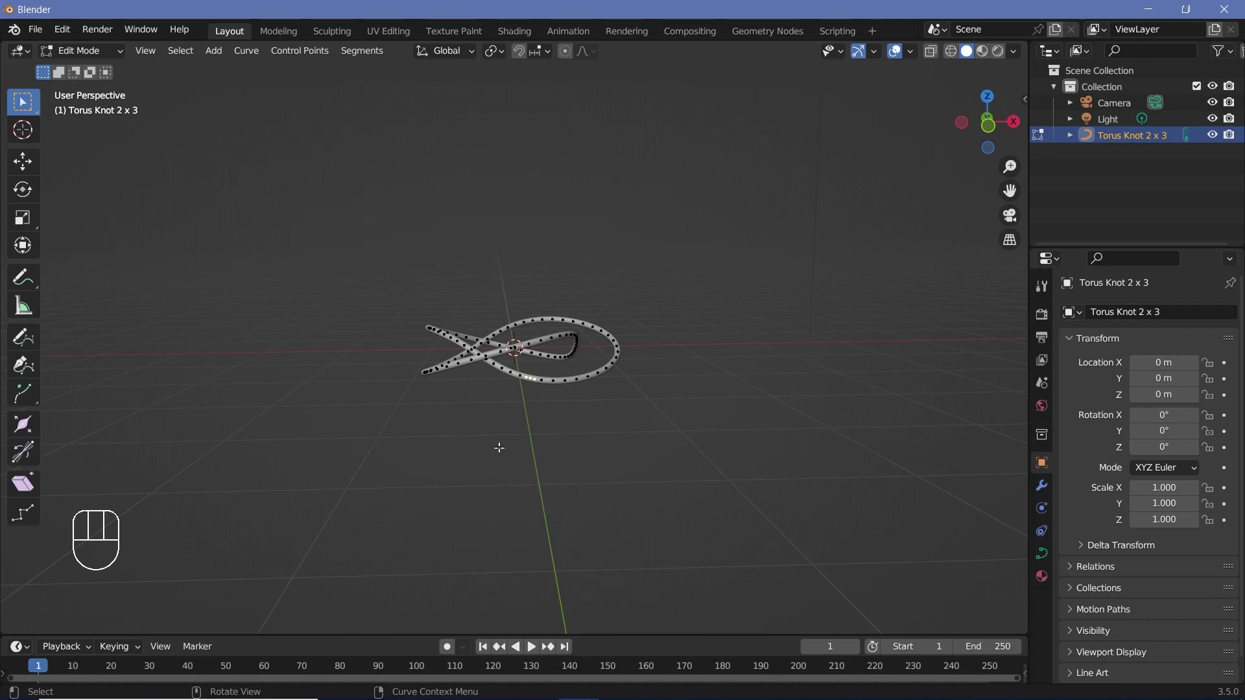
key(F9)
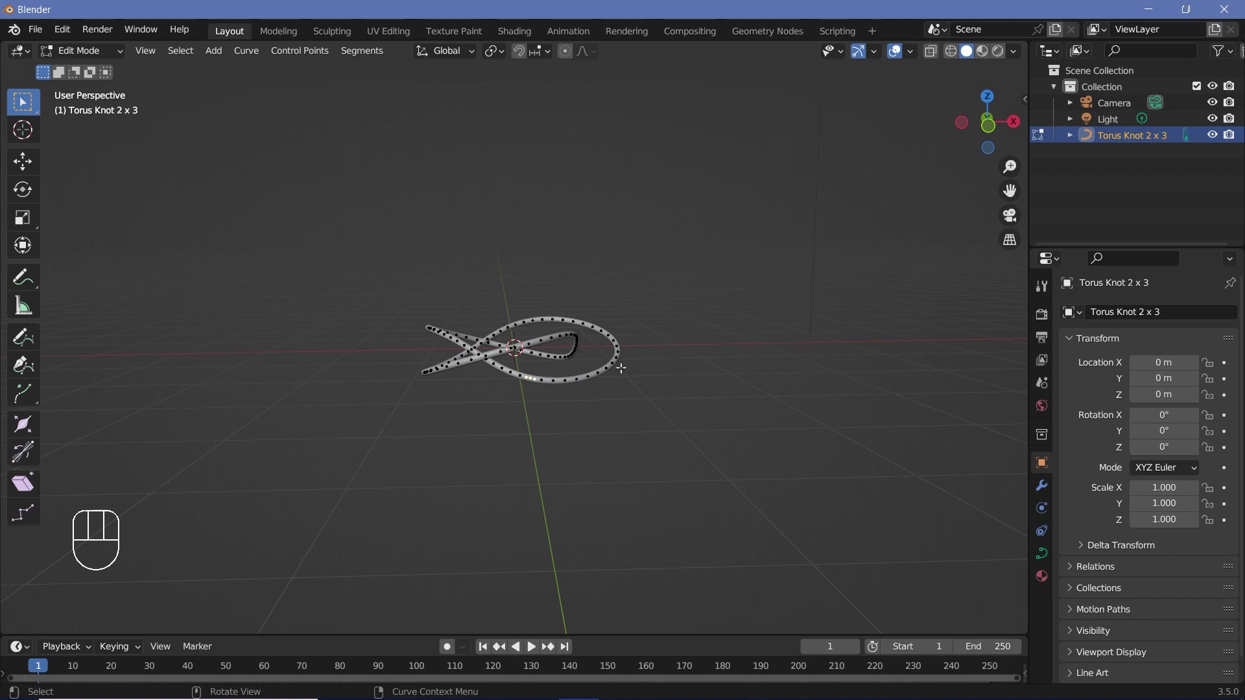
Step: Reopen the torus knot's creation settings, keeping 2 revolutions and 3 spins
key(F9)
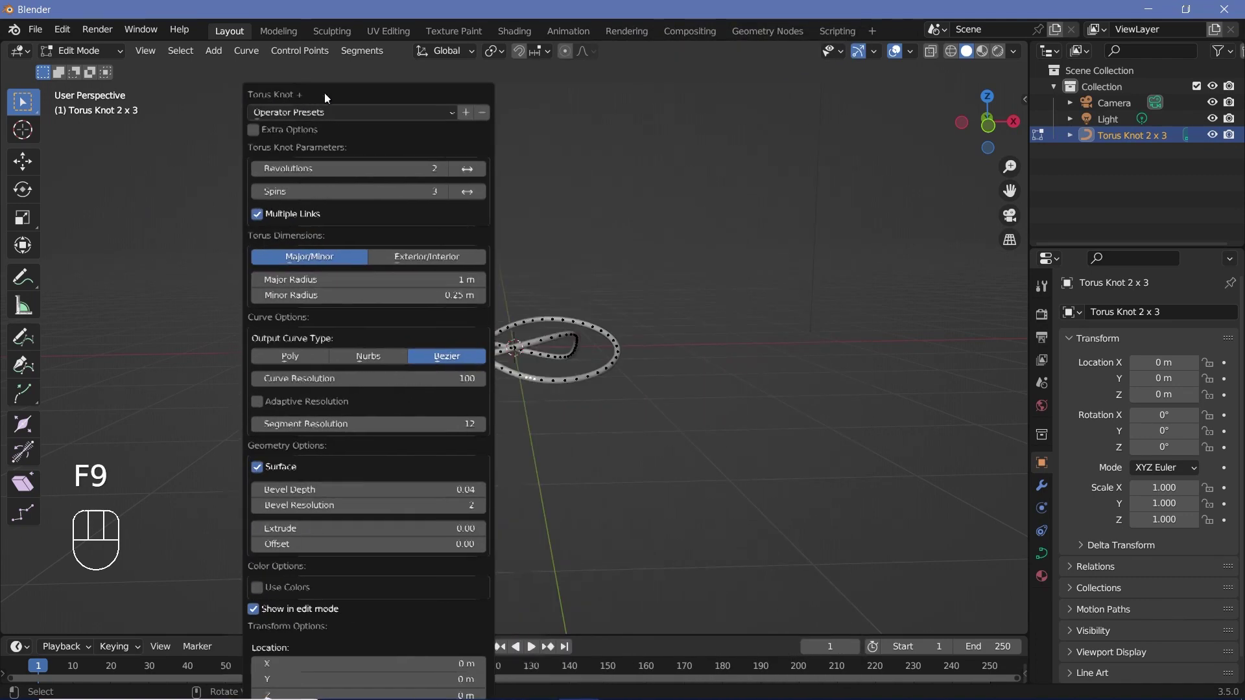
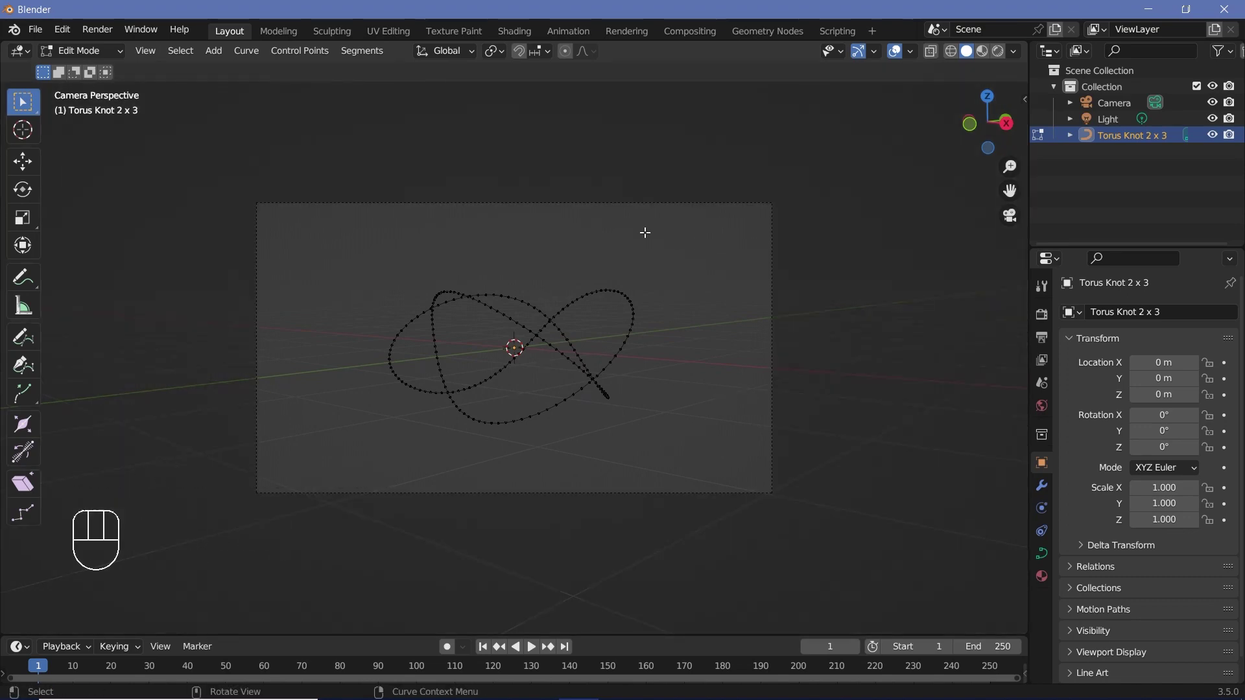
Step: Leave the knot's edit mode, add a new cube and give it a geometry-nodes modifier
key(Tab)
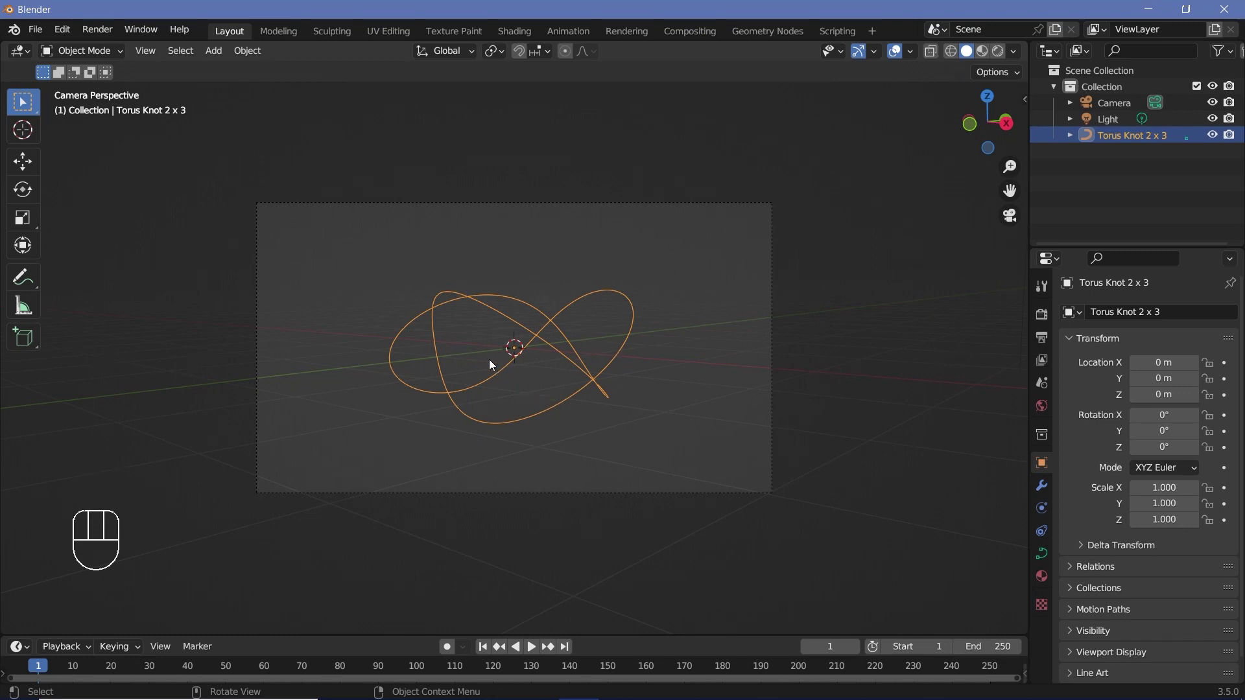
key(shift+a)
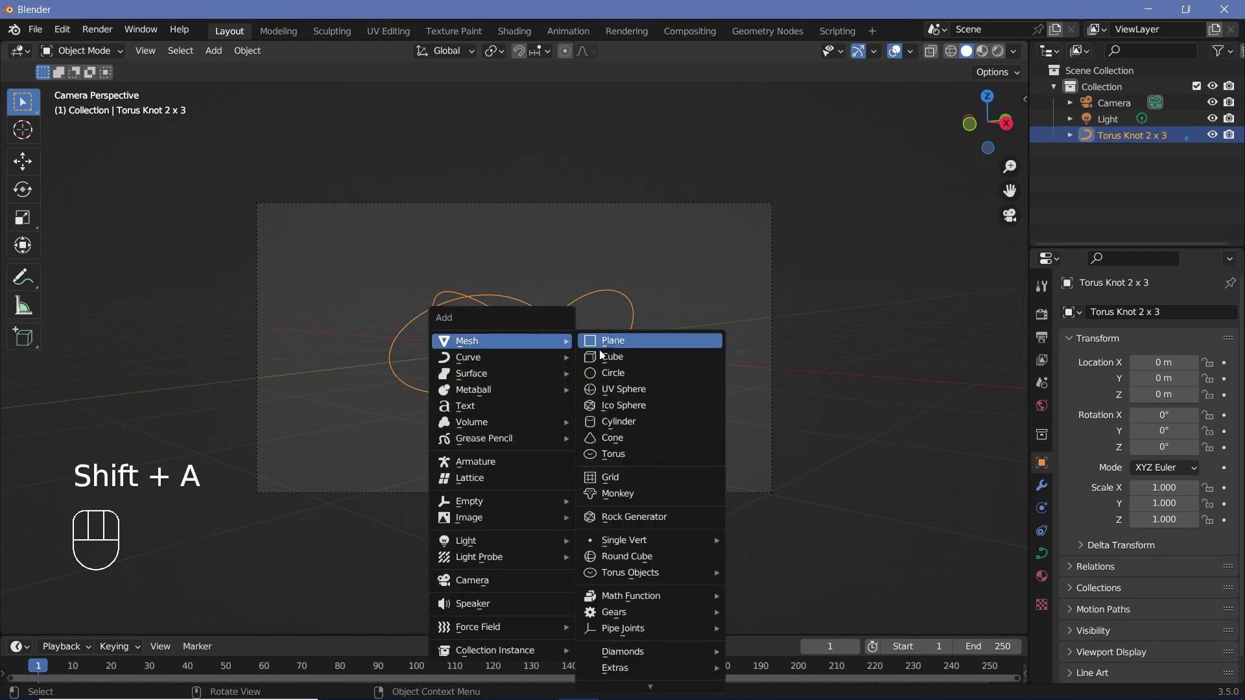
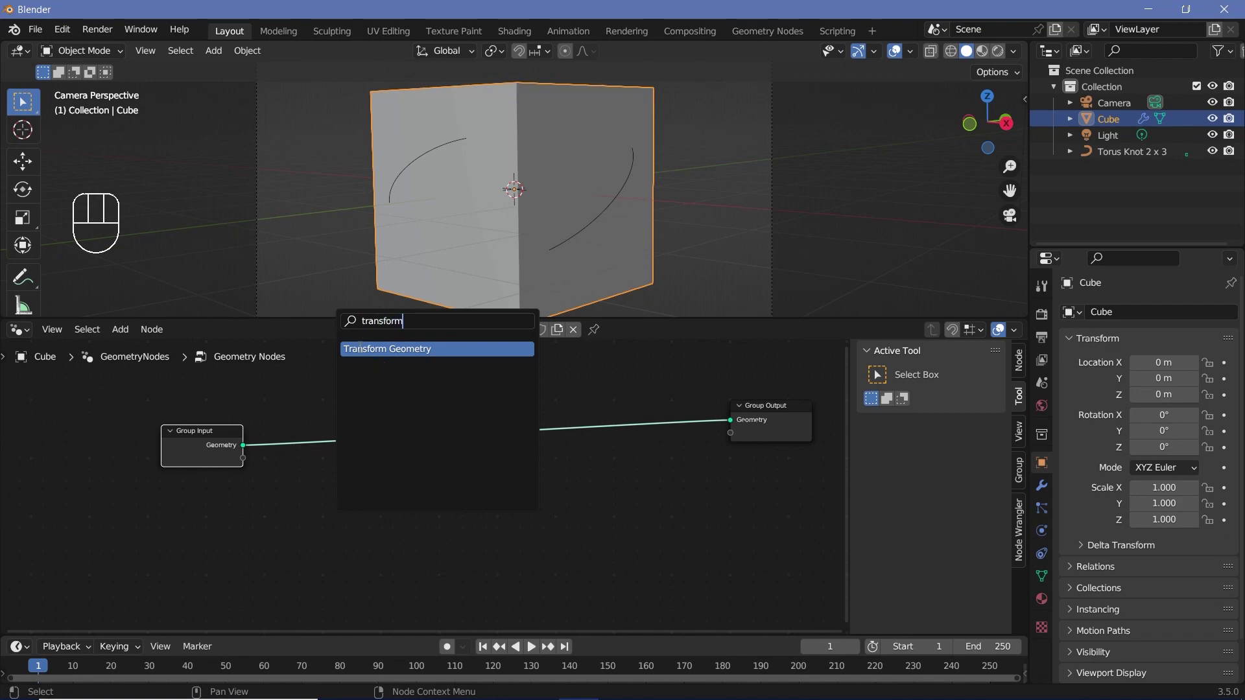
middle_click(462, 455)
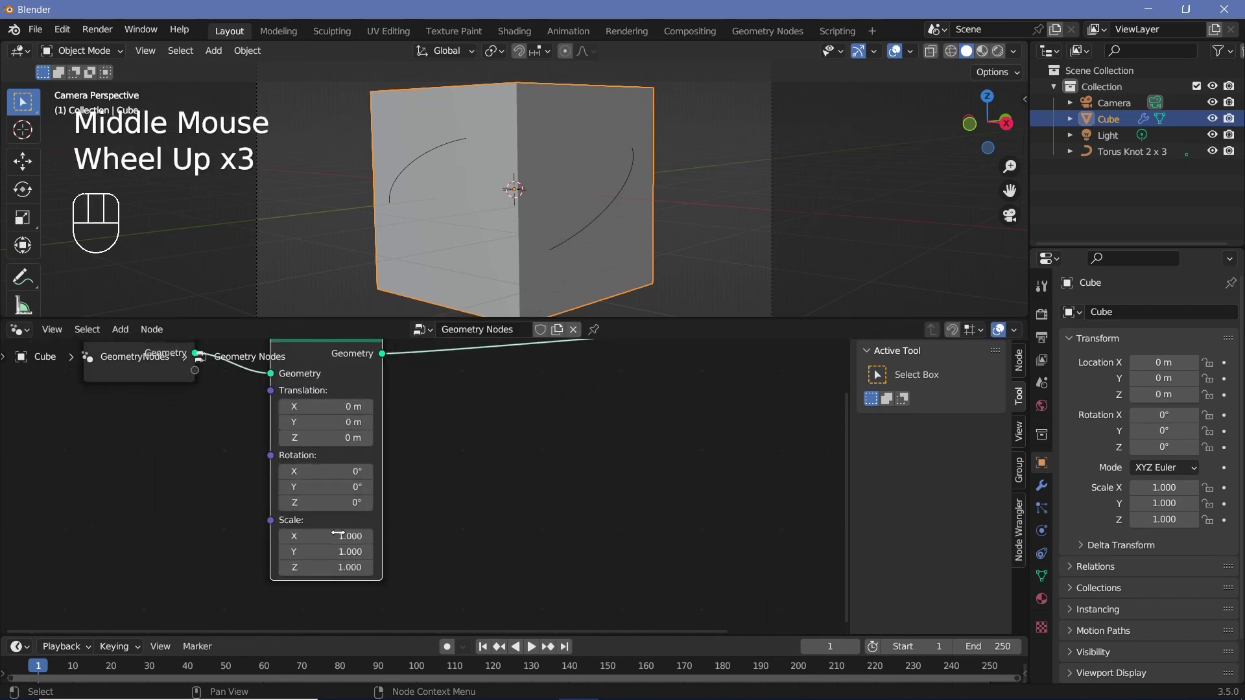
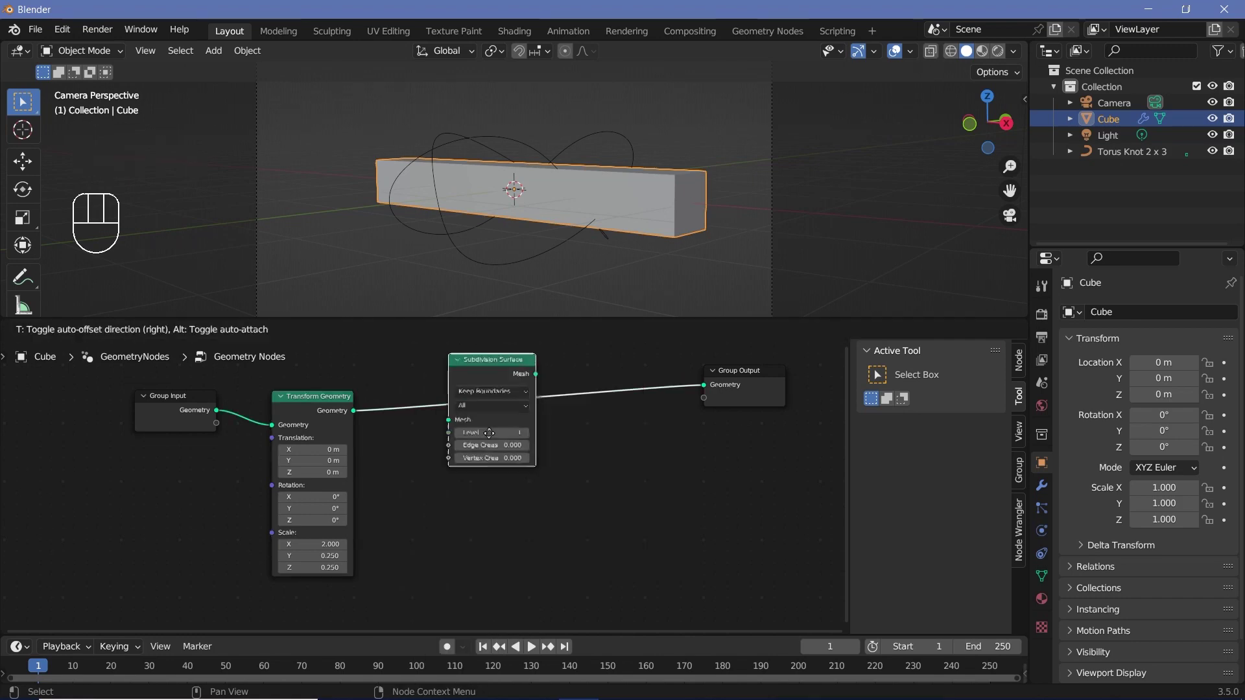
Step: Raise the Subdivision Surface level to 5, rounding the cube into a smooth rod
double_click(573, 446)
click(573, 445)
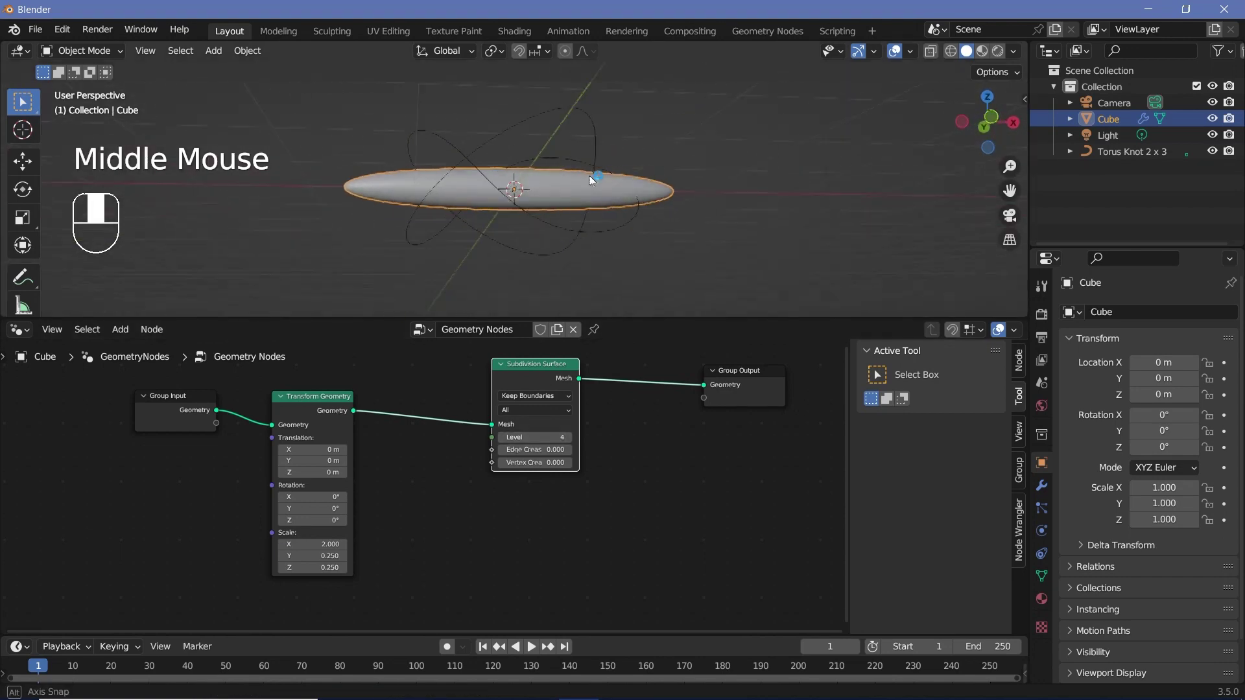
drag(556, 223, 342, 588)
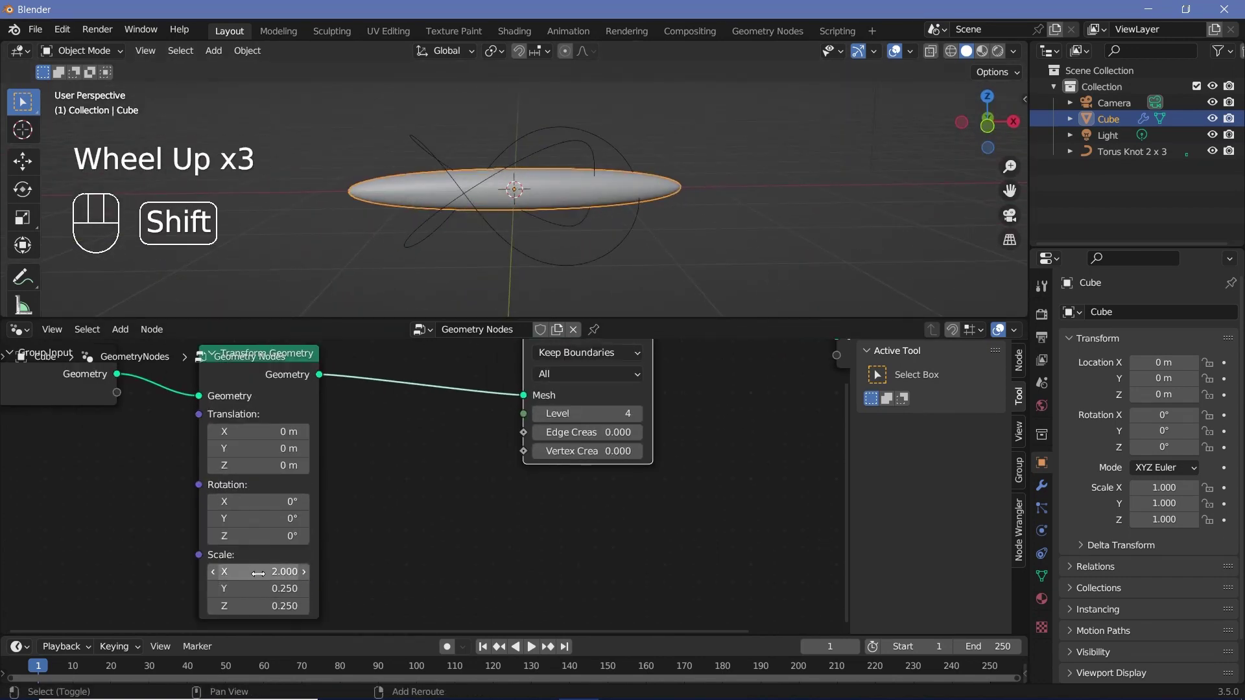
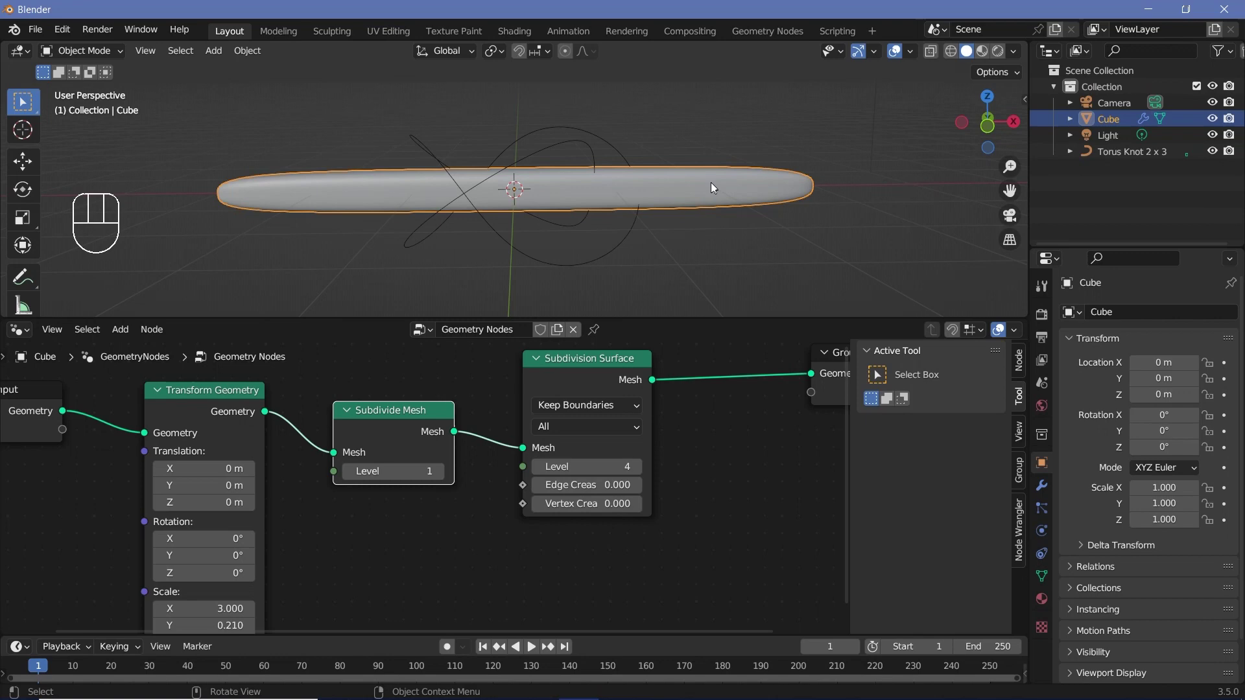
drag(482, 238, 572, 207)
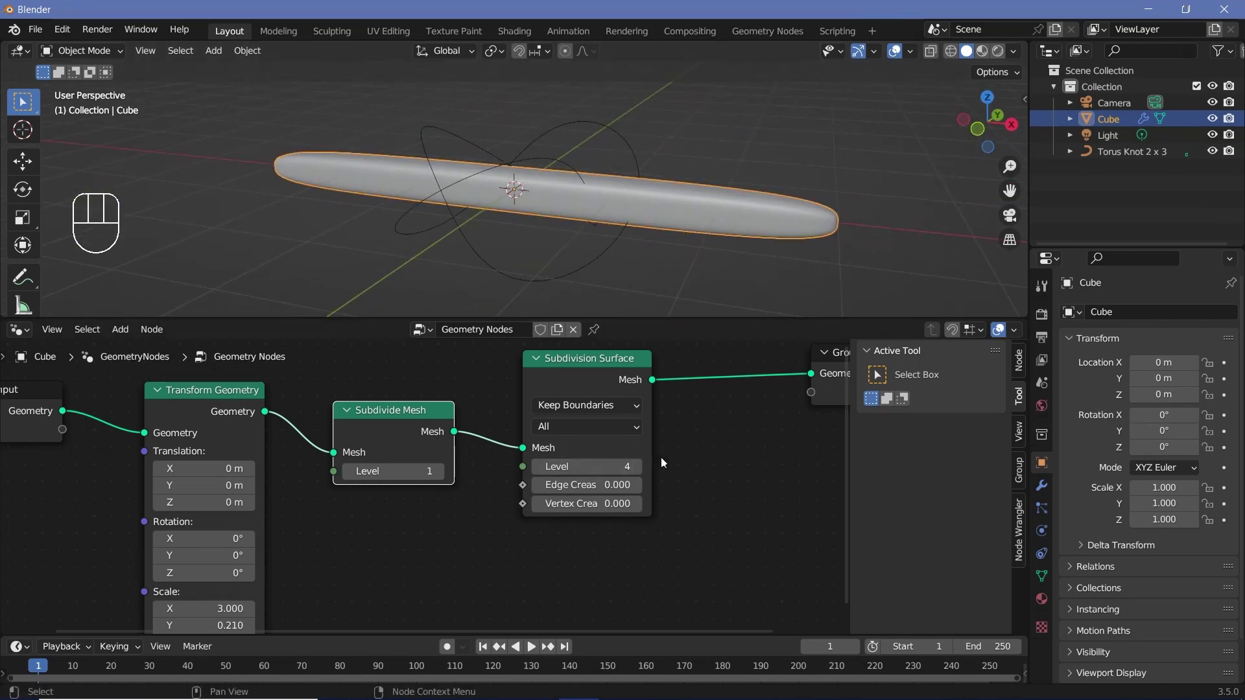
middle_click(645, 470)
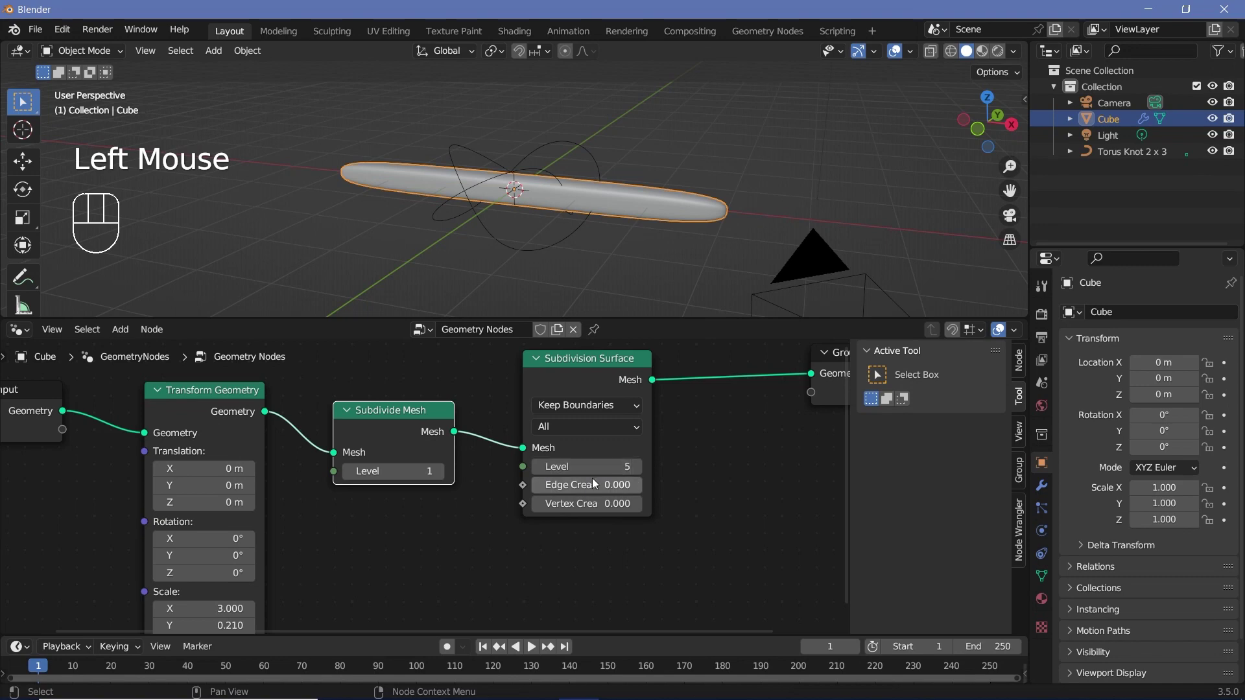
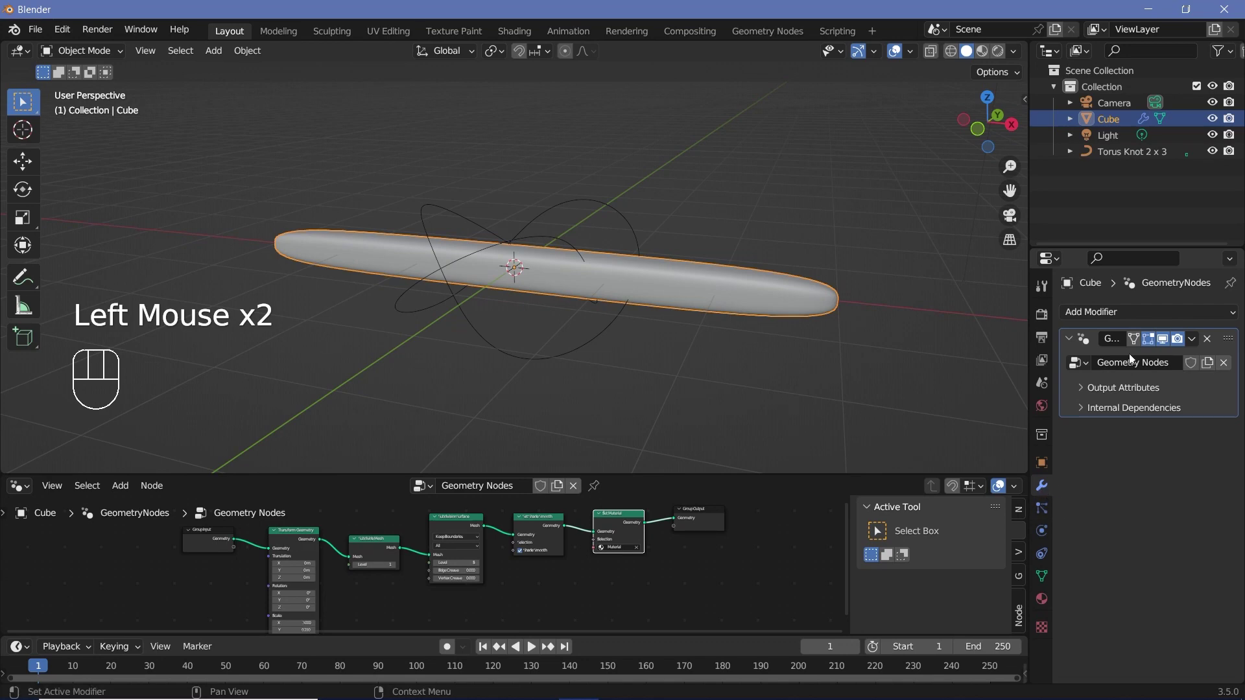
Step: Add a Curve modifier targeting Torus Knot 2 x 3 and slide the rod along it
drag(1129, 320, 1161, 463)
click(1216, 456)
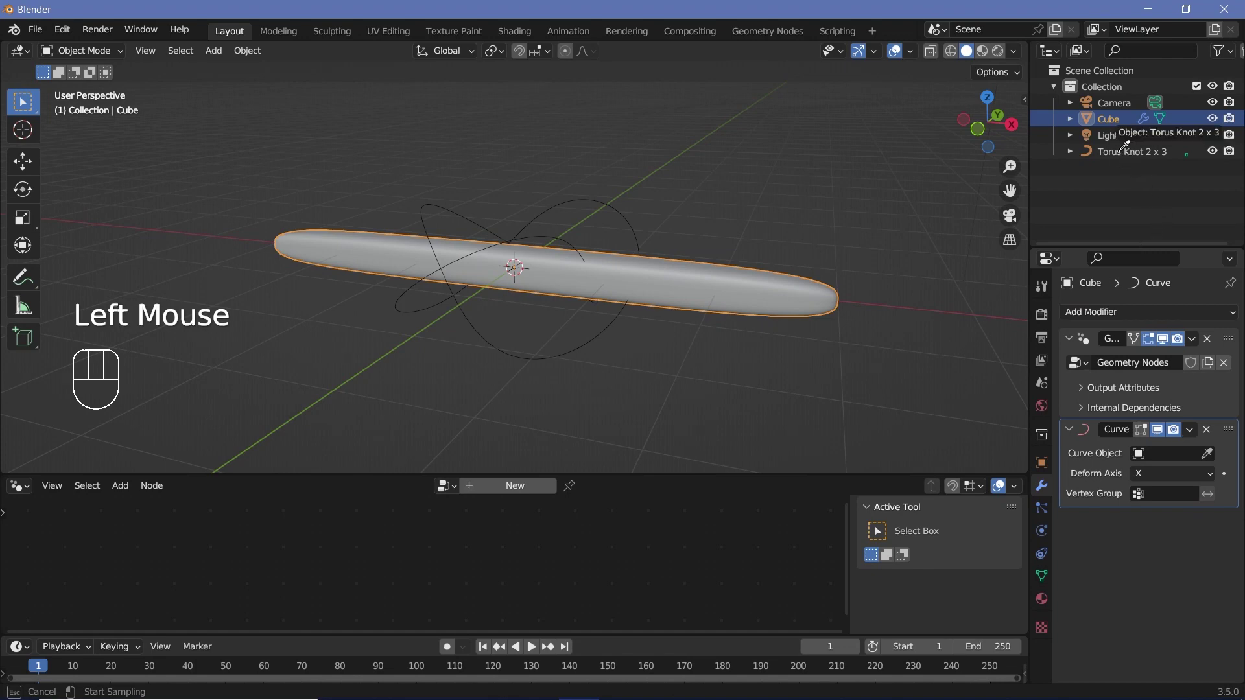
key(KP_0)
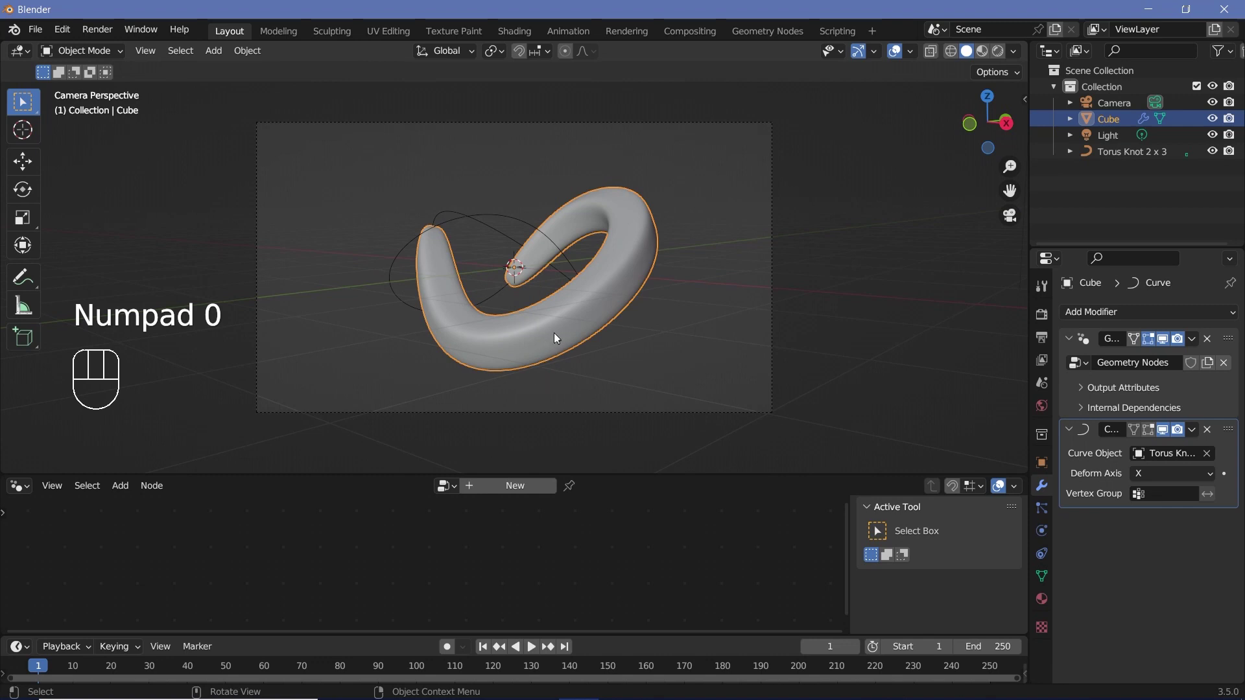
key(g)
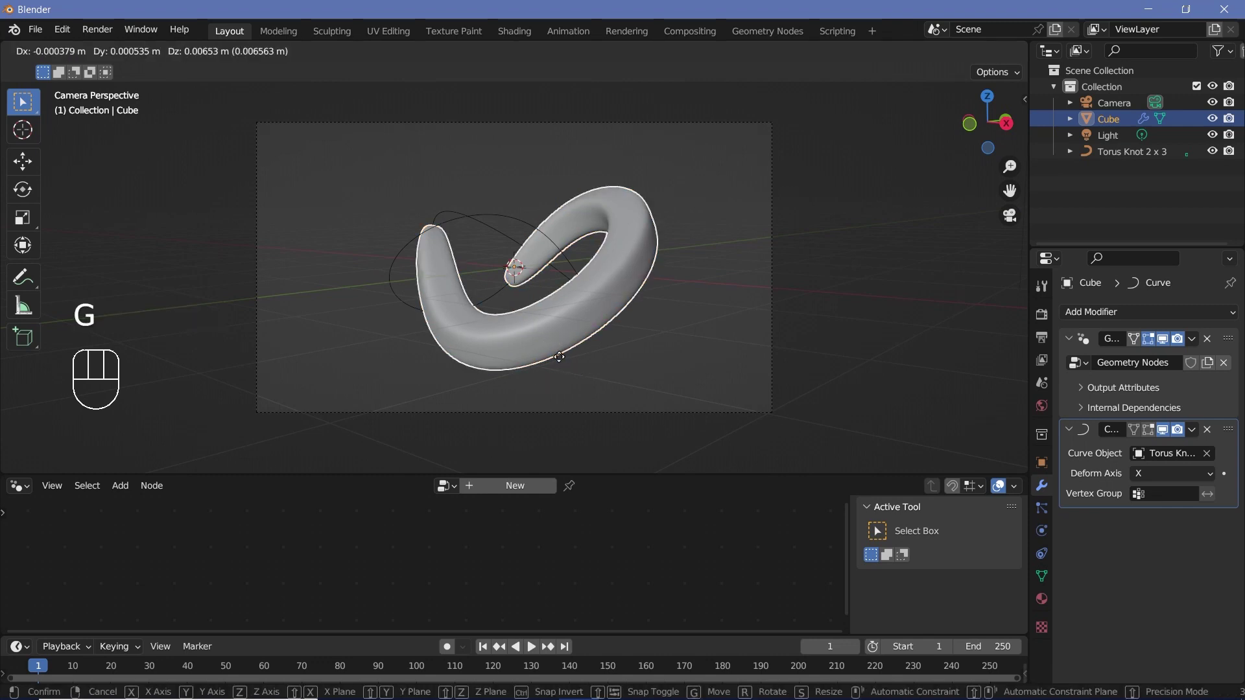
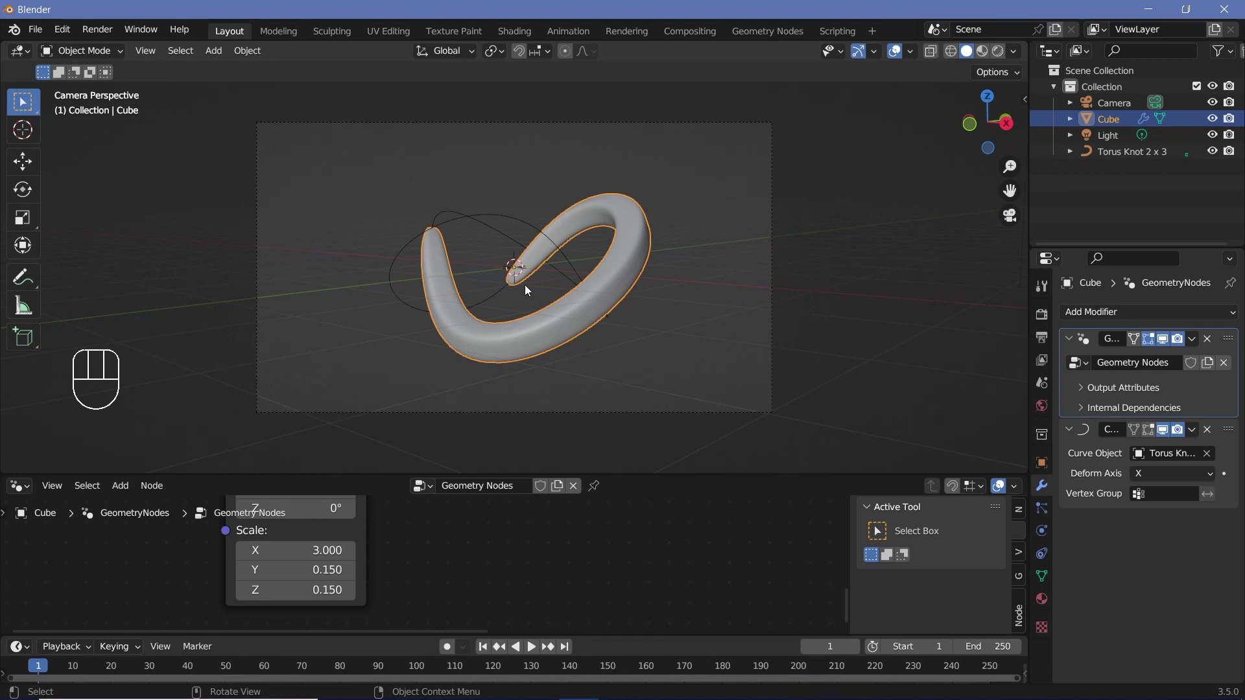
Step: Add a new cube and give it a Copy Rotation constraint targeting the Camera
key(shift+a)
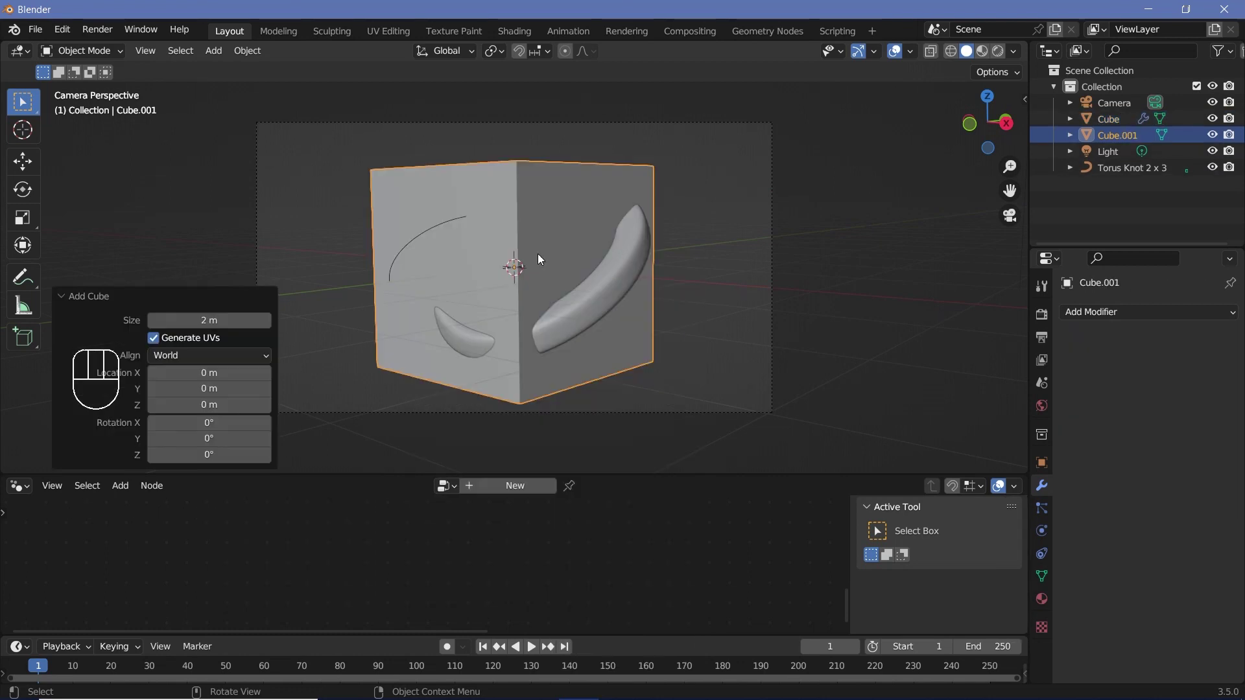
click(1045, 559)
drag(1161, 313, 993, 382)
drag(1212, 369, 1214, 355)
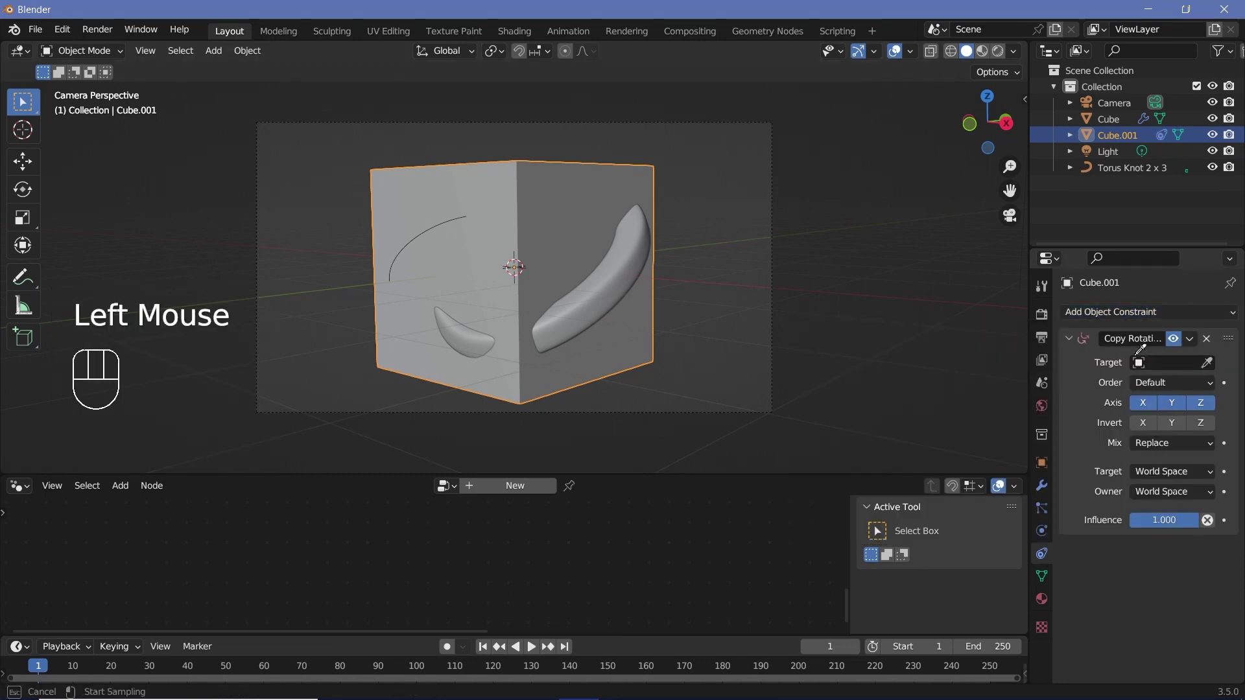
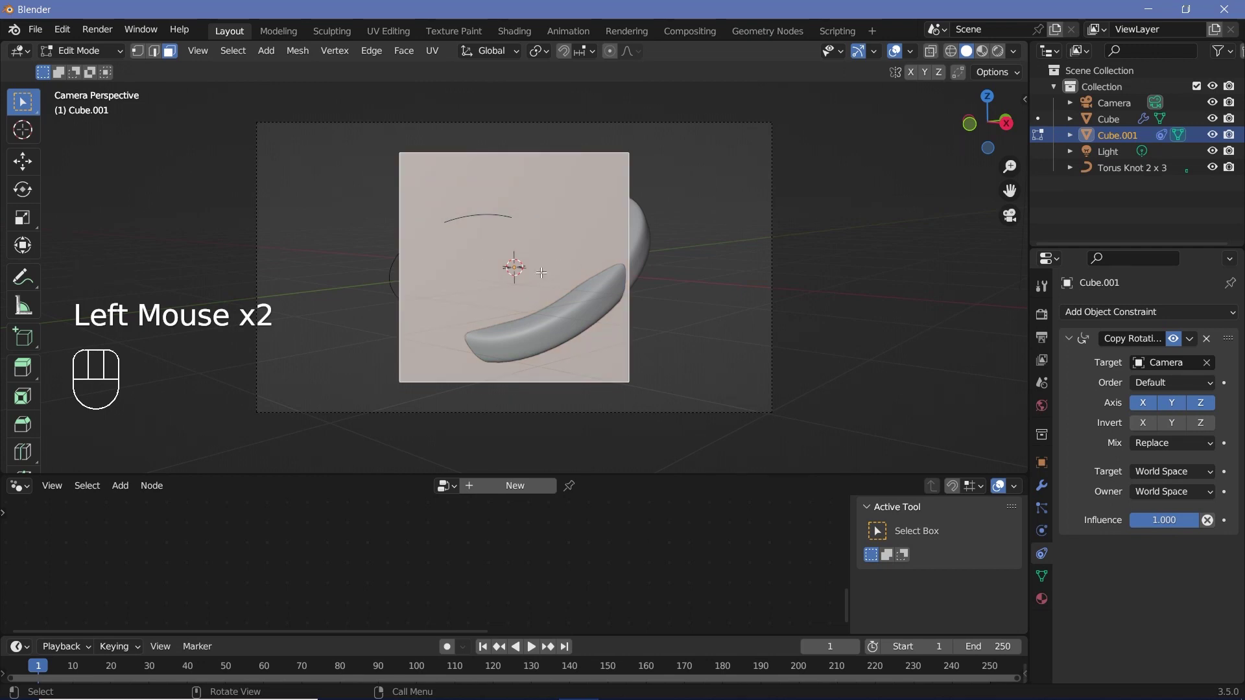
Step: Hollow the box by removing its front face and finish editing the mesh
key(x)
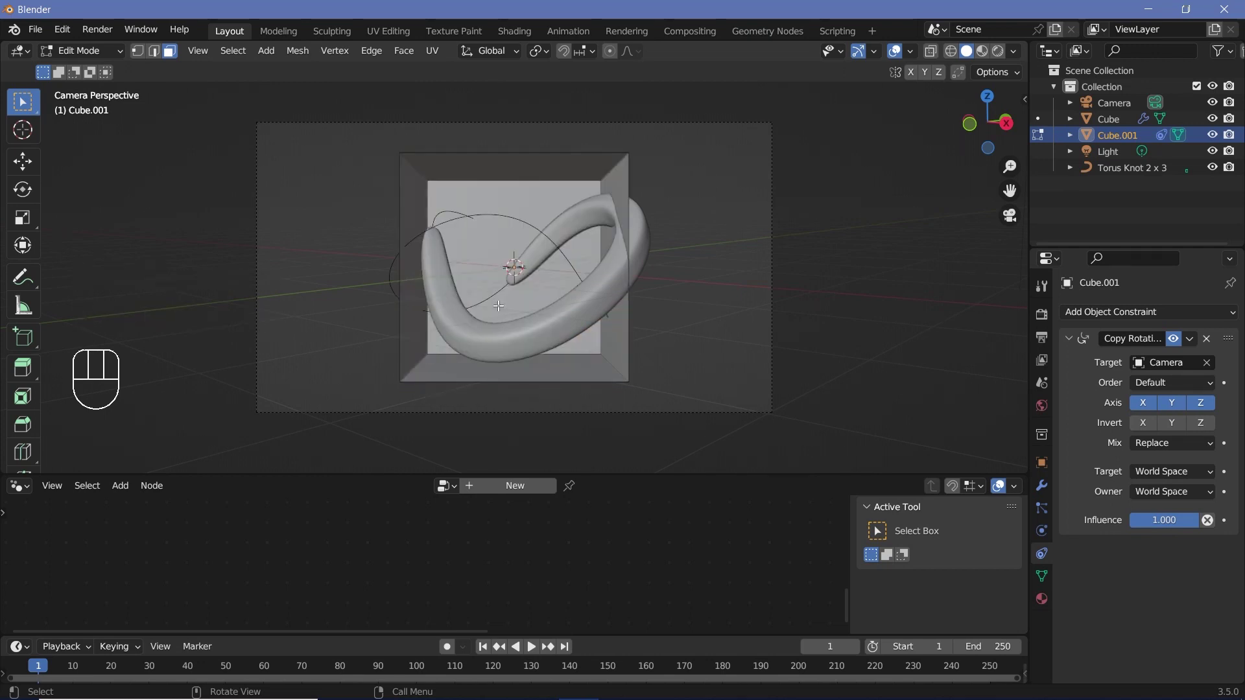
key(Tab)
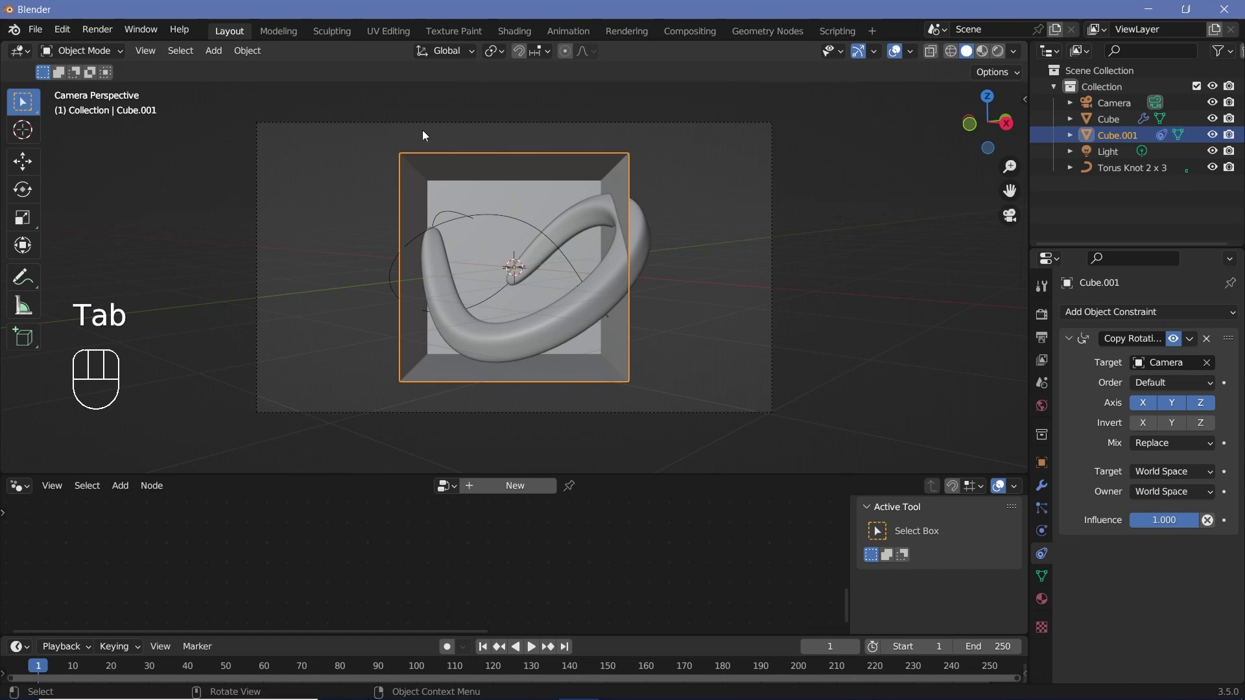
drag(435, 61, 622, 346)
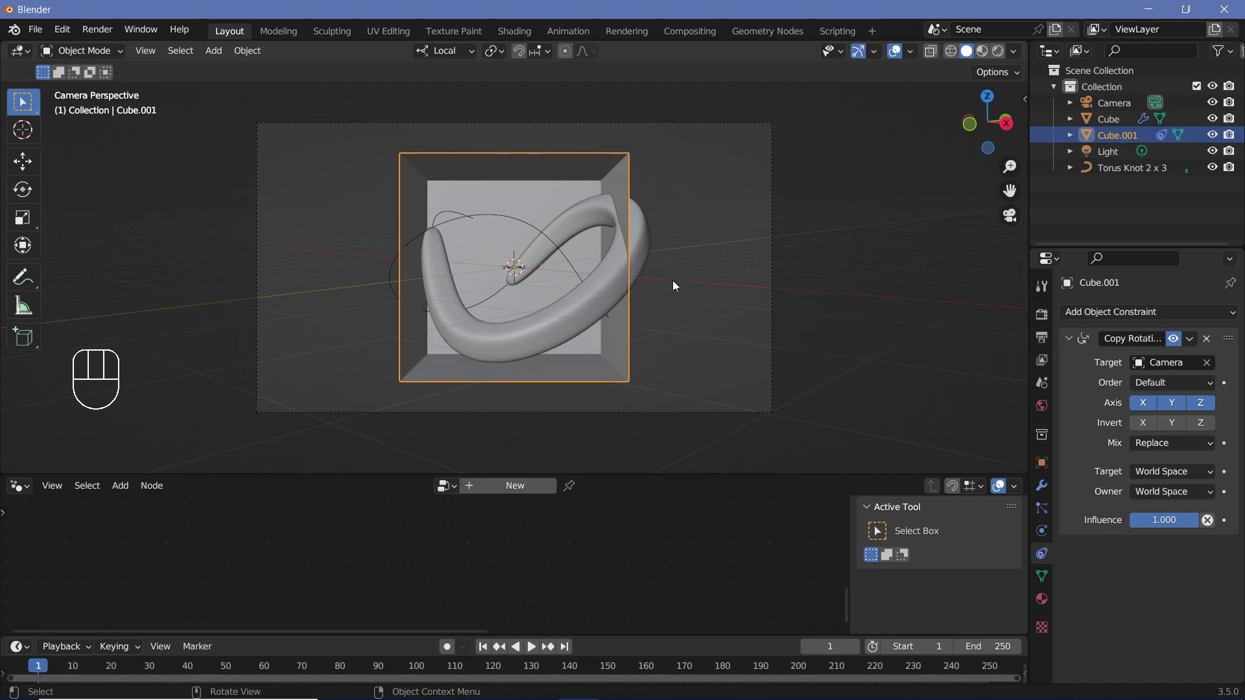
Step: Scale Cube.001 up so it extends well beyond the looping rod
key(s)
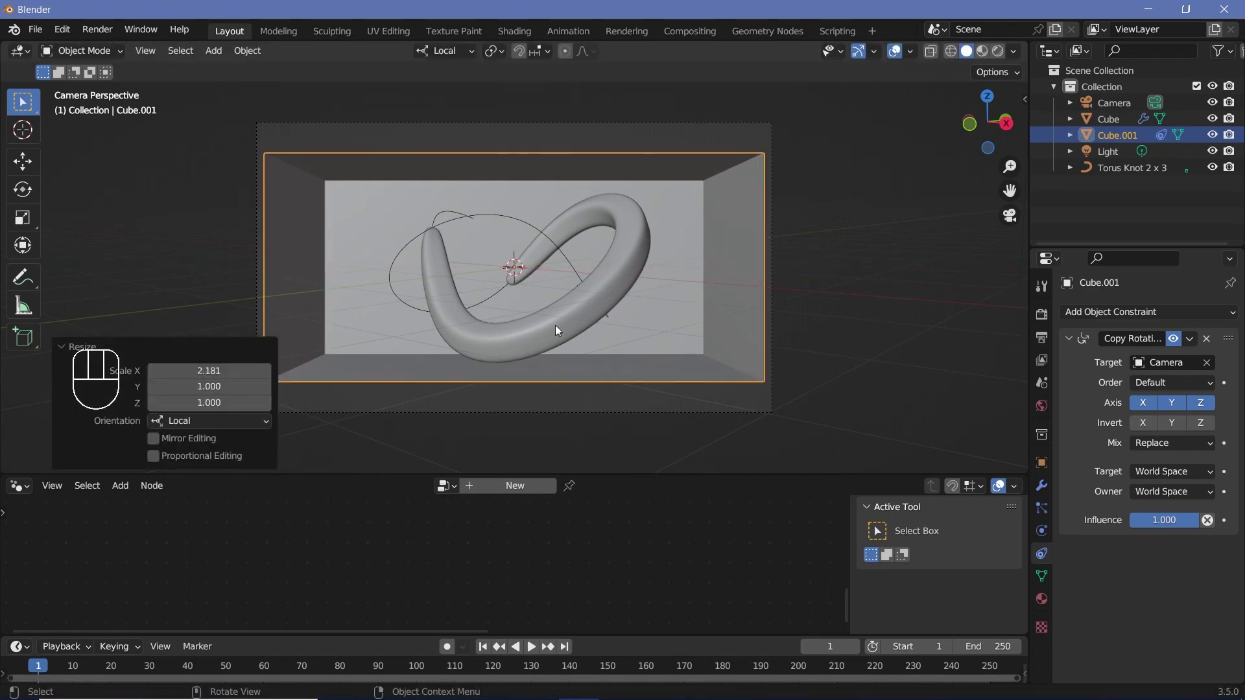
key(s)
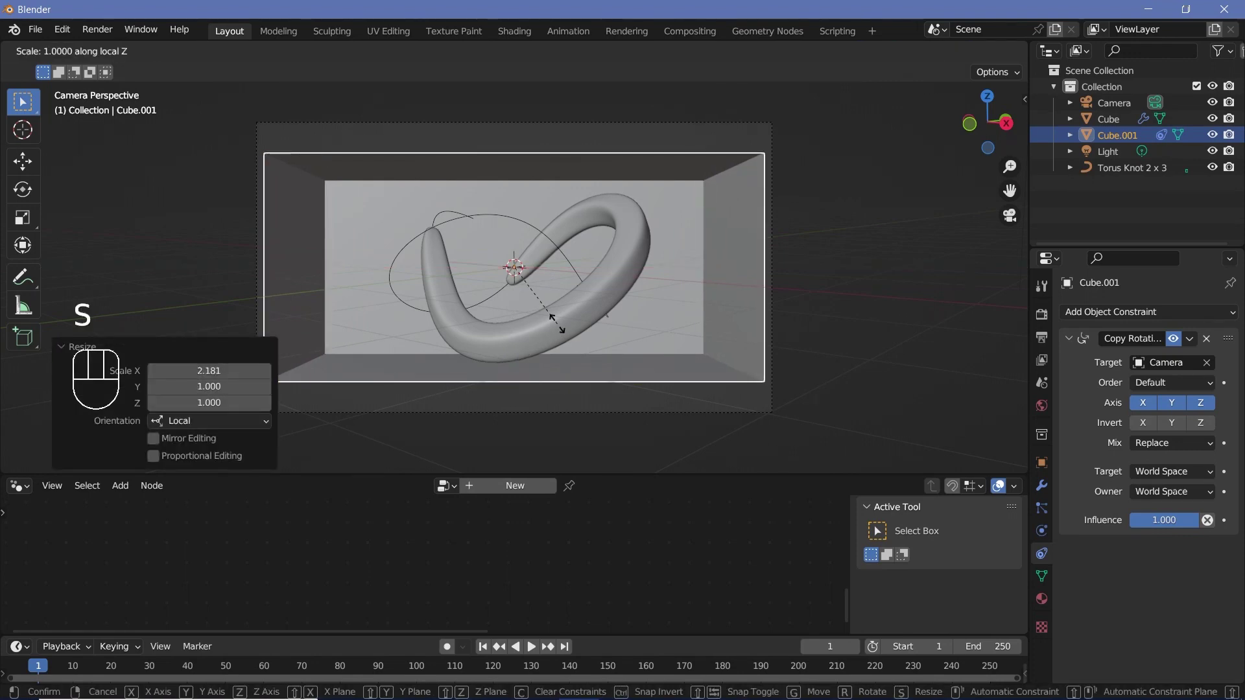
drag(608, 335, 550, 363)
key(g)
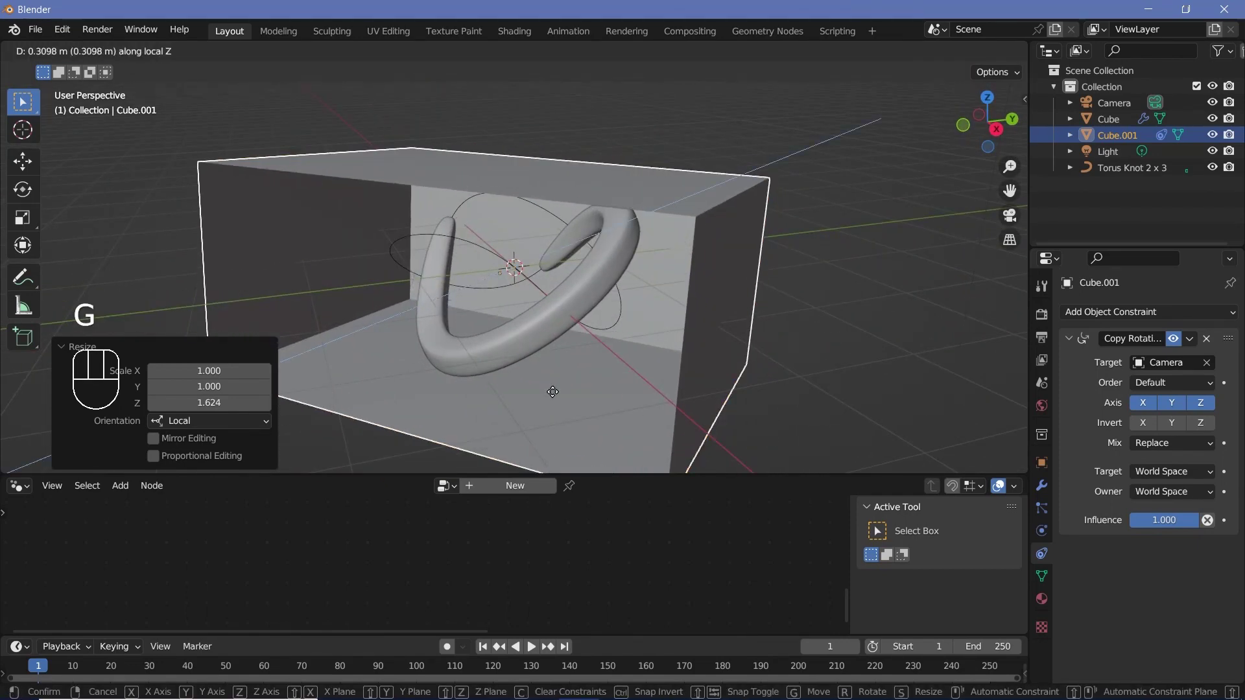
Step: Orbit and zoom around the box to check its size against the knot
drag(553, 320, 608, 331)
scroll(up, 3)
drag(555, 330, 494, 328)
scroll(down, 3)
scroll(up, 3)
drag(626, 329, 885, 185)
scroll(down, 3)
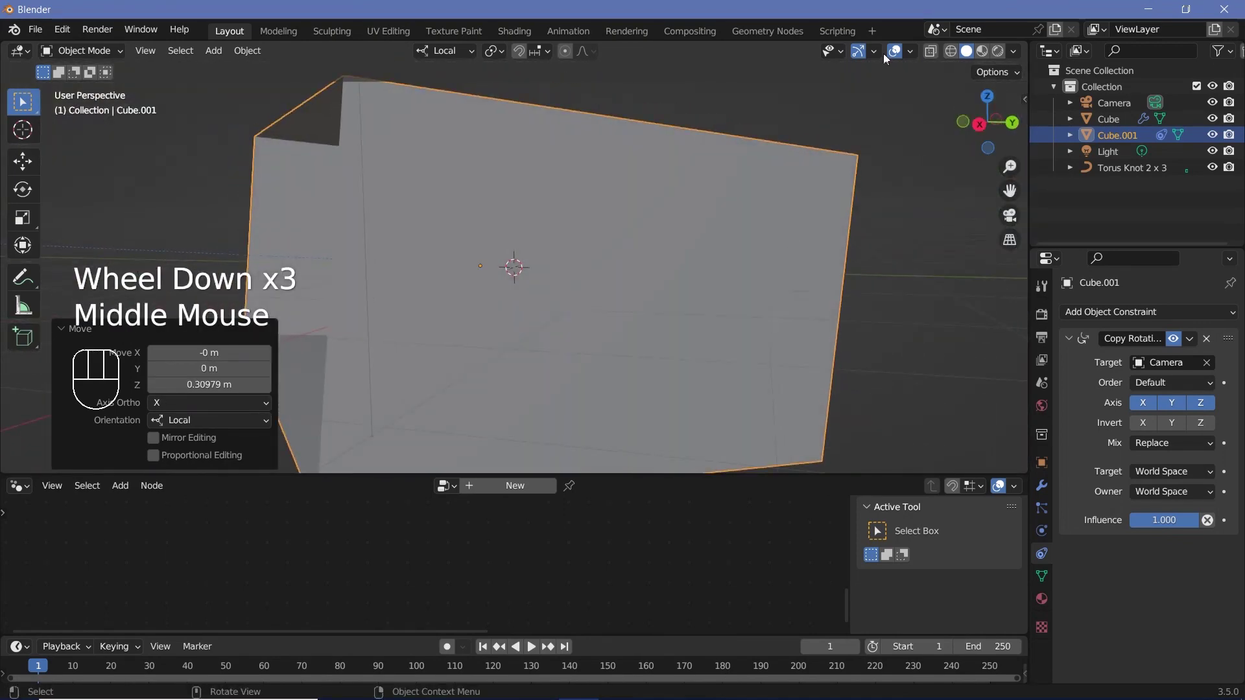
Step: Toggle X-Ray so the knot shows through the box, then reposition the bar inside it
click(941, 60)
drag(651, 315, 669, 261)
middle_click(670, 274)
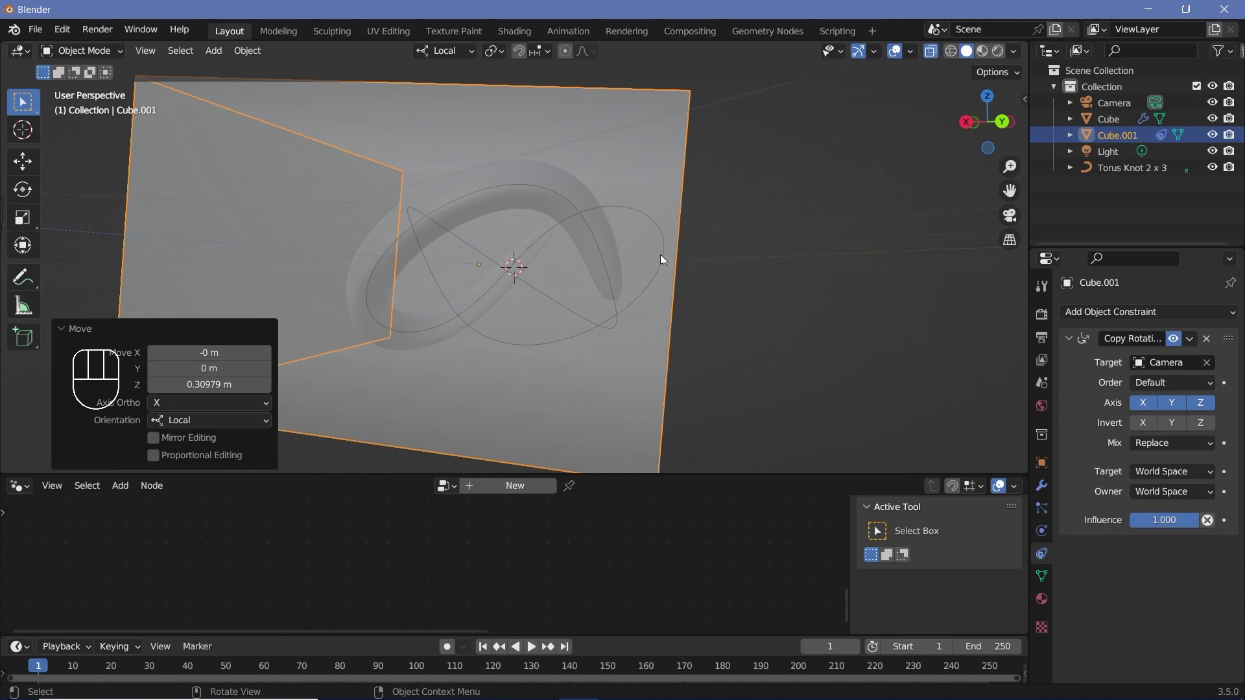
click(390, 239)
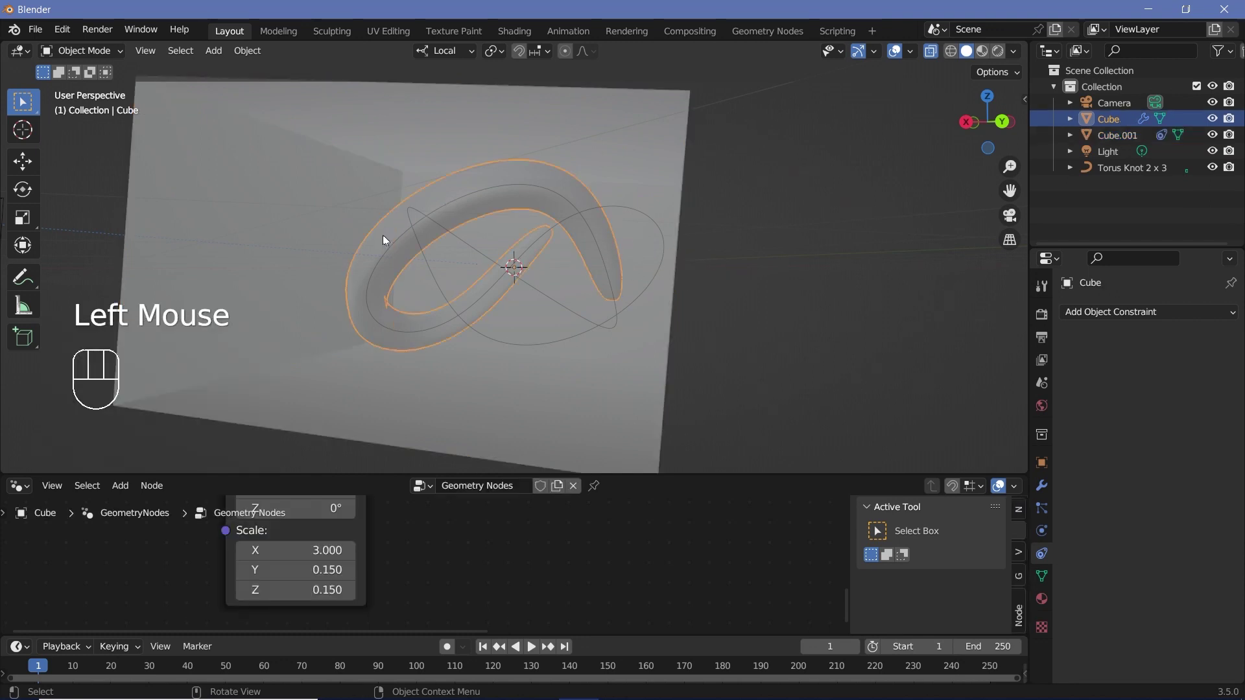
key(g)
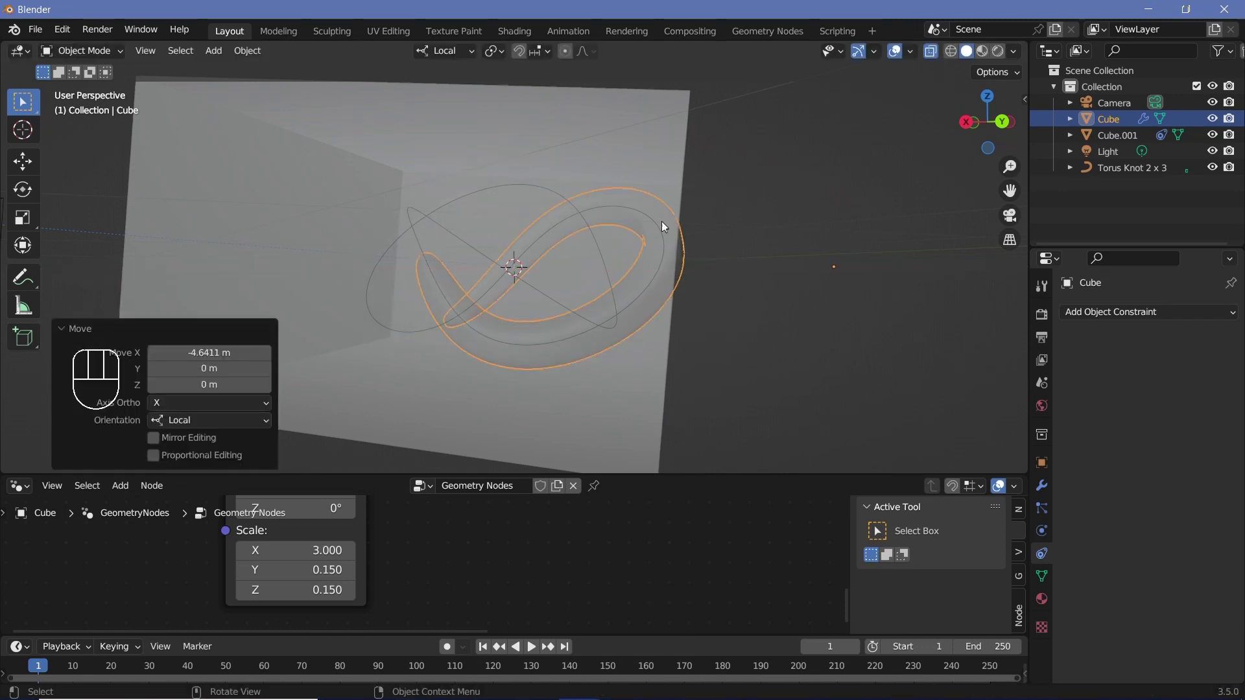
click(634, 347)
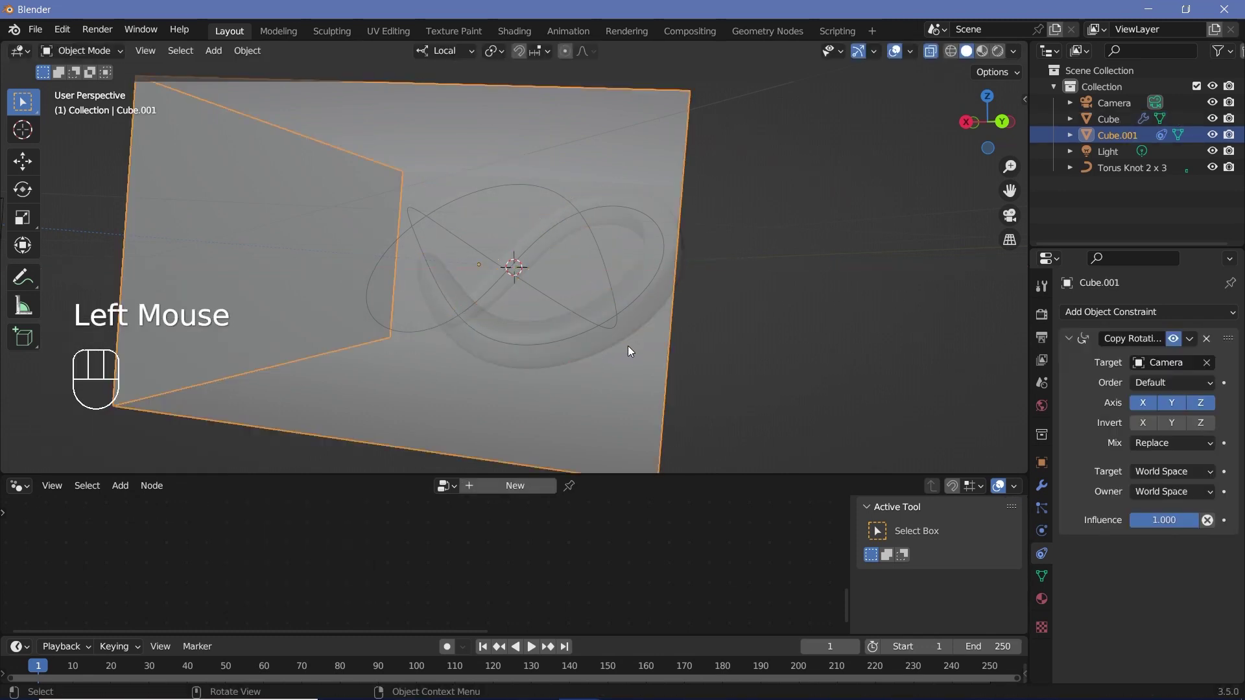
Step: Enlarge Cube.001 and scale it again in camera view to fill the frame
key(g)
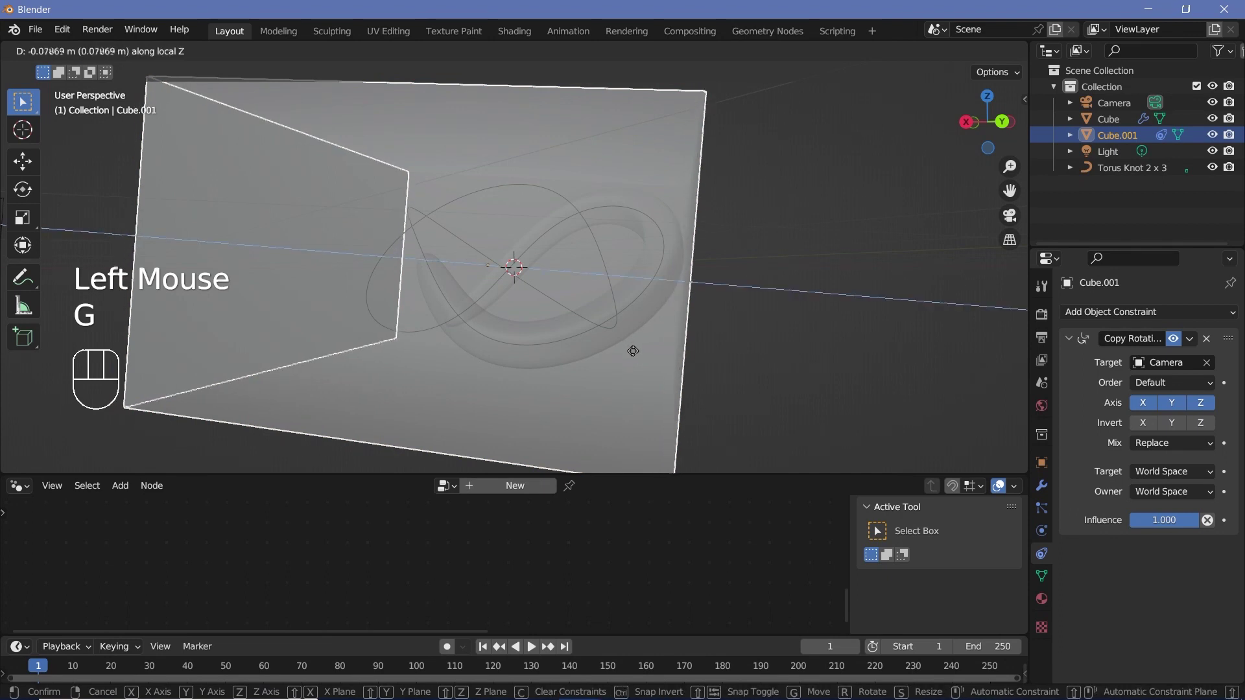
drag(494, 327, 564, 341)
key(KP_0)
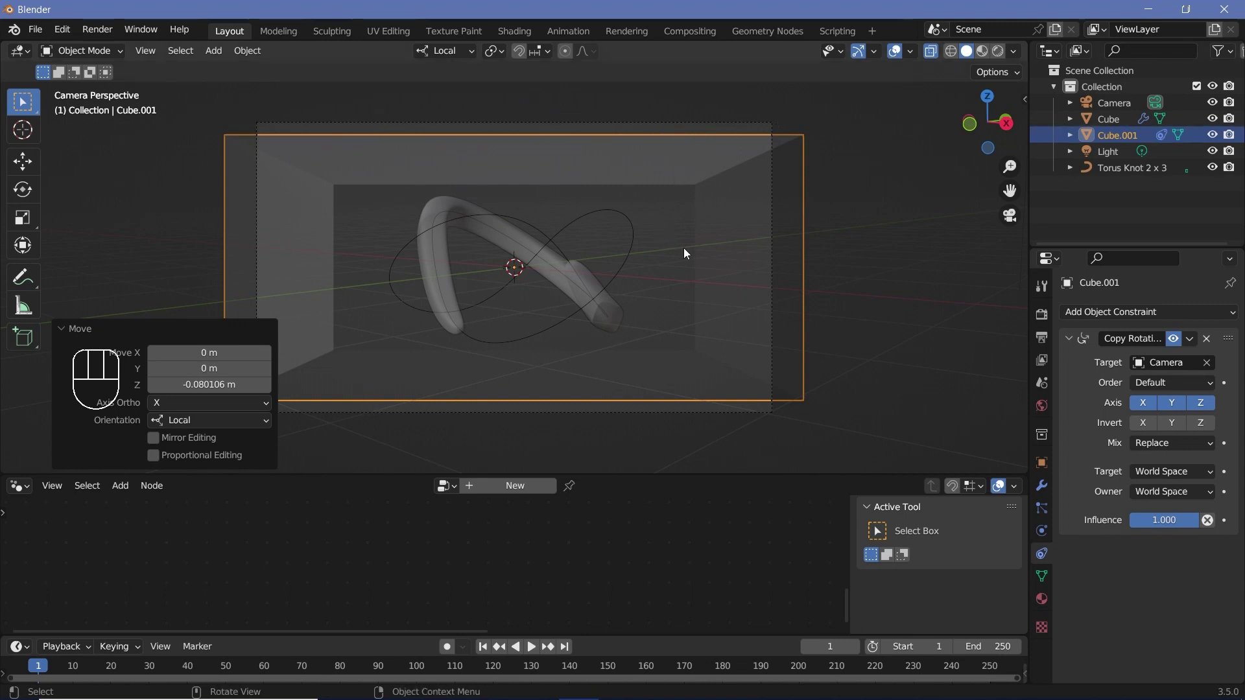
key(s)
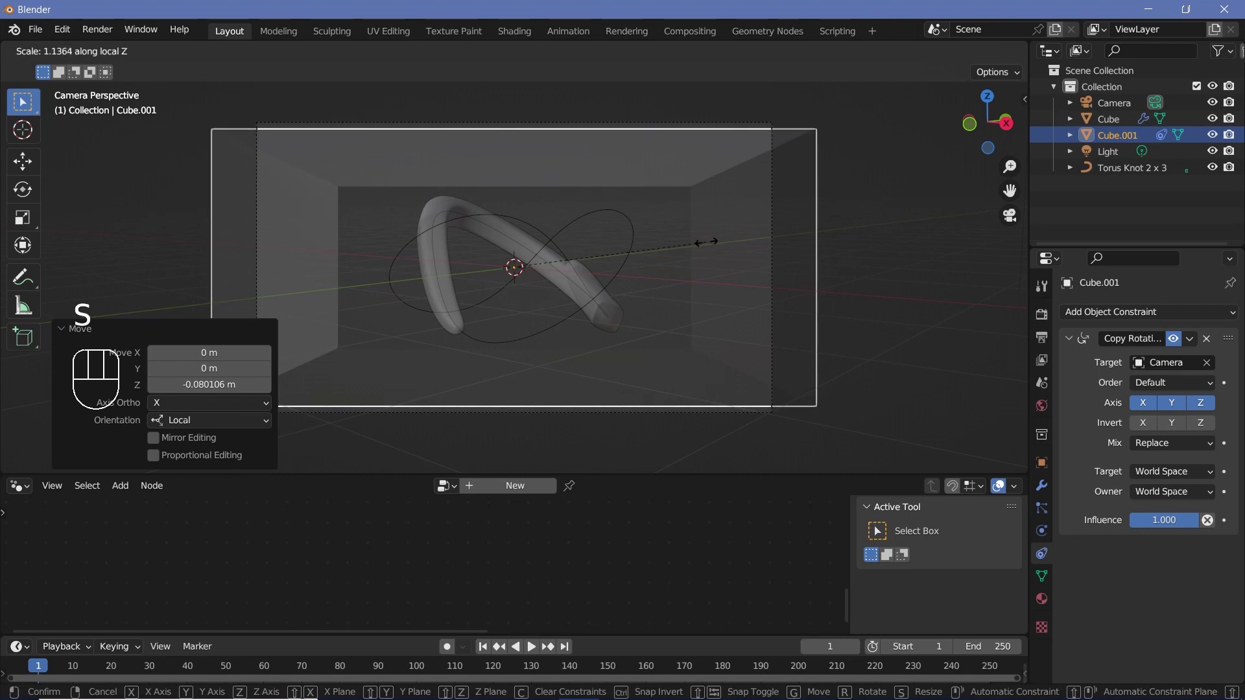
key(g)
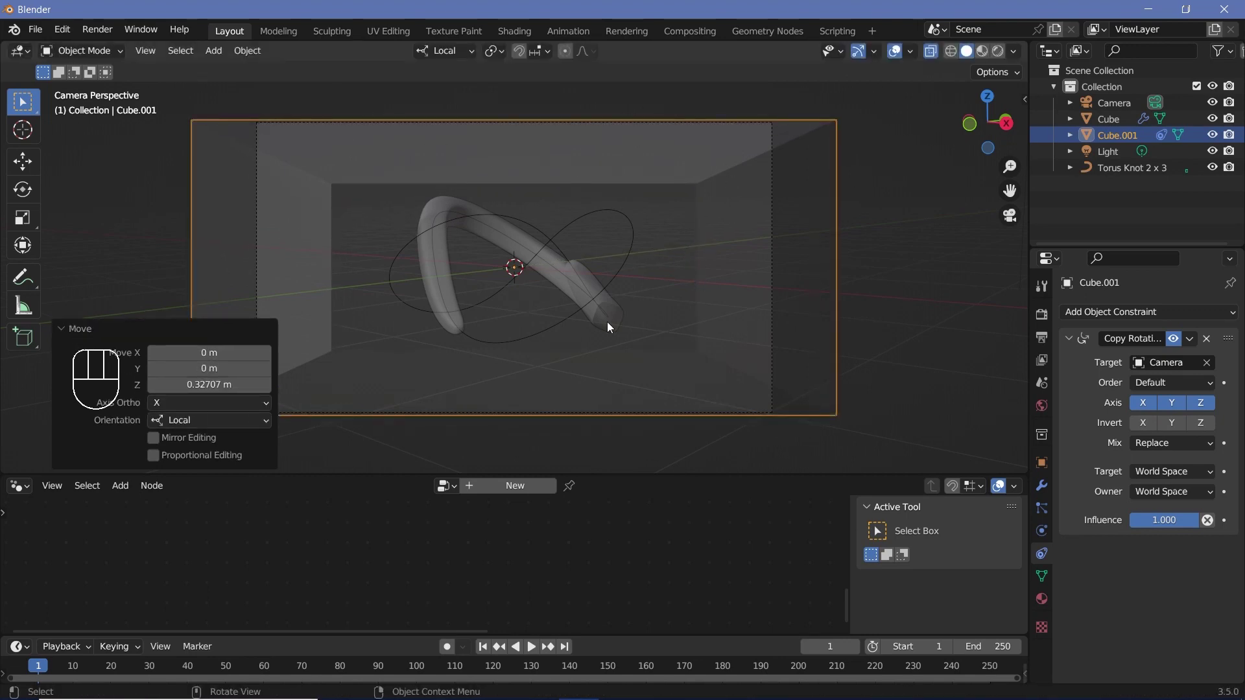
key(s)
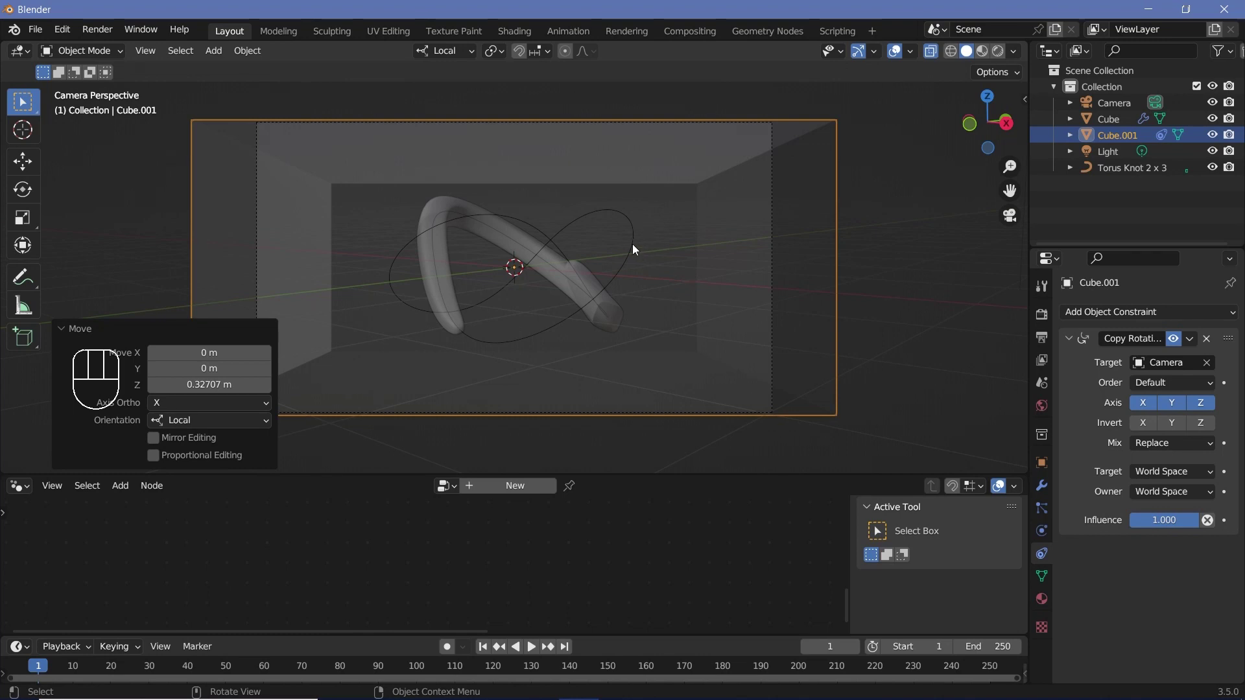
Step: Select the torus knot path and inspect it from several angles, then return to camera view
click(638, 248)
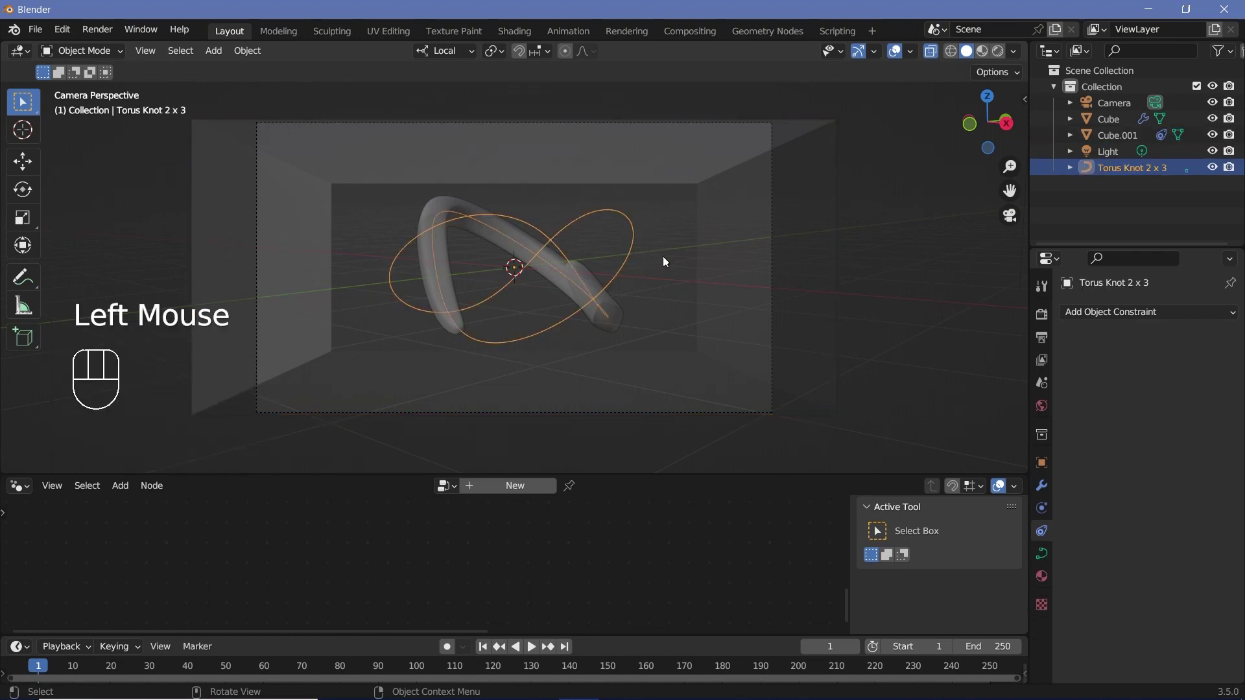
key(s)
drag(678, 282, 537, 307)
drag(647, 302, 614, 276)
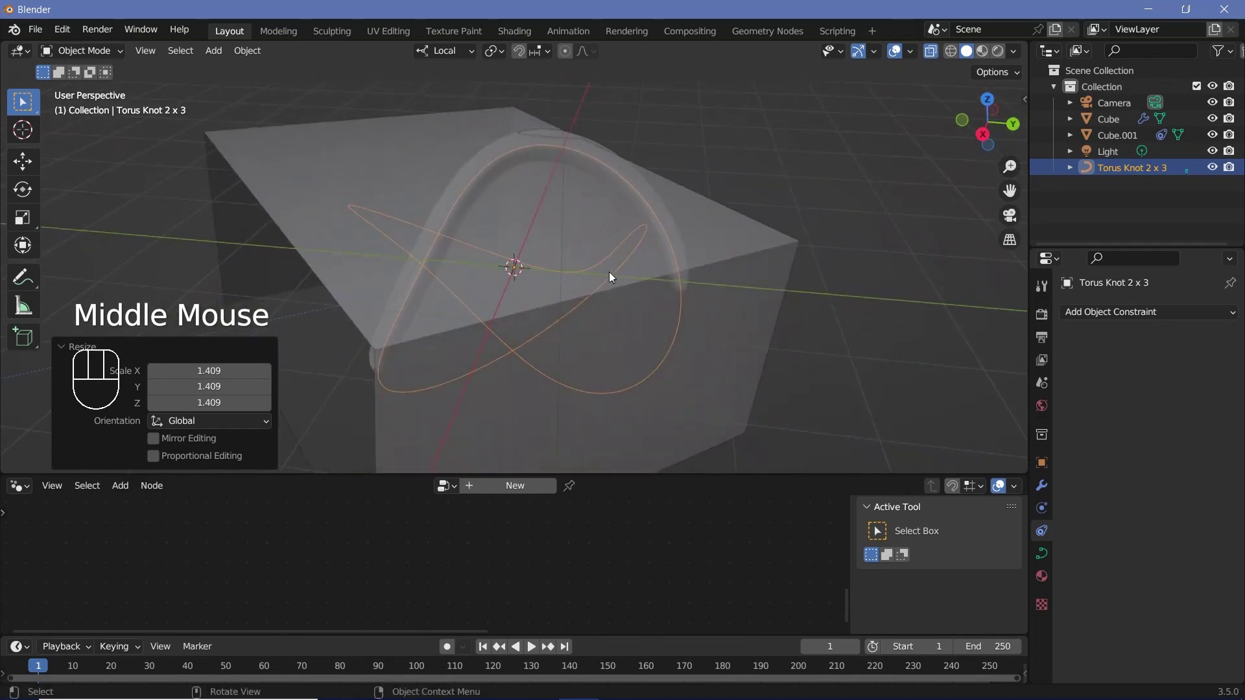
drag(567, 253, 613, 229)
key(KP_0)
Step: Rescale Cube.001 so its edges match the camera's frame and confirm the size
click(676, 392)
key(s)
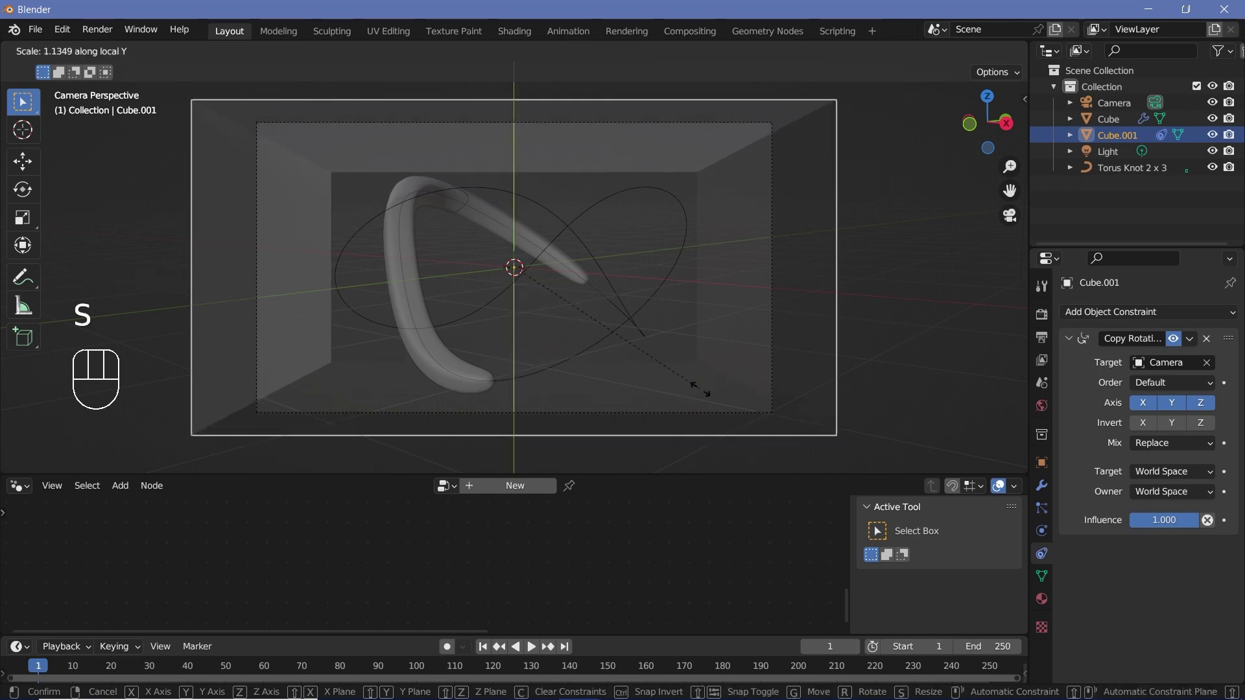
key(g)
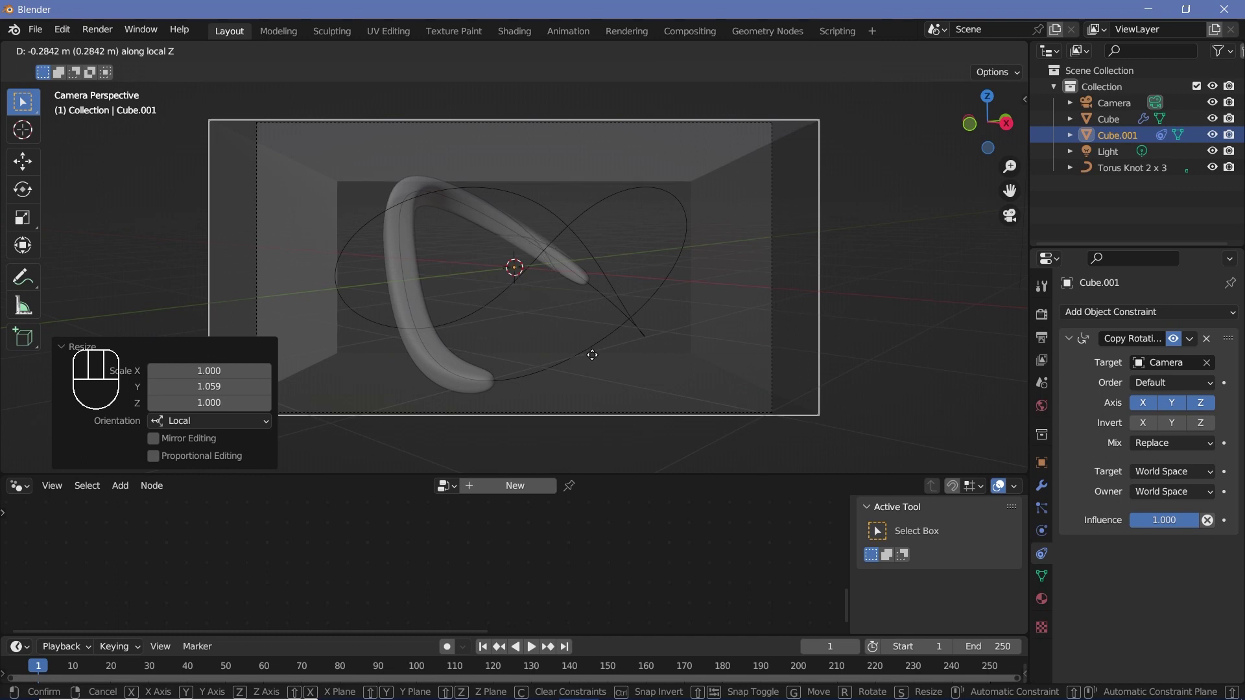
key(s)
key(space)
key(space)
click(693, 357)
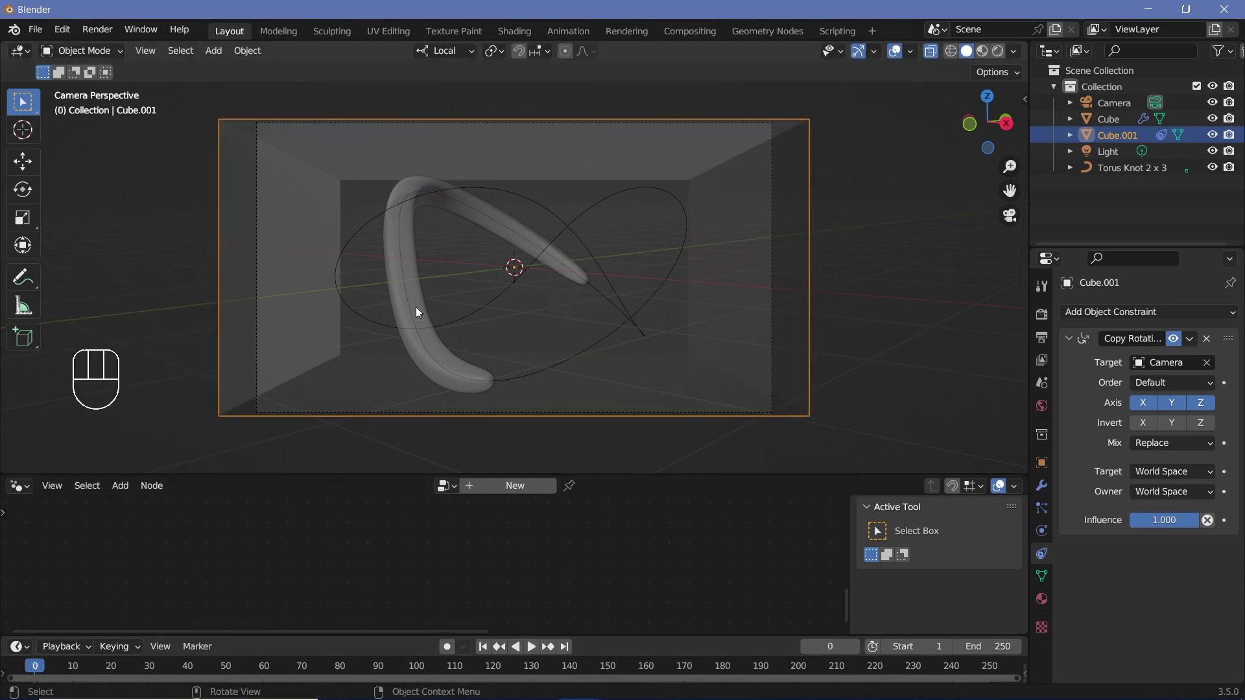
Step: Set the animation's Frame End to 150 in Output Properties
click(424, 310)
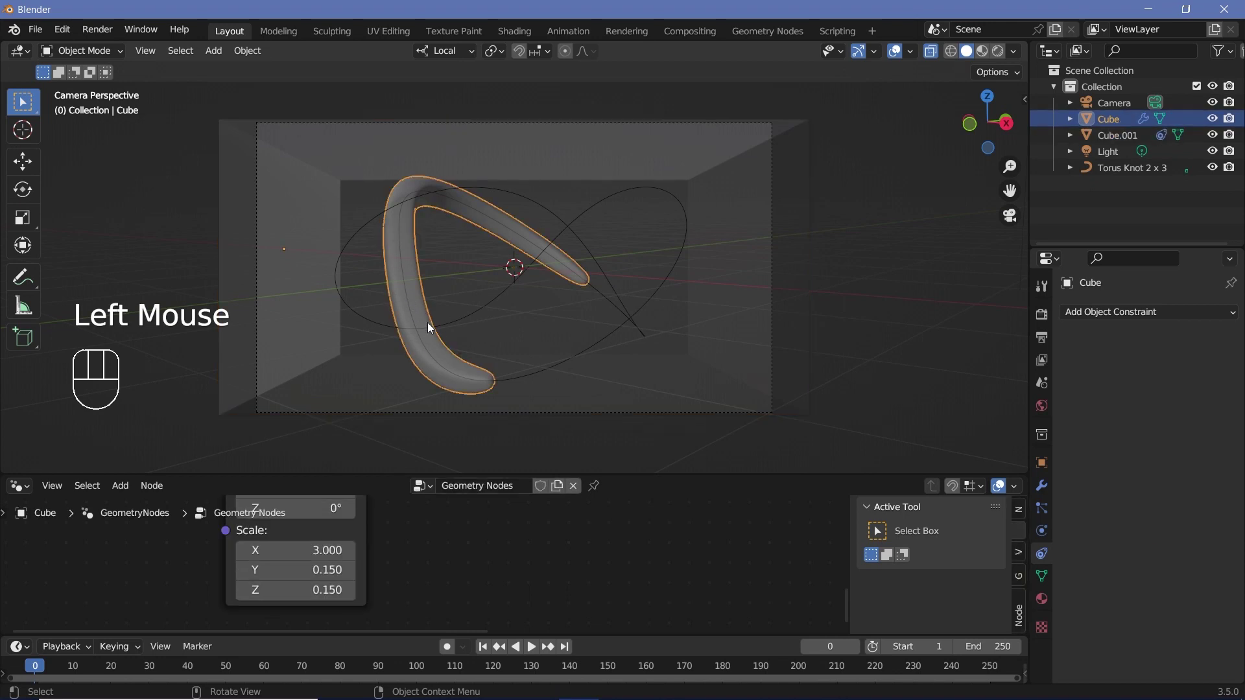
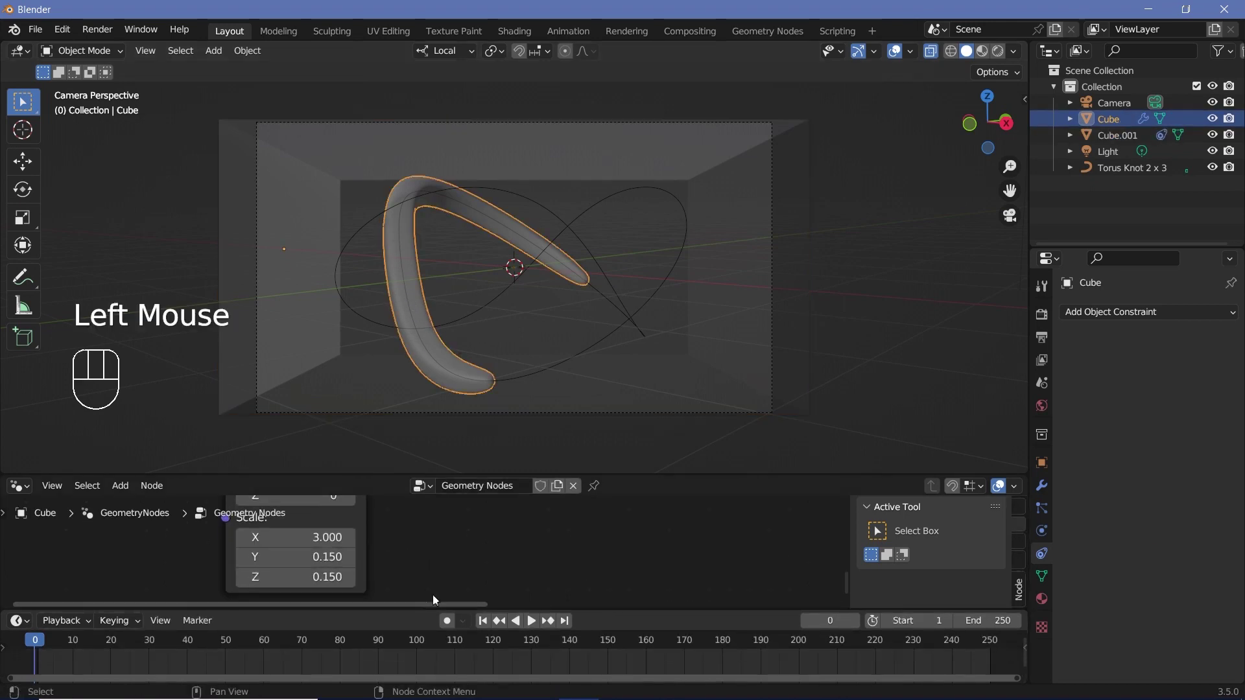
click(1037, 318)
click(1086, 430)
drag(1087, 459, 1089, 514)
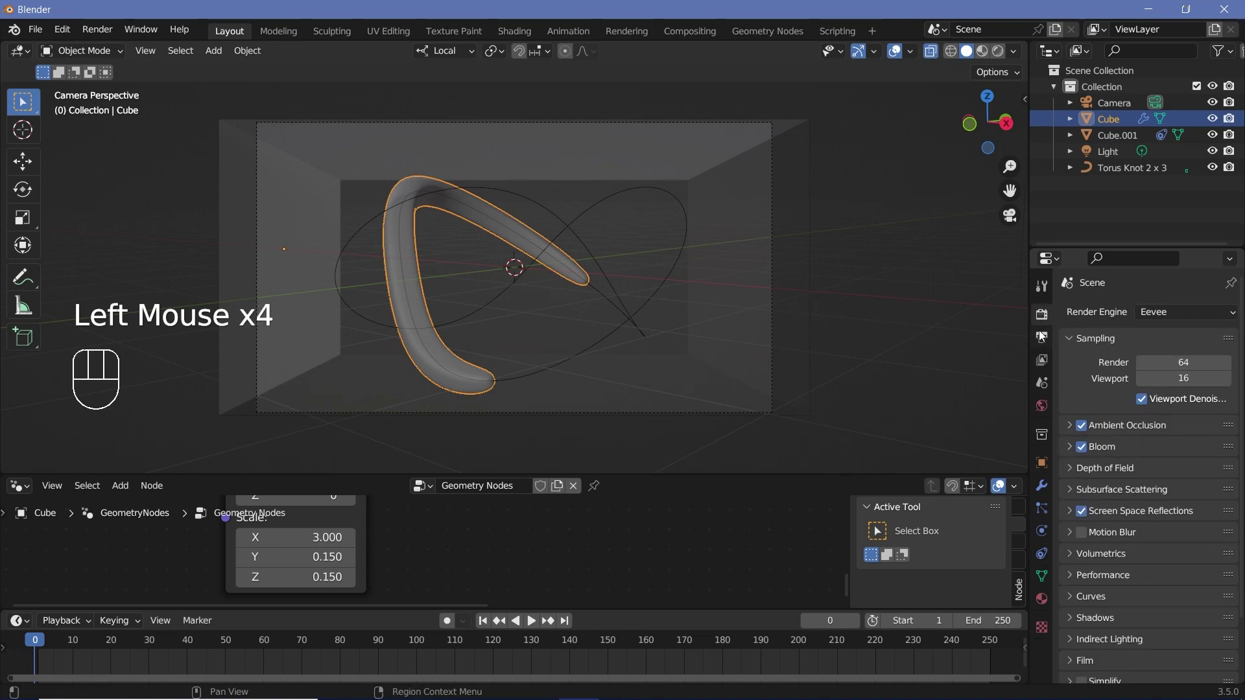
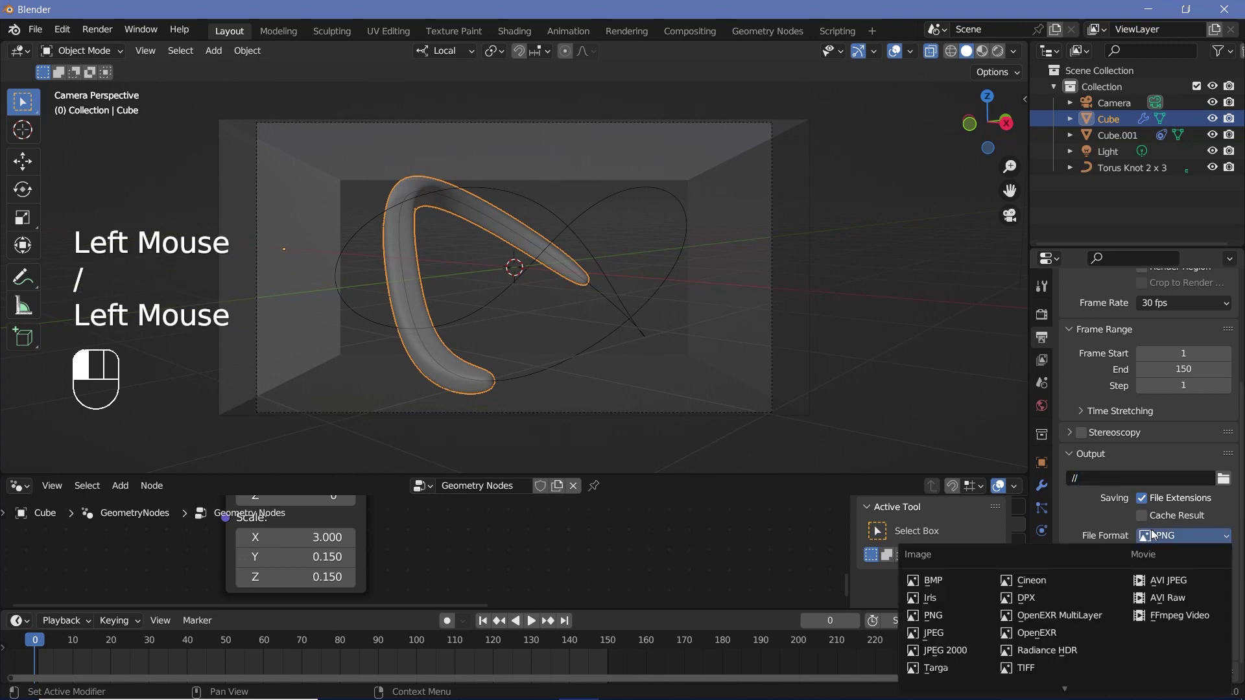
Step: Output FFmpeg MPEG-4 H.264 video at perceptually lossless quality without audio
scroll(down, 3)
click(1097, 629)
scroll(down, 3)
drag(1192, 530, 1166, 520)
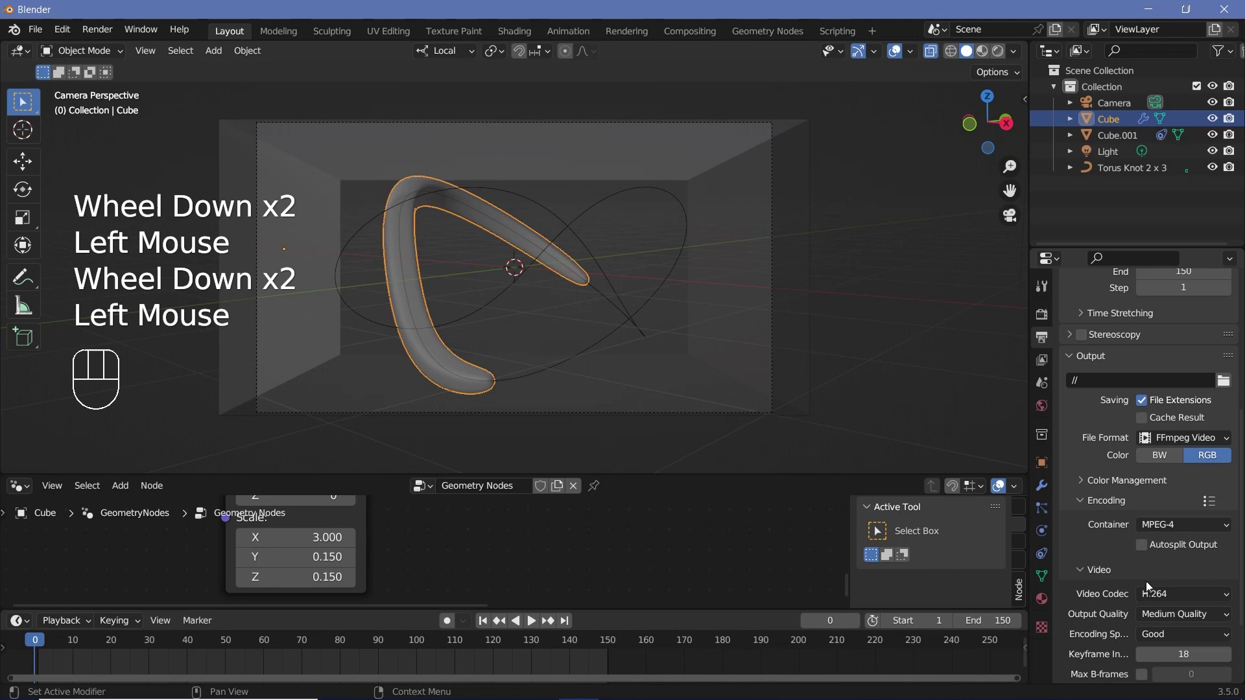
click(1177, 559)
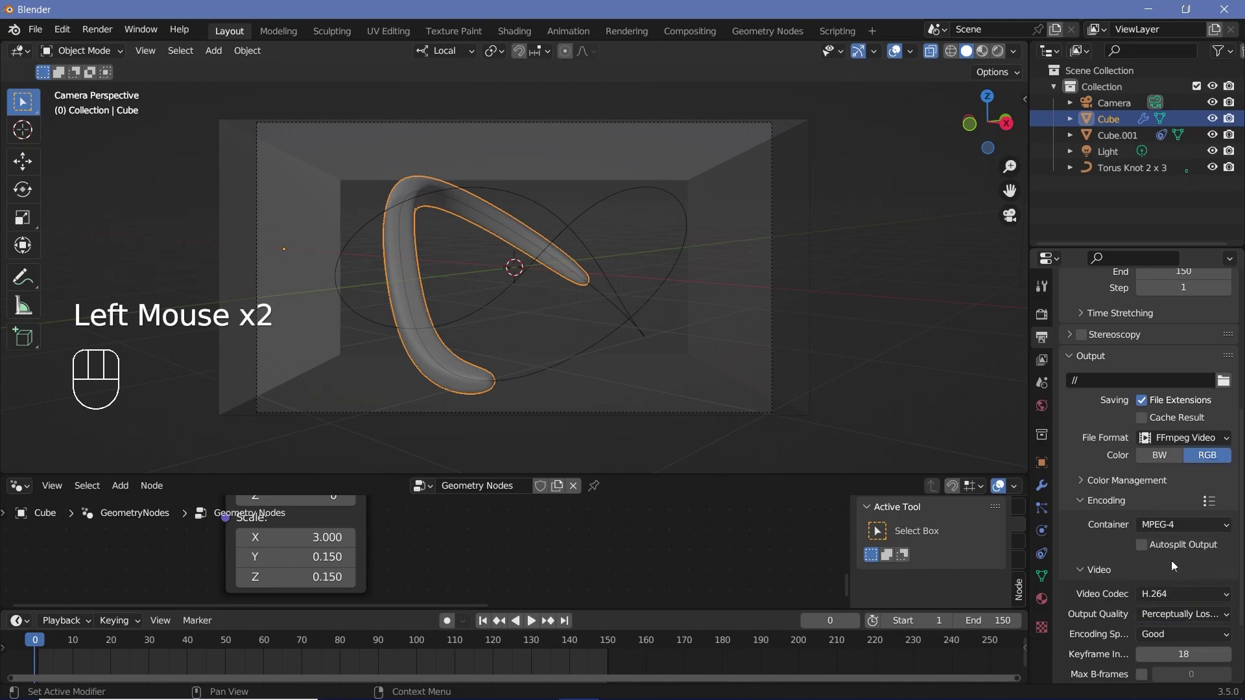
scroll(down, 3)
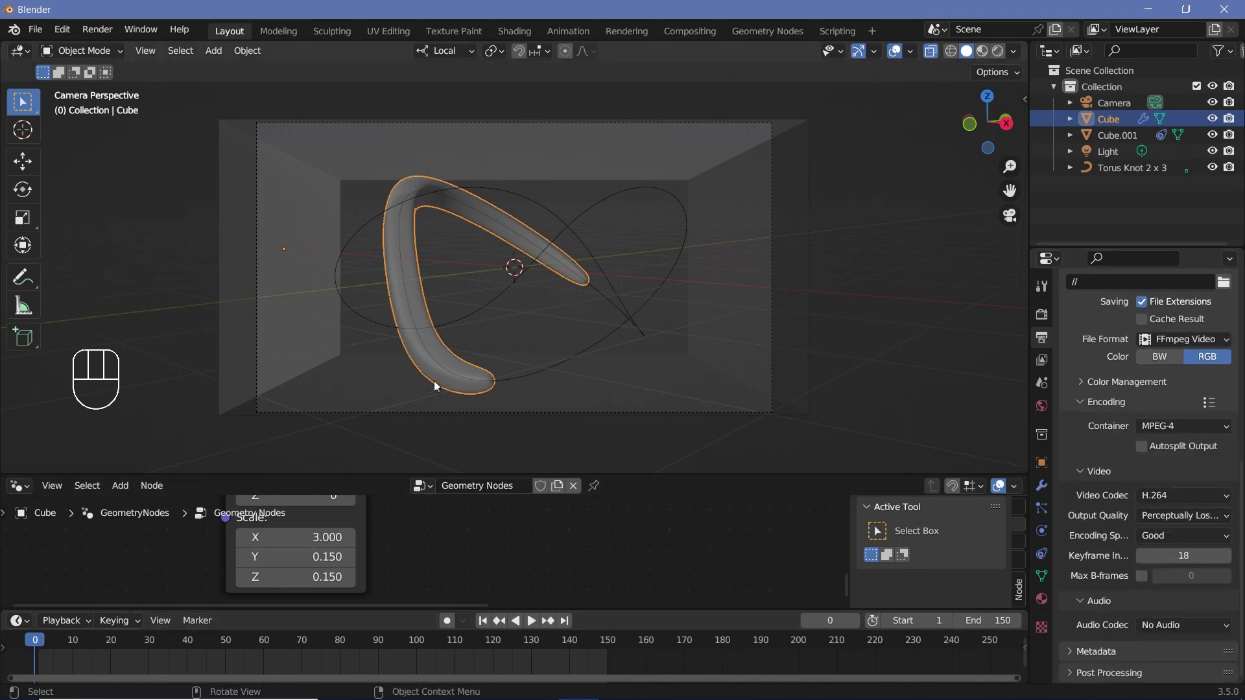
Step: Keyframe the bar, move it at frame 150 toward its frame-0 position and keyframe again
key(i)
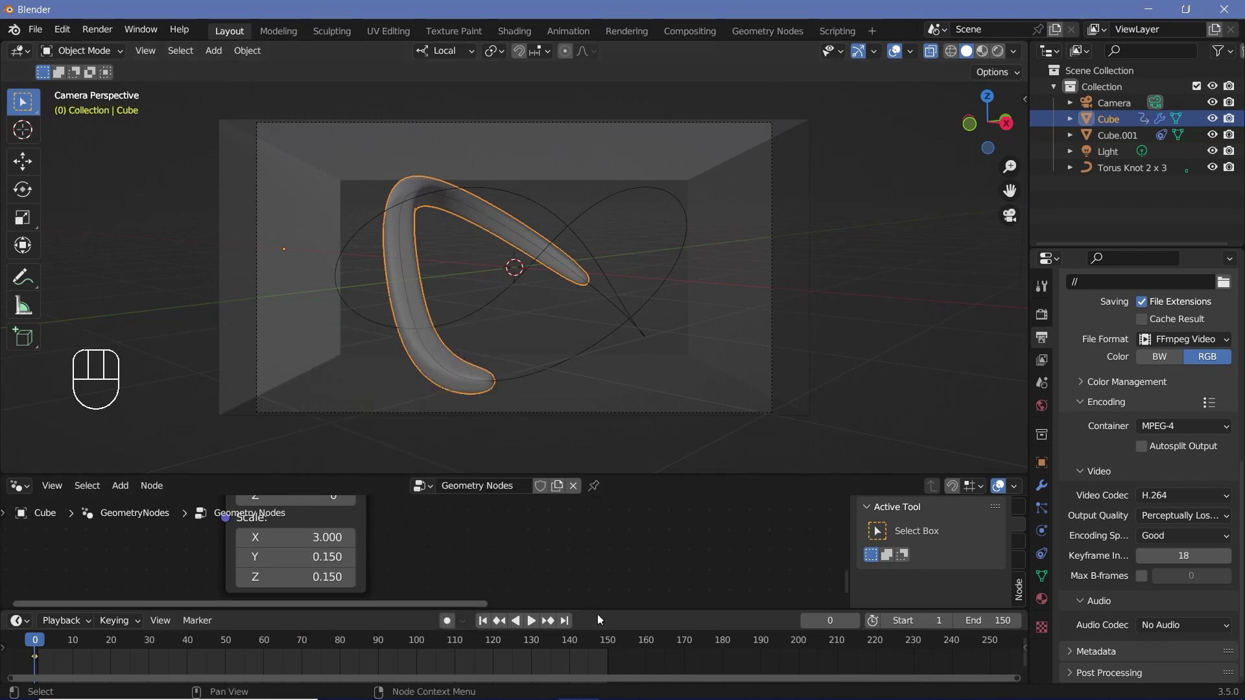
click(614, 654)
click(509, 376)
key(g)
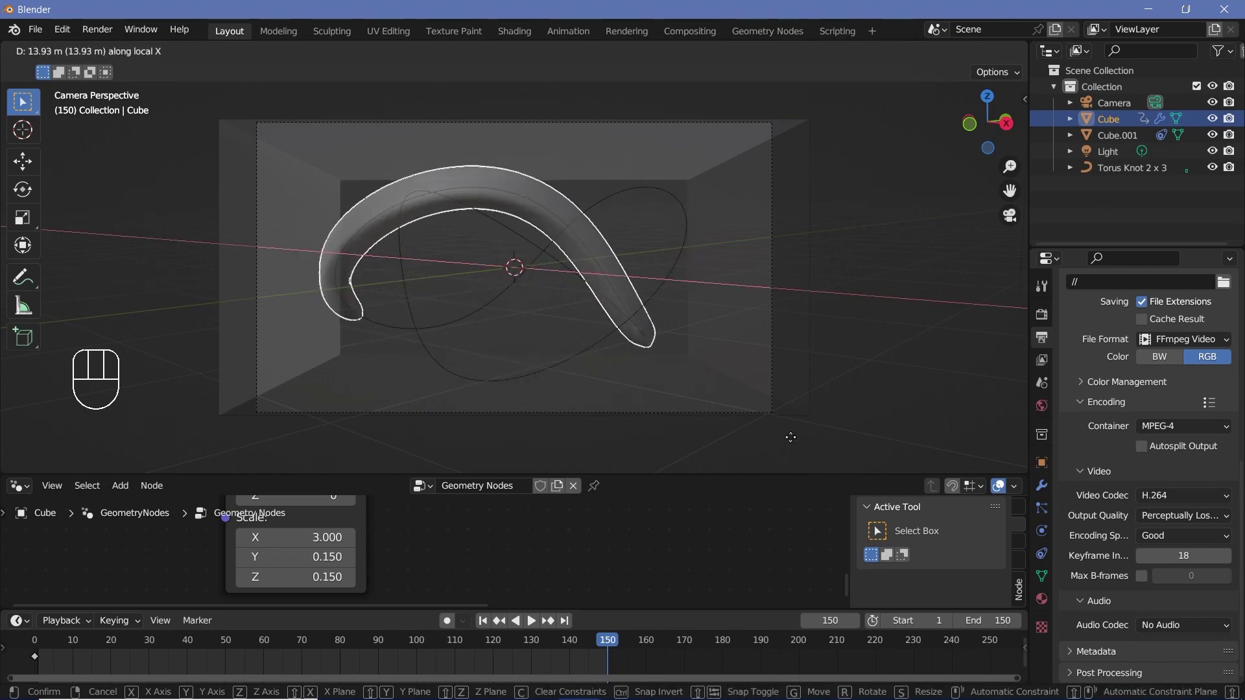
key(g)
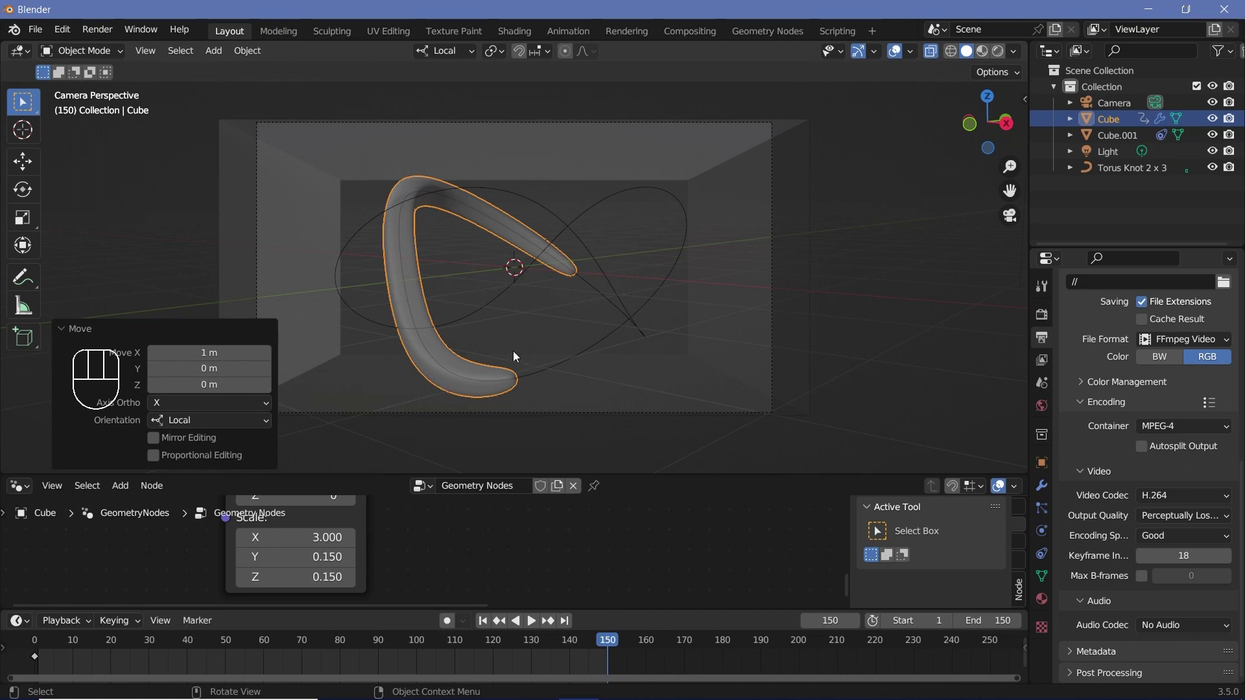
key(i)
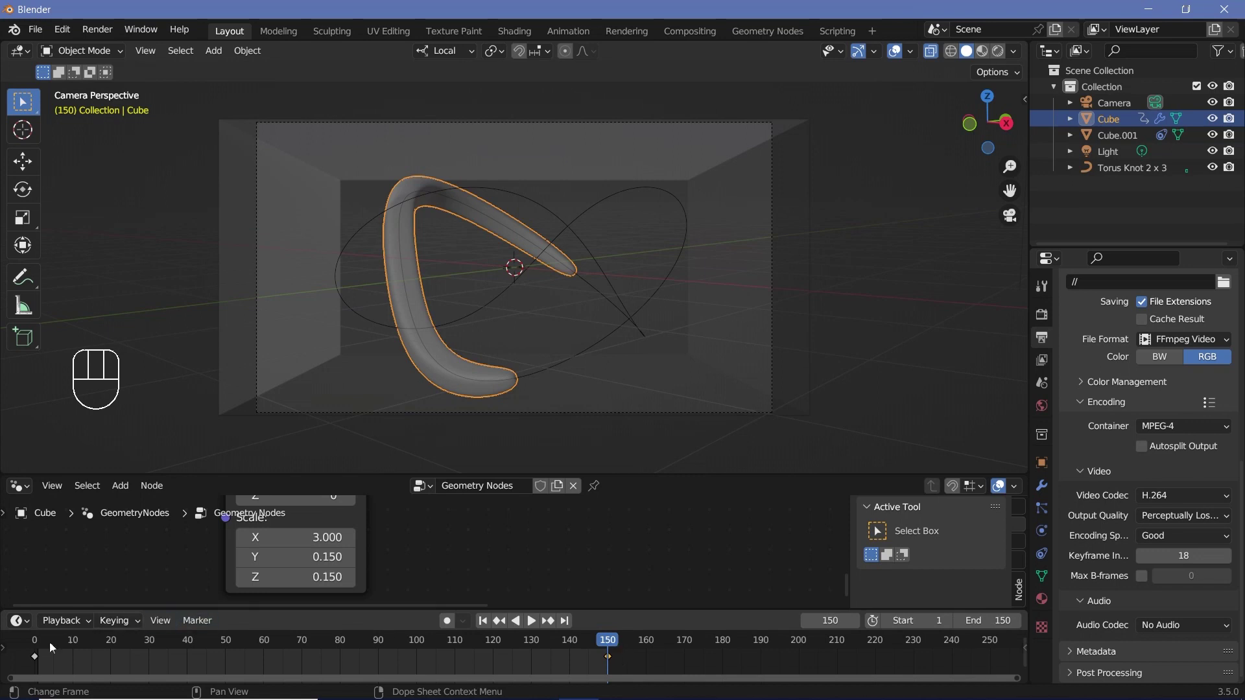
click(39, 651)
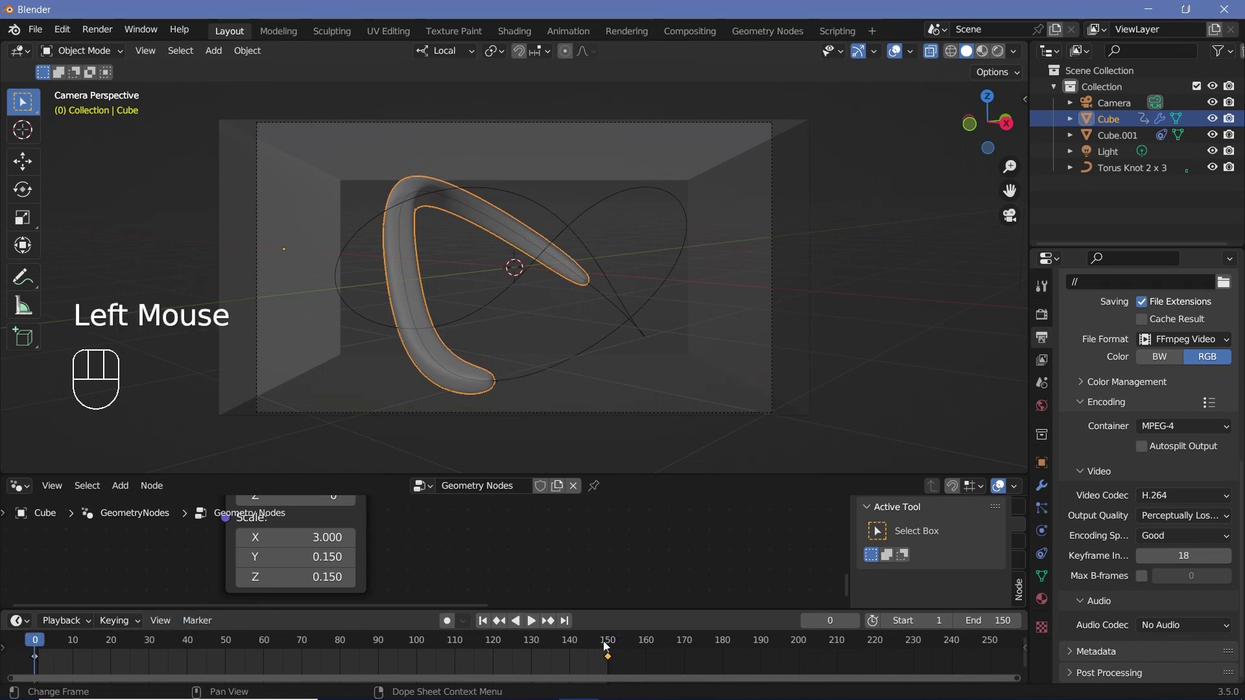
click(610, 651)
Step: Zoom onto the bar's end and reposition it at frame 150 to match frame 0, re-keyframing it
scroll(up, 3)
drag(533, 396, 548, 322)
scroll(up, 3)
middle_click(565, 347)
click(570, 477)
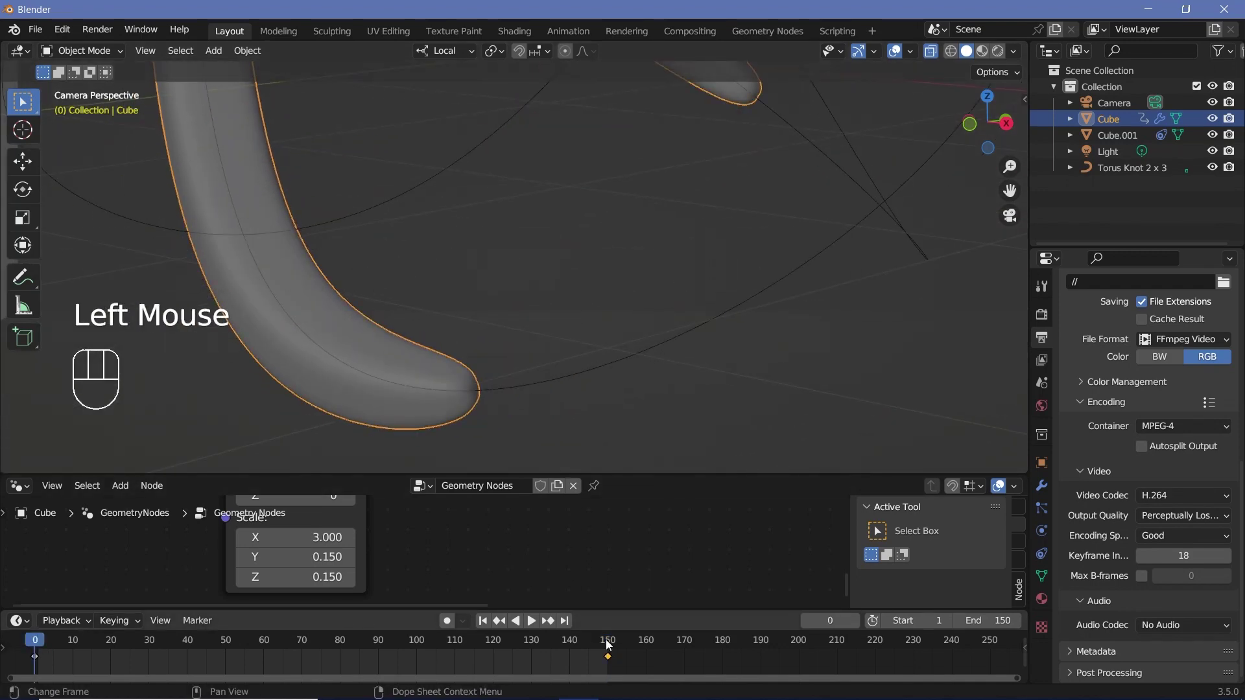
click(611, 644)
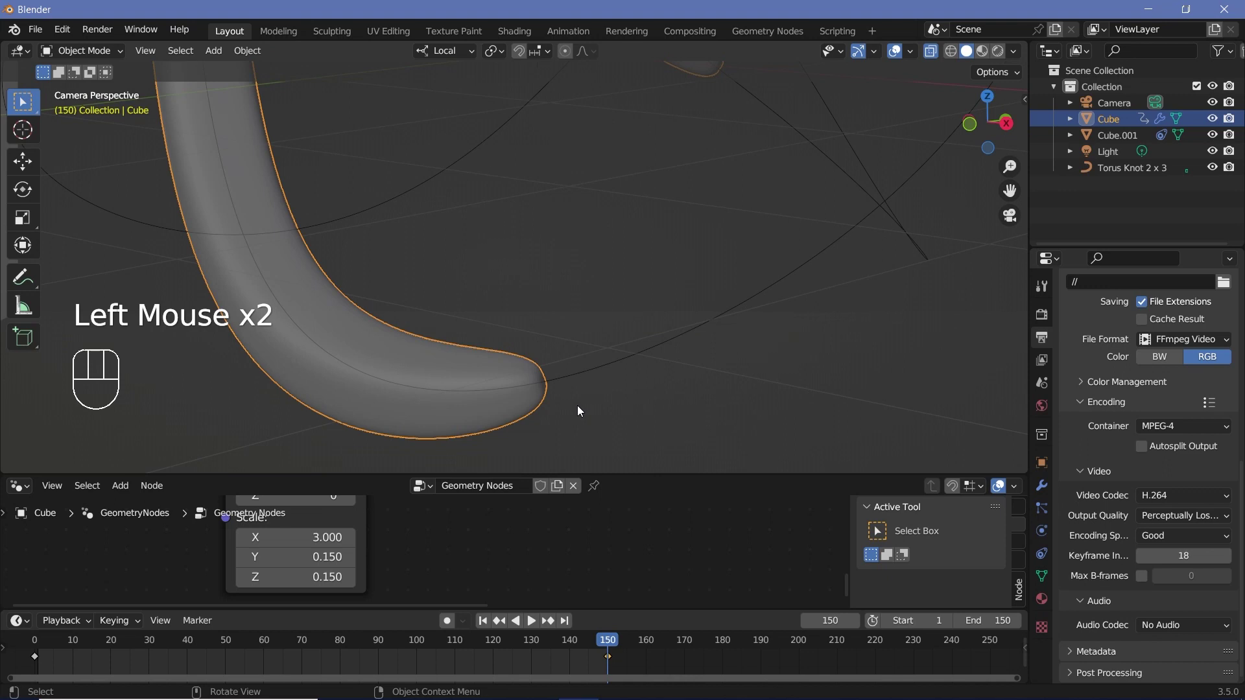
key(g)
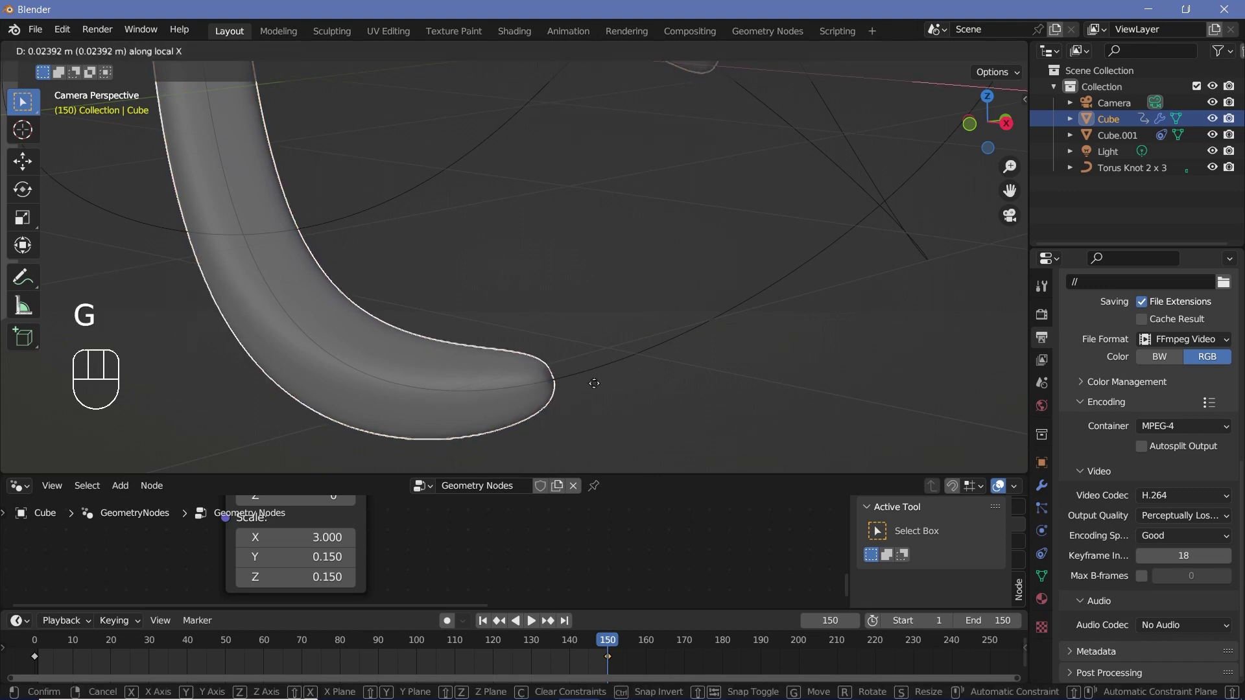
click(531, 639)
click(616, 646)
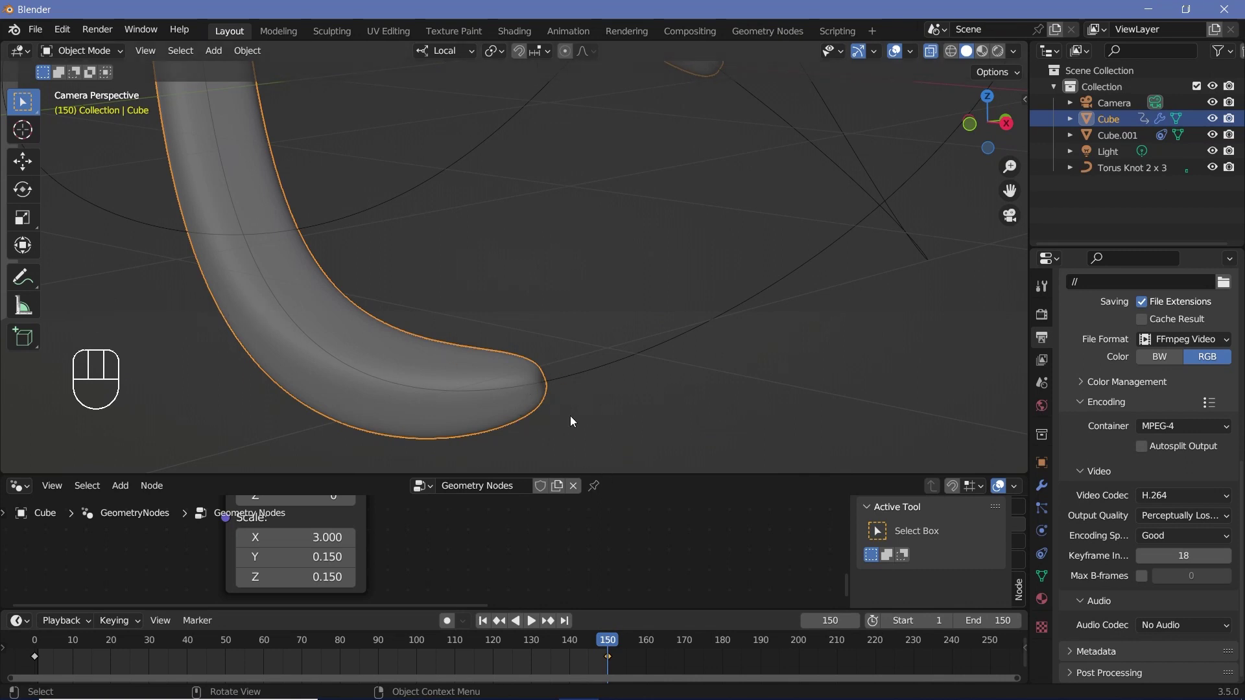
key(g)
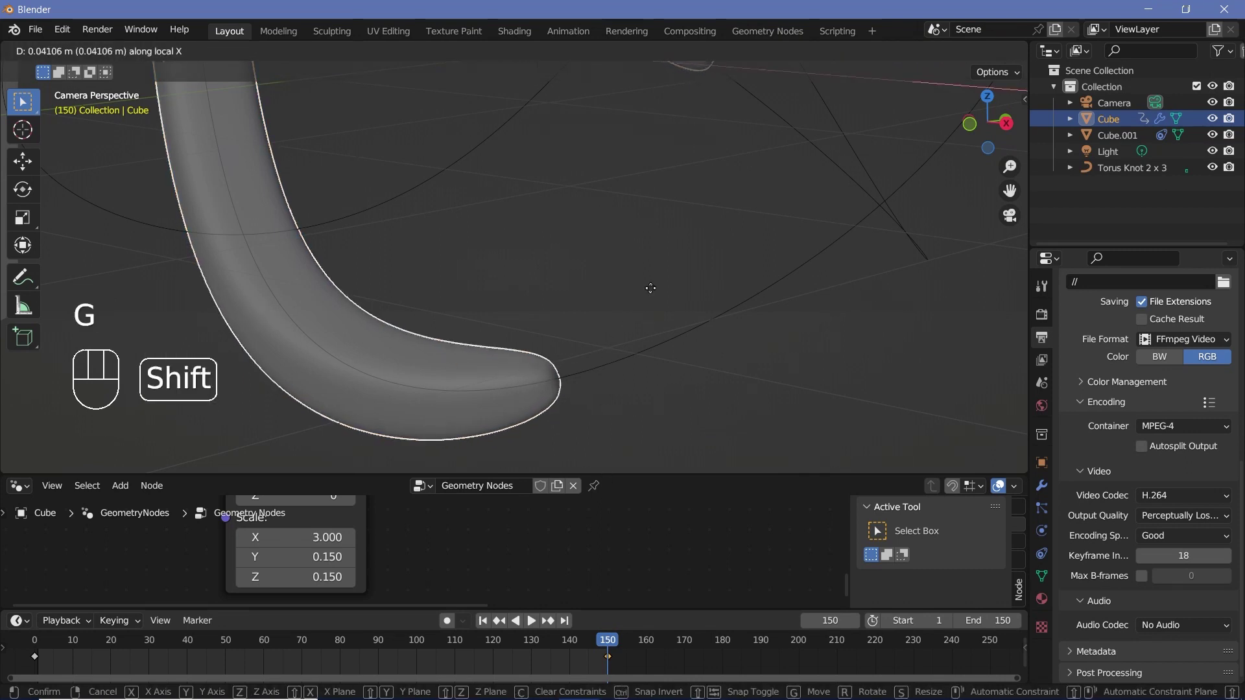
key(i)
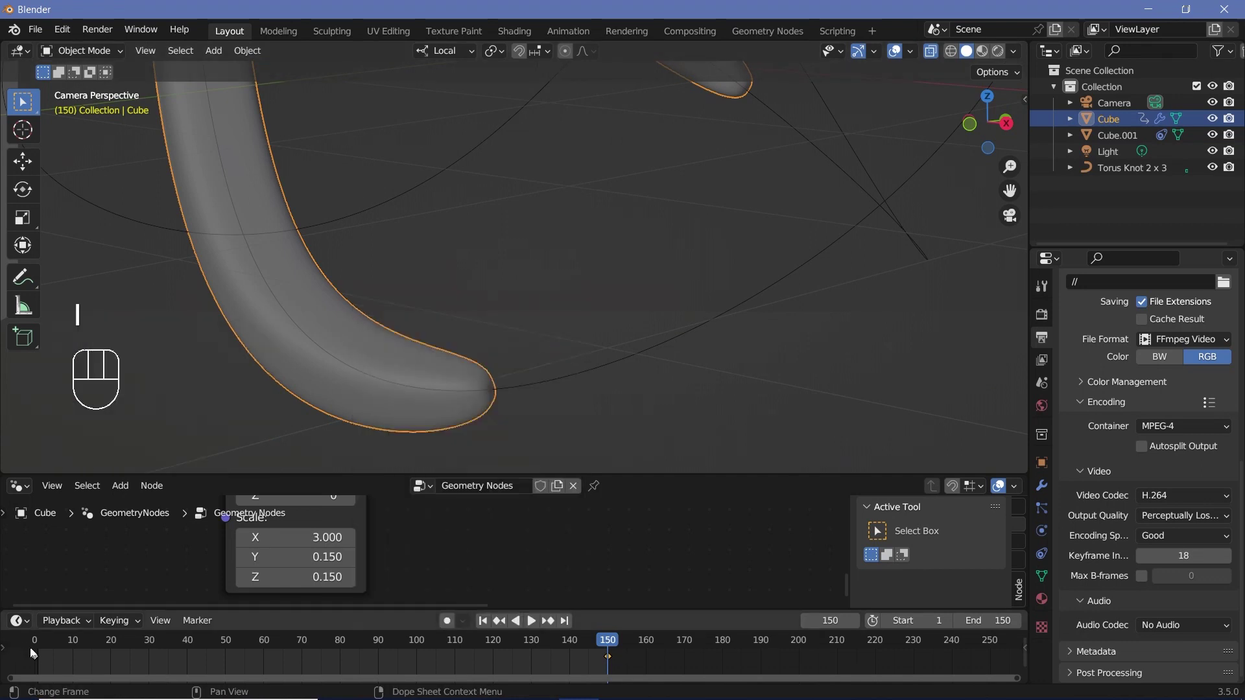
Step: Compare frames 0 and 150, nudge the bar along the knot and keyframe the correction
click(38, 654)
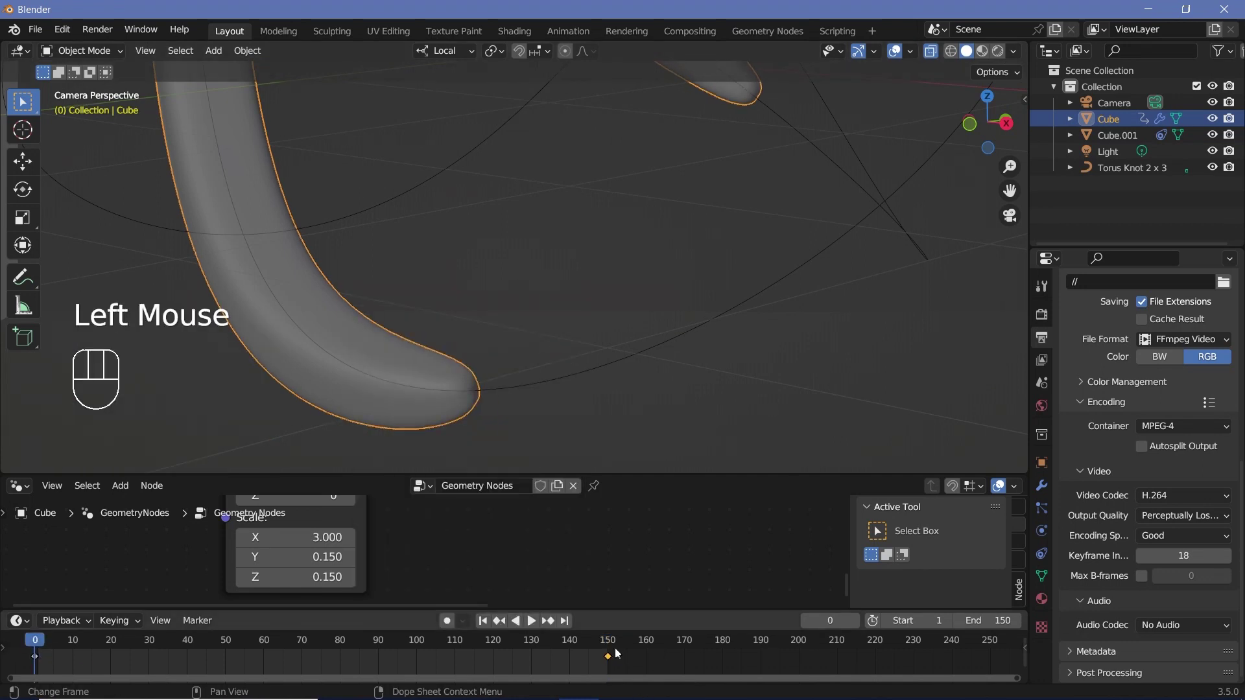
click(614, 650)
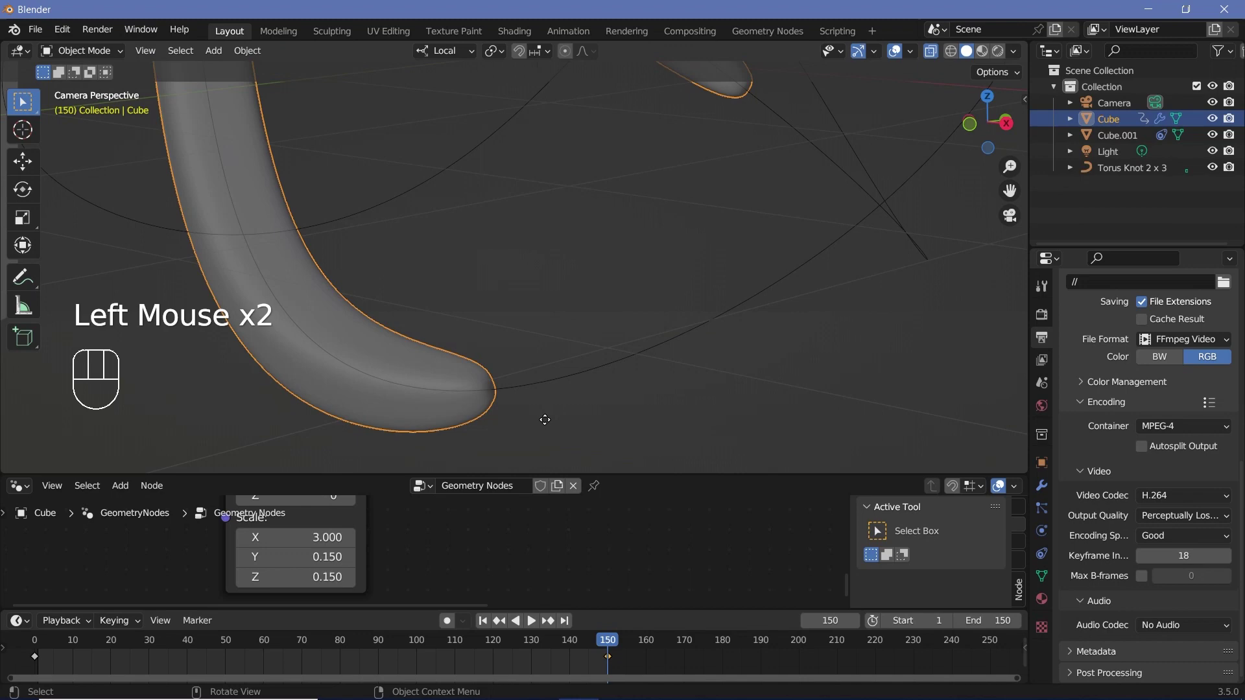
key(g)
key(i)
click(619, 638)
click(612, 646)
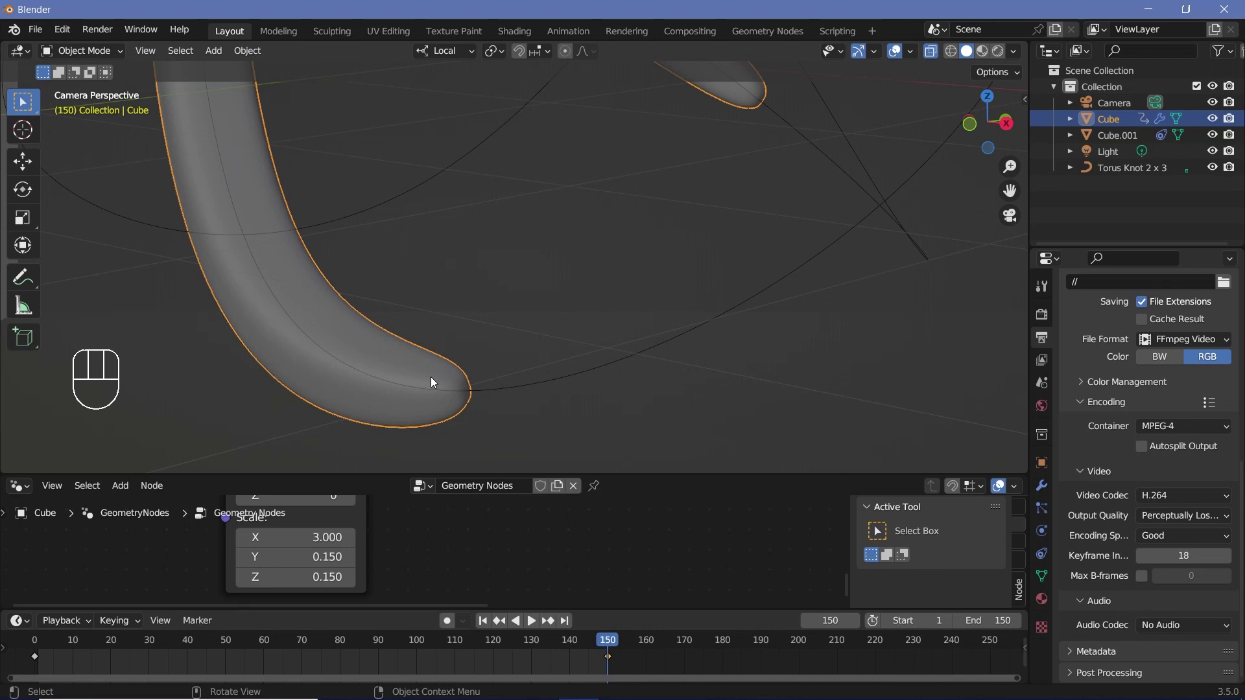
Step: Duplicate the bar with Shift+D as a stationary reference copy at its current position
click(409, 369)
click(427, 374)
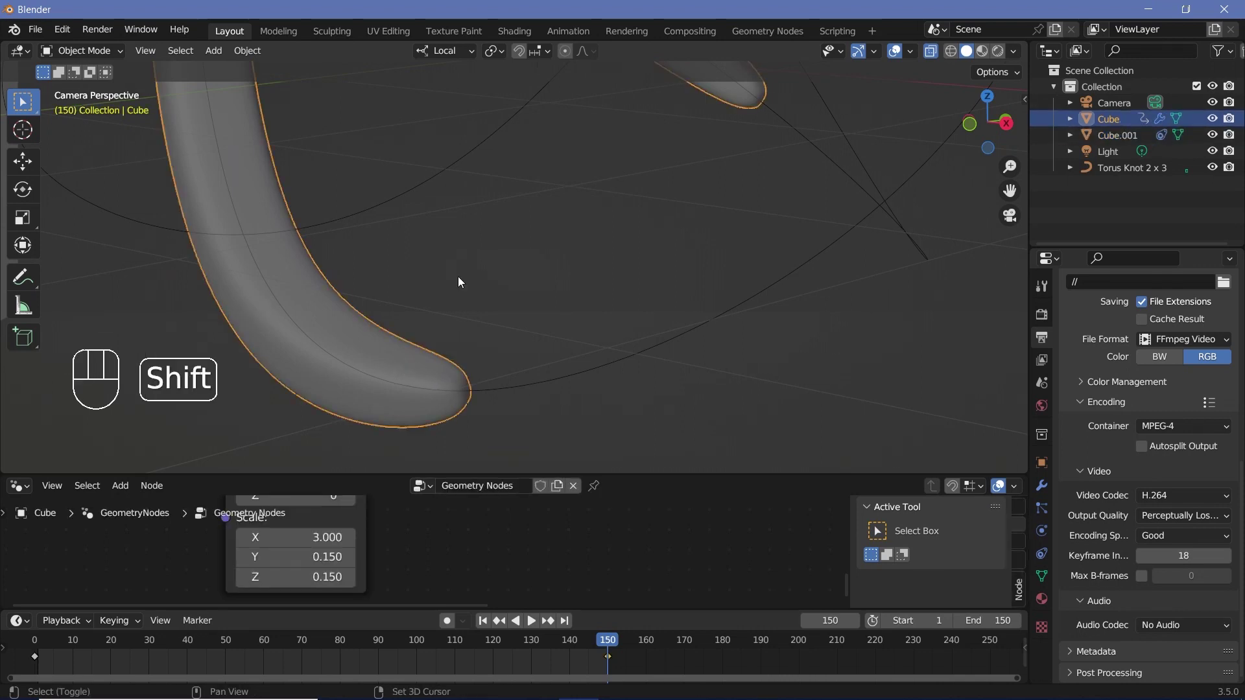
key(shift+d)
click(613, 663)
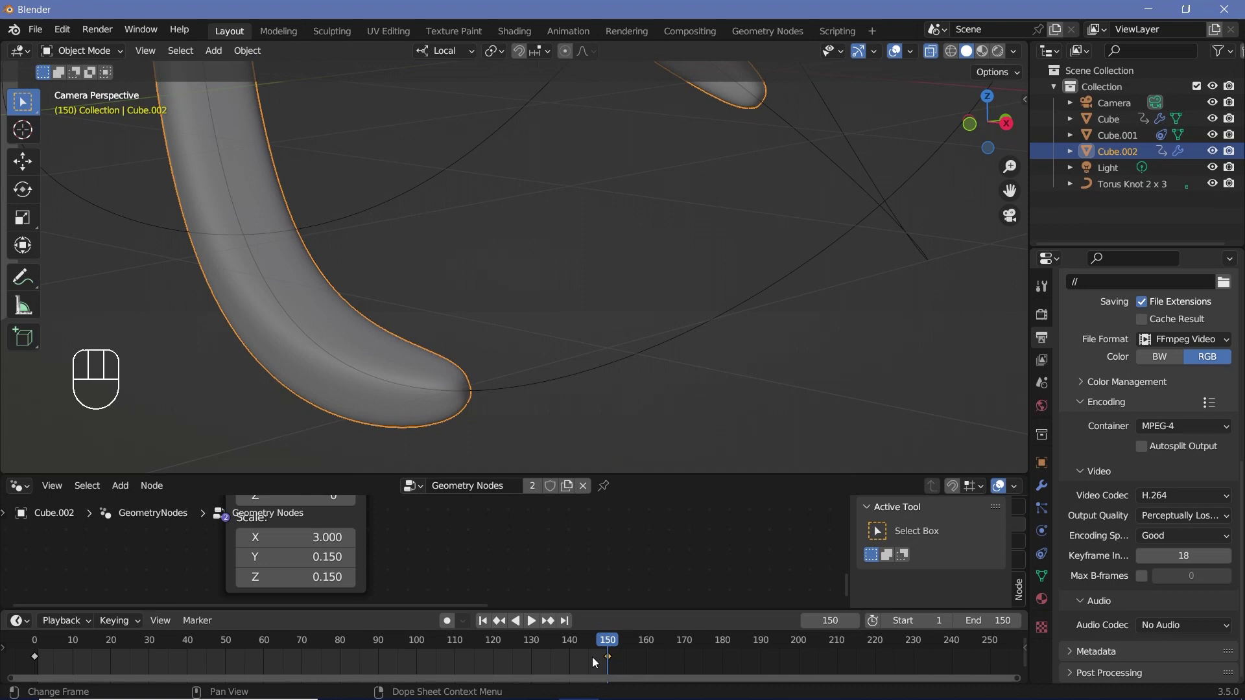
click(612, 657)
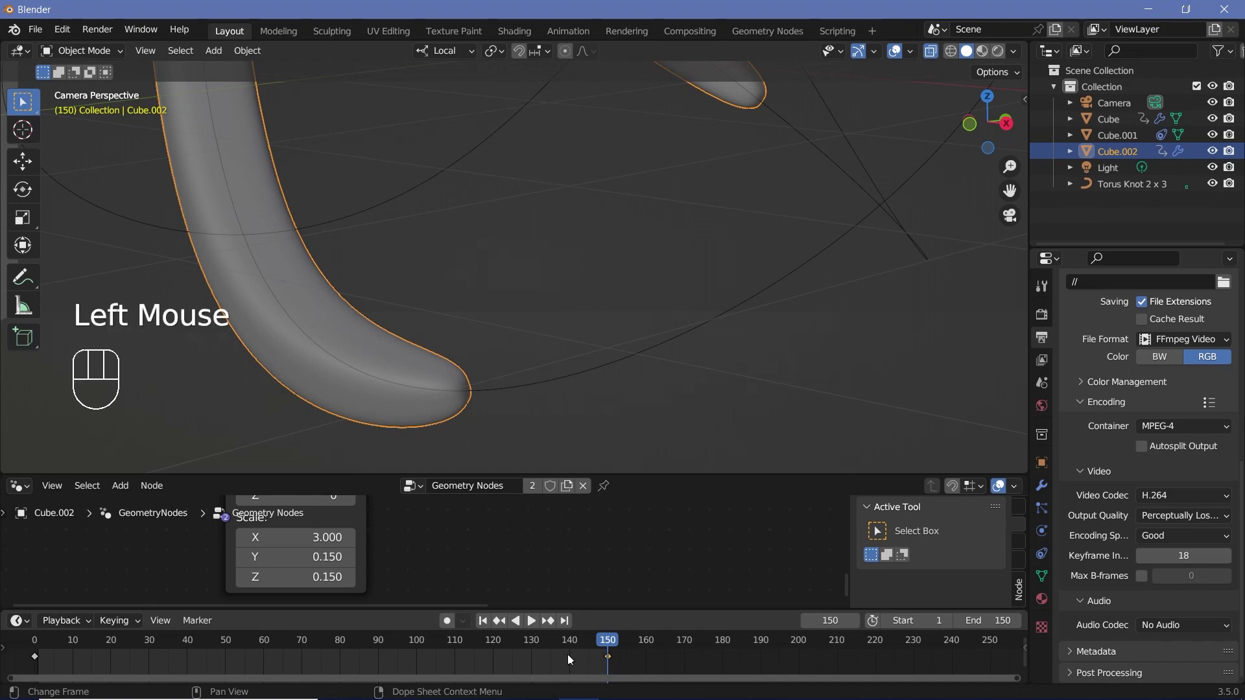
key(x)
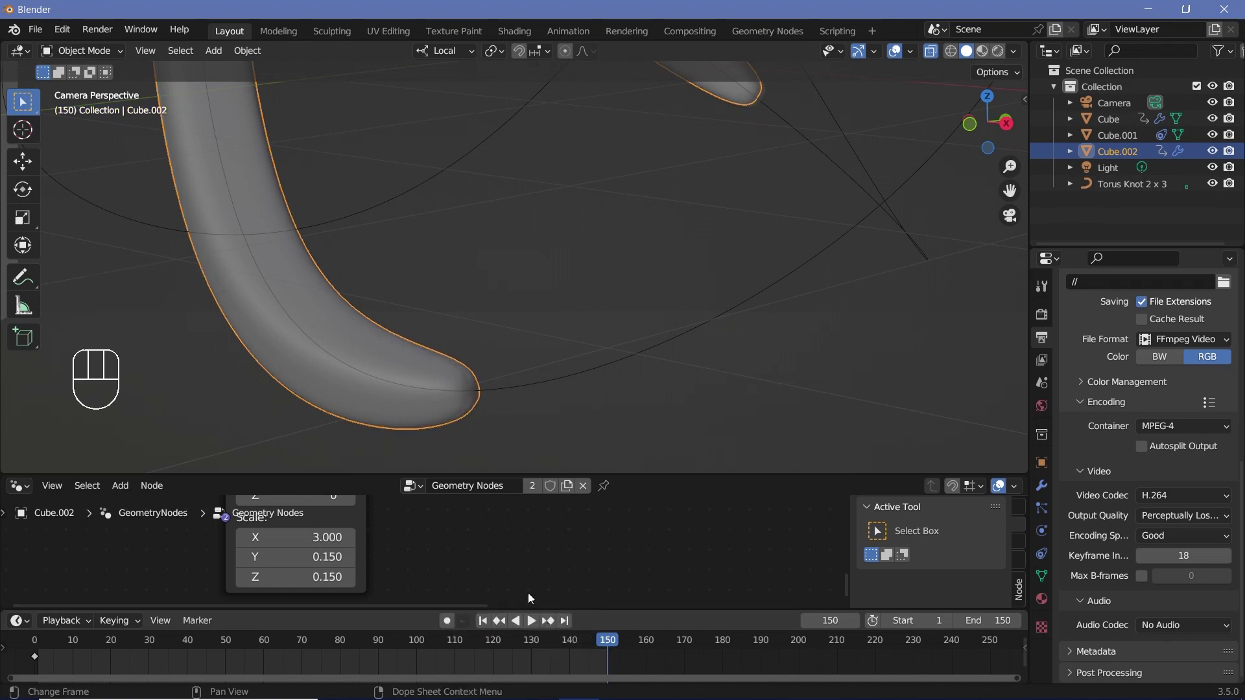
Step: Move the original bar to coincide with the copy, then delete the reference Cube.002
scroll(up, 3)
drag(472, 320, 472, 170)
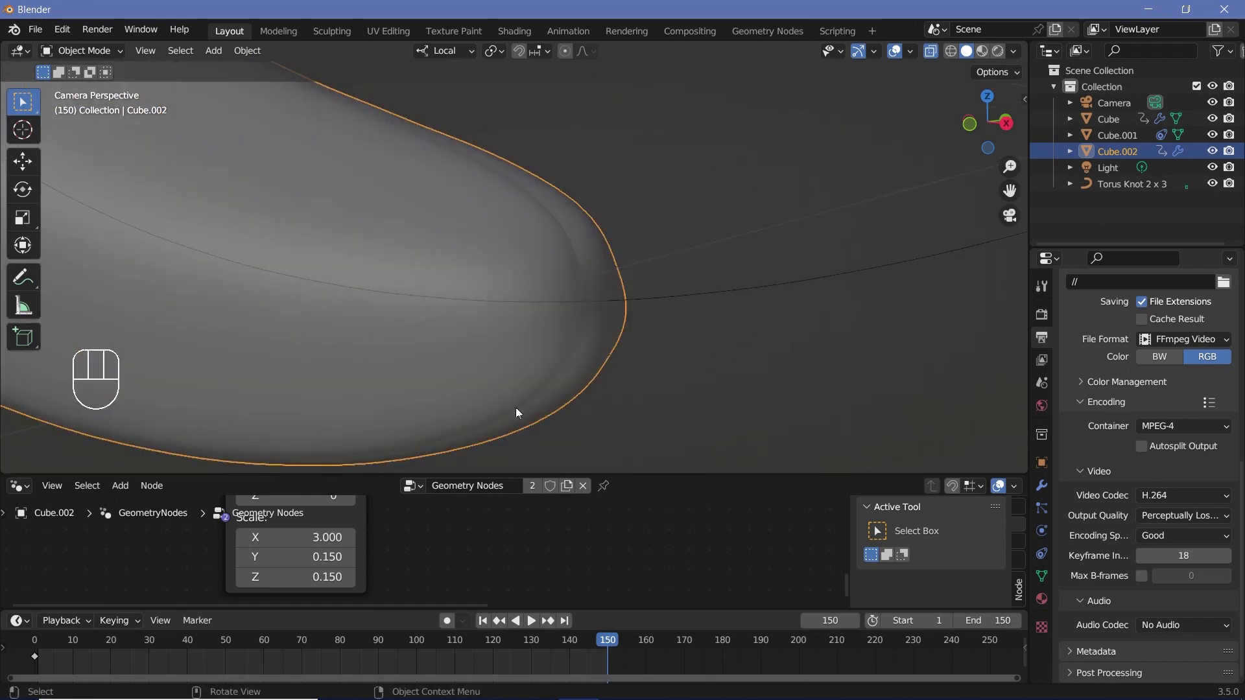
click(603, 287)
click(544, 266)
click(547, 397)
key(g)
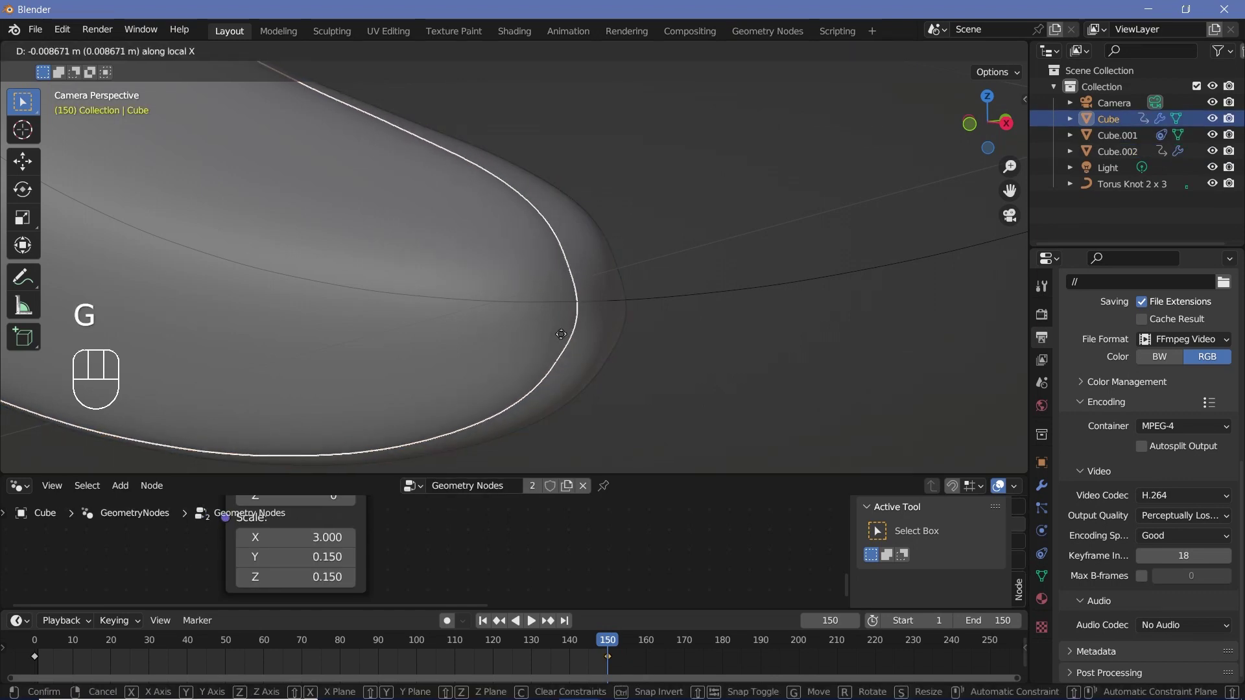
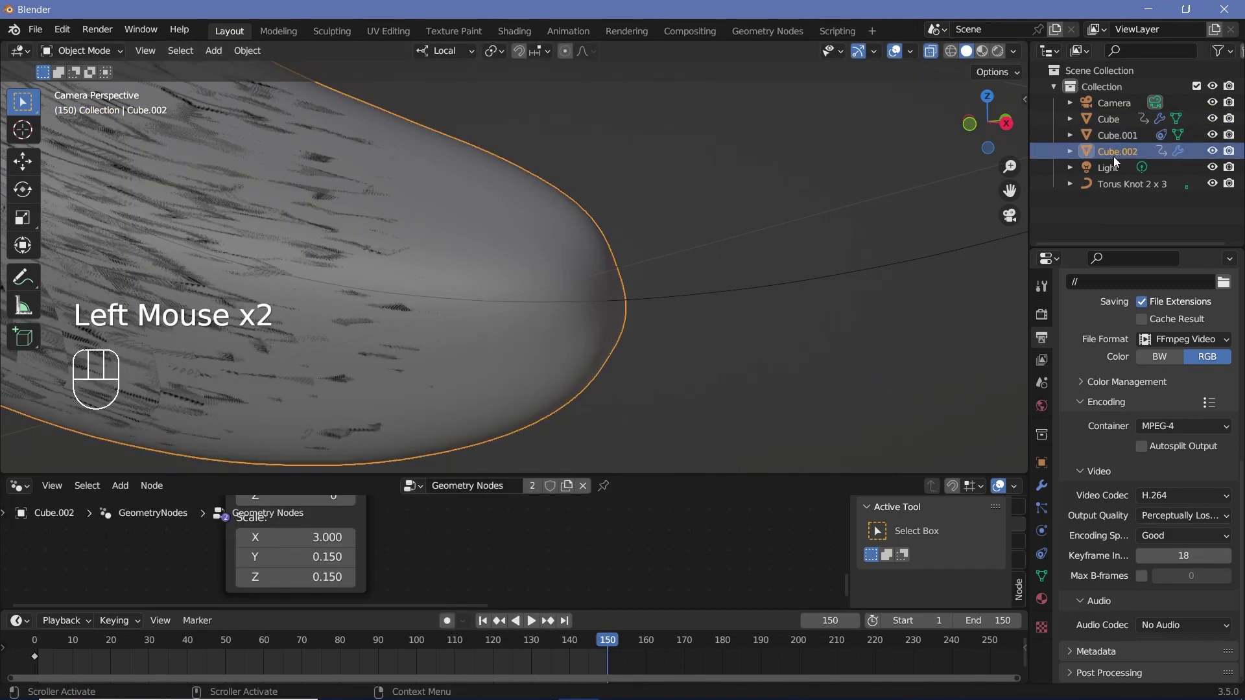
key(Delete)
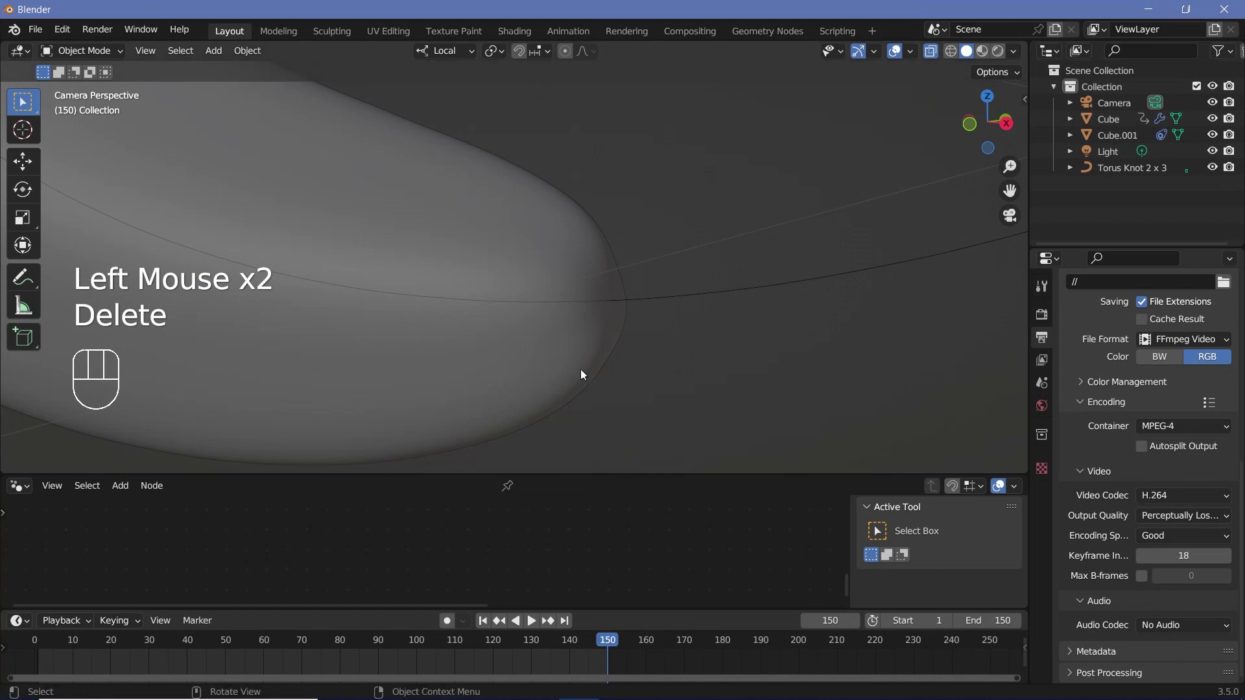
Step: Play back the loop to preview it, then select the bar and all of its keyframes
scroll(down, 3)
click(38, 652)
click(614, 650)
scroll(down, 3)
scroll(up, 3)
key(space)
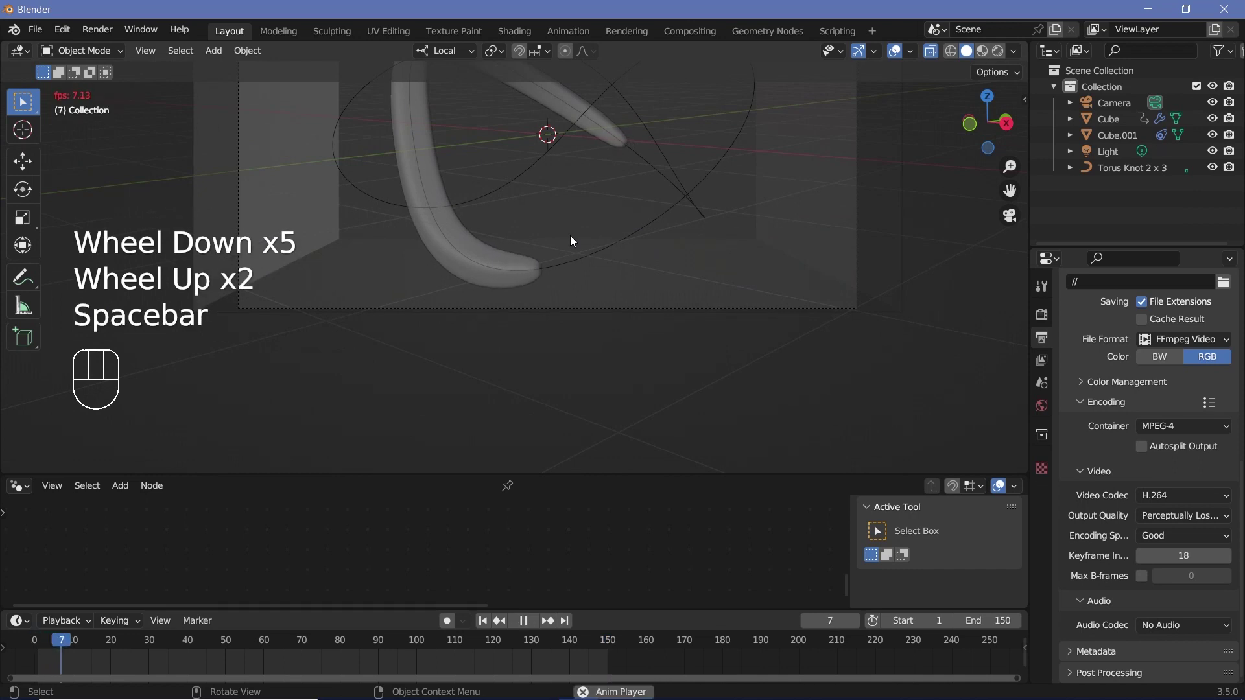
scroll(down, 3)
drag(557, 236, 402, 474)
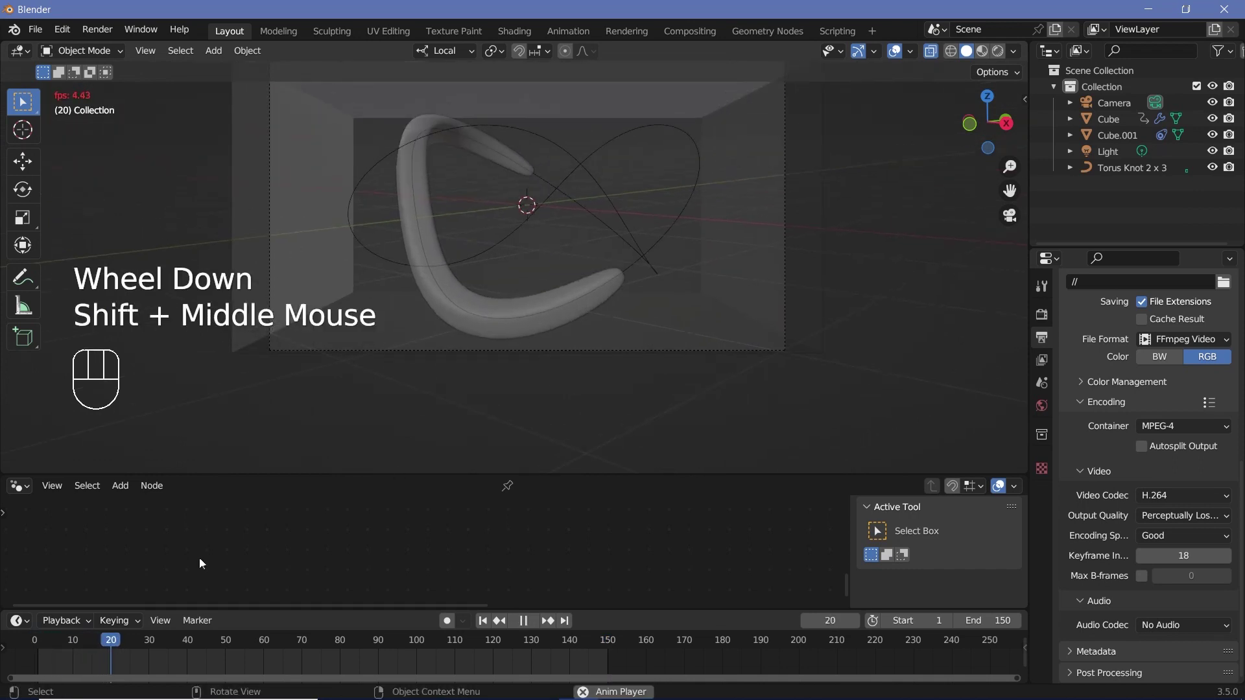
key(space)
click(565, 319)
key(a)
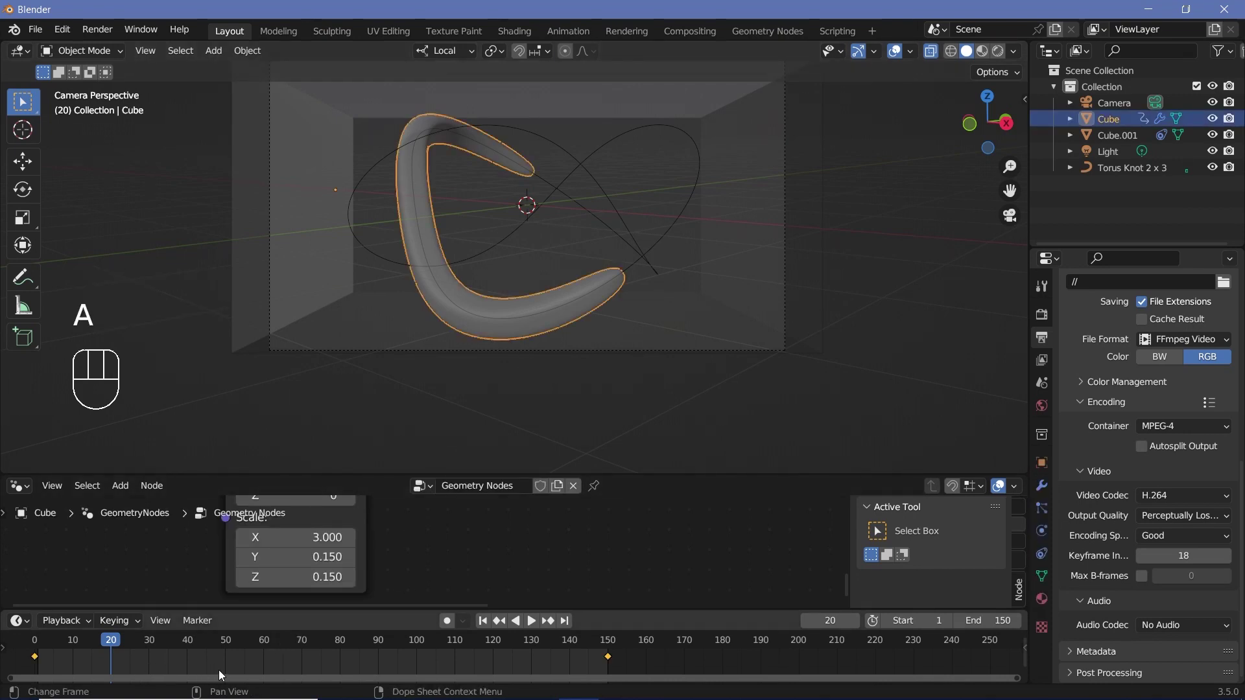
Step: Set all the bar's keyframes to Linear interpolation and play back the steady-speed loop
key(t)
drag(938, 56, 636, 265)
key(space)
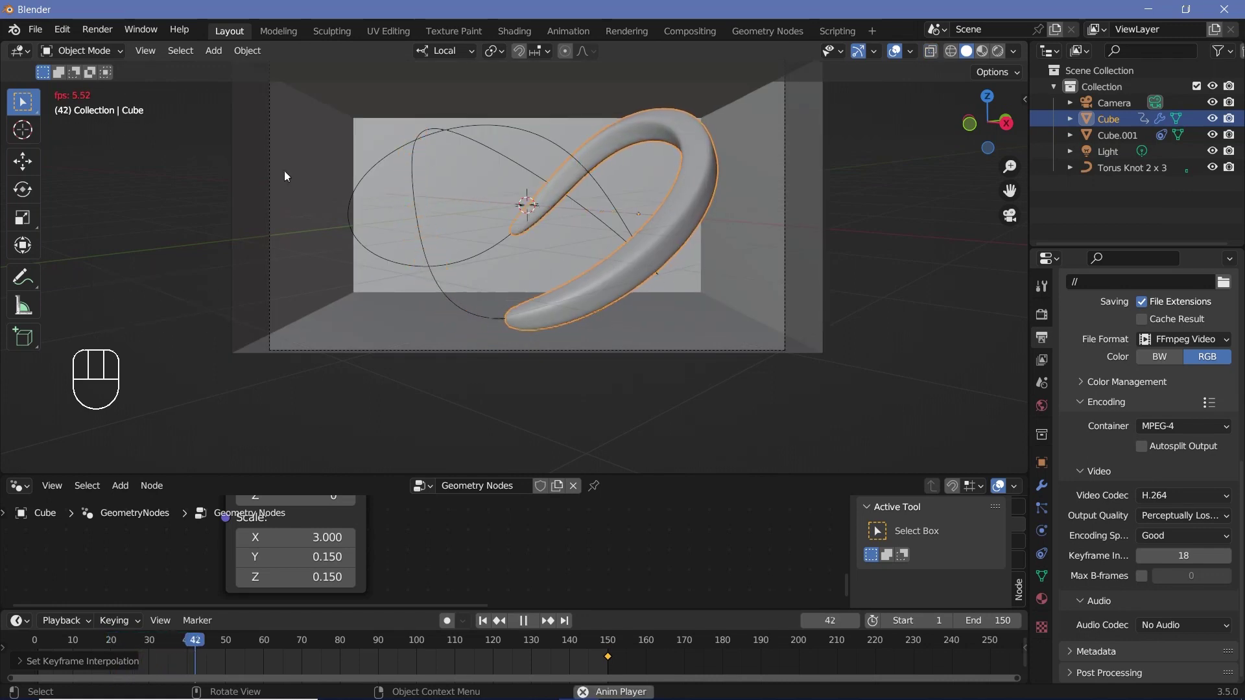
key(space)
click(61, 624)
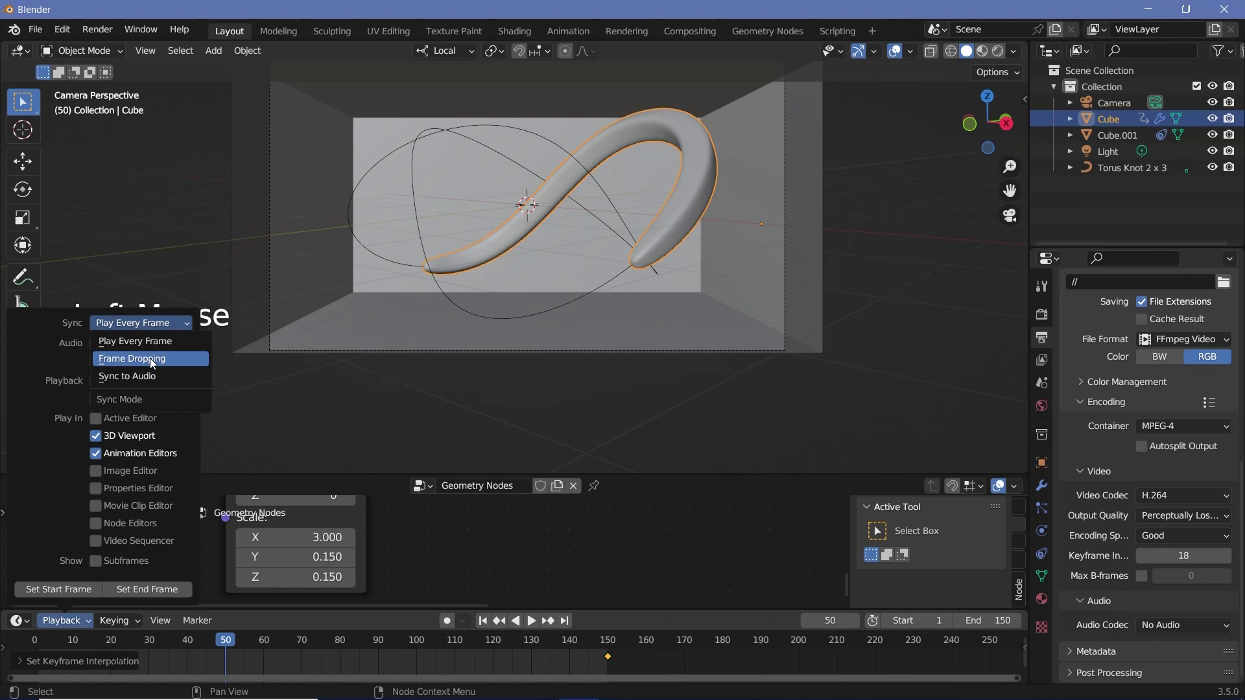
click(351, 341)
key(space)
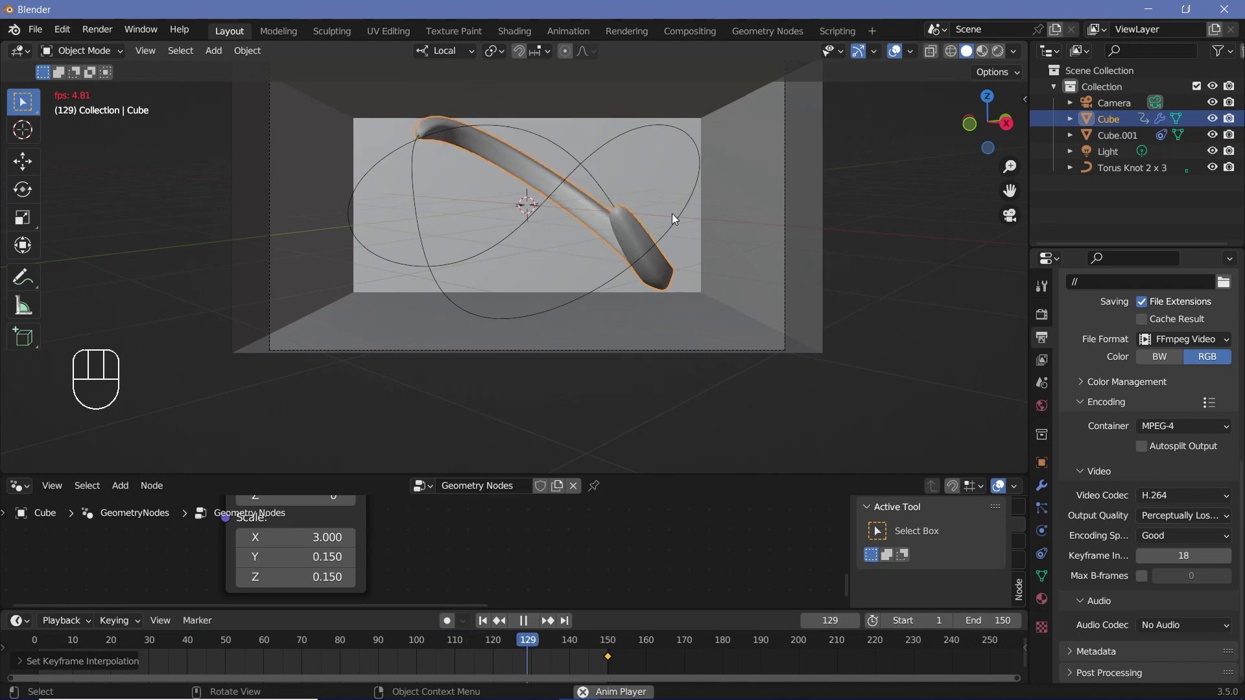
Step: Switch to rendered shading, hide the Light, and bring up the World background colour picker
key(space)
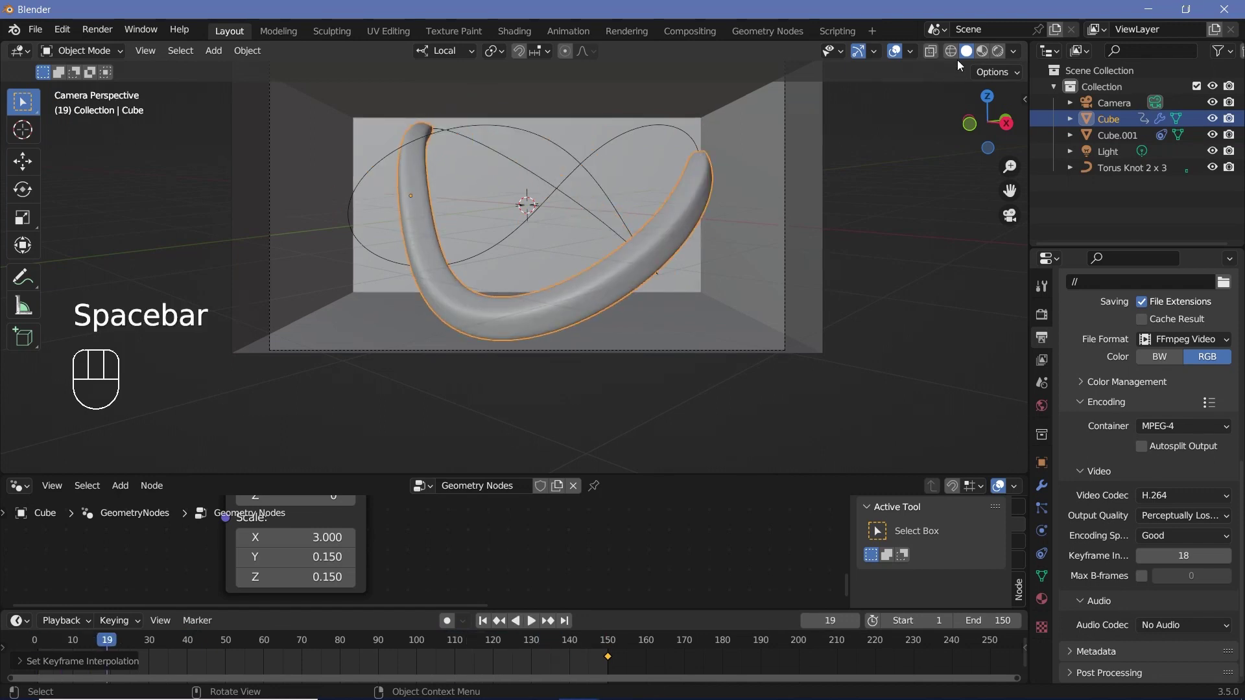
click(1002, 55)
click(1221, 153)
click(1229, 155)
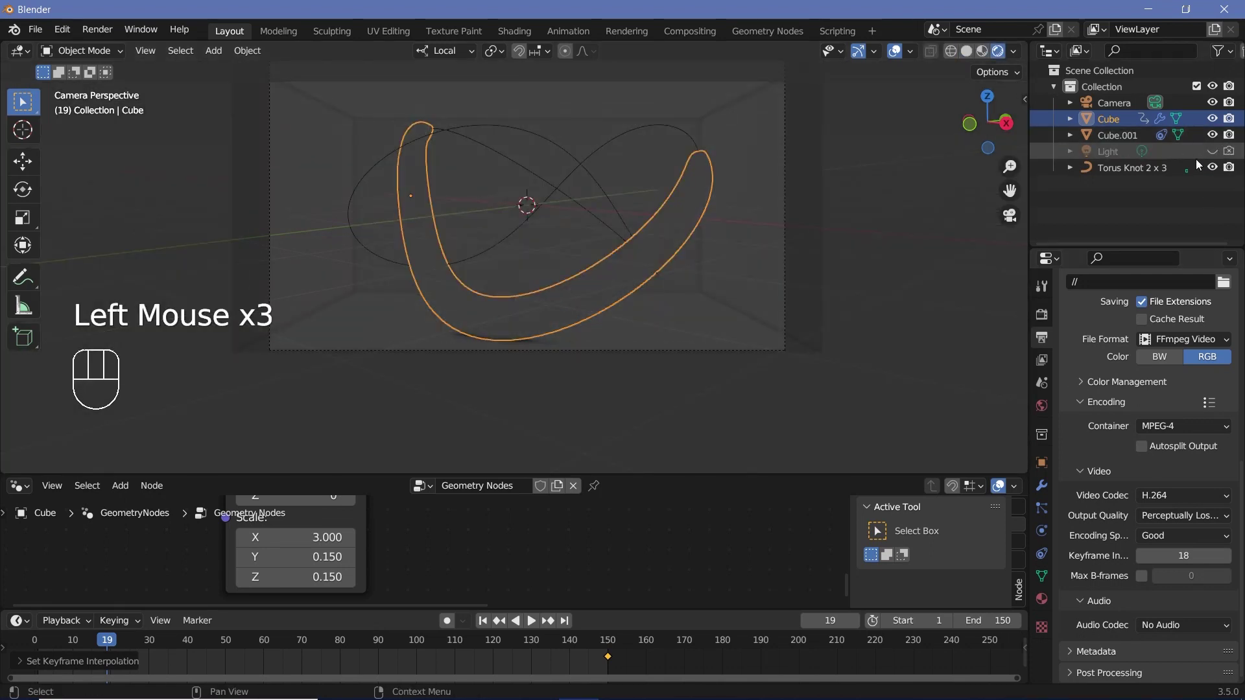
click(1046, 417)
click(1163, 428)
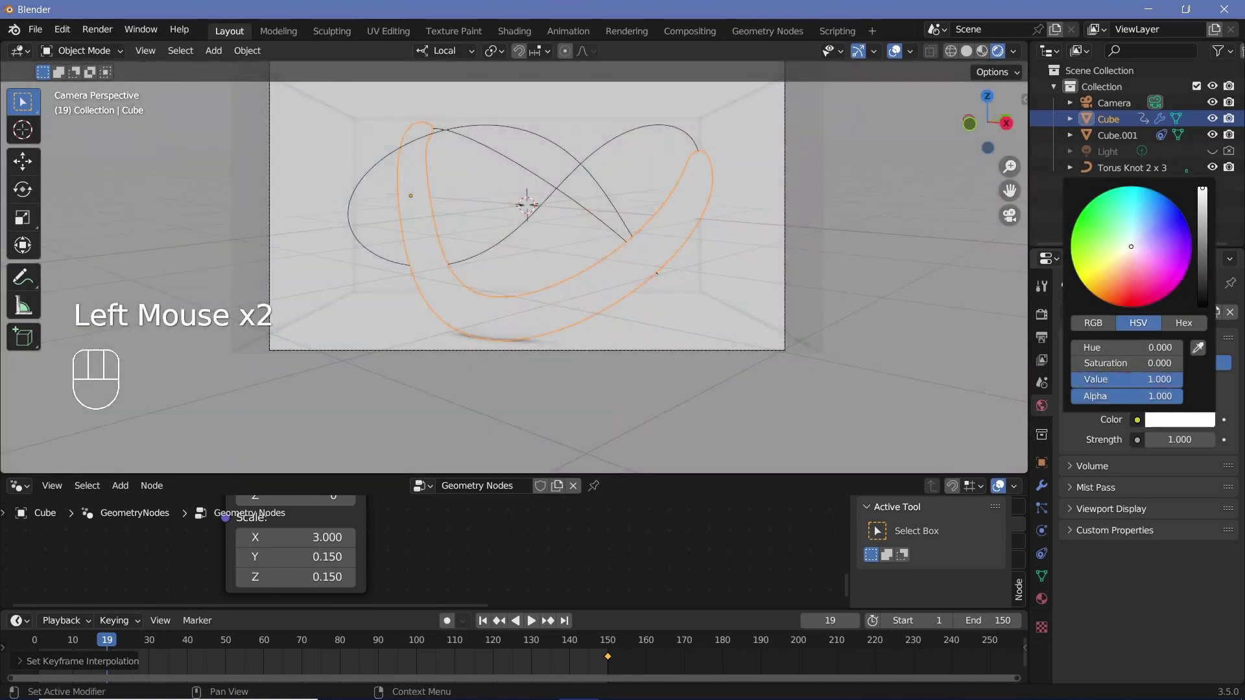
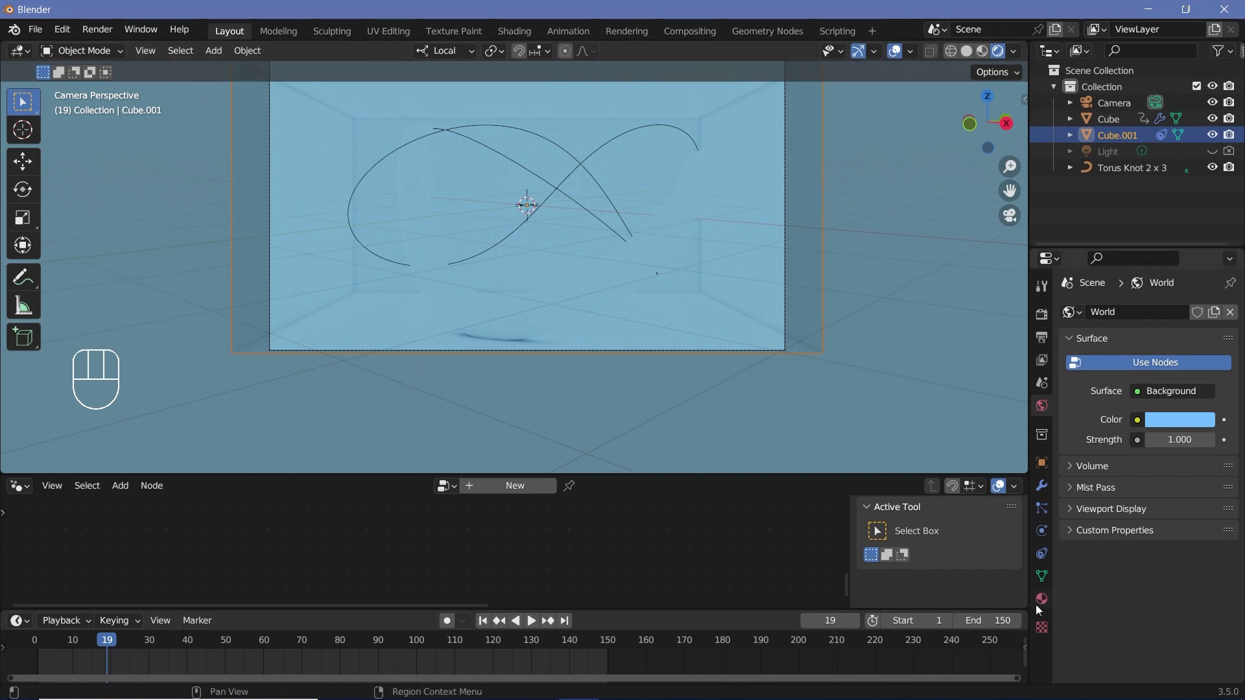
Step: Open Cube.001's Material.001 Principled BSDF settings
double_click(1135, 389)
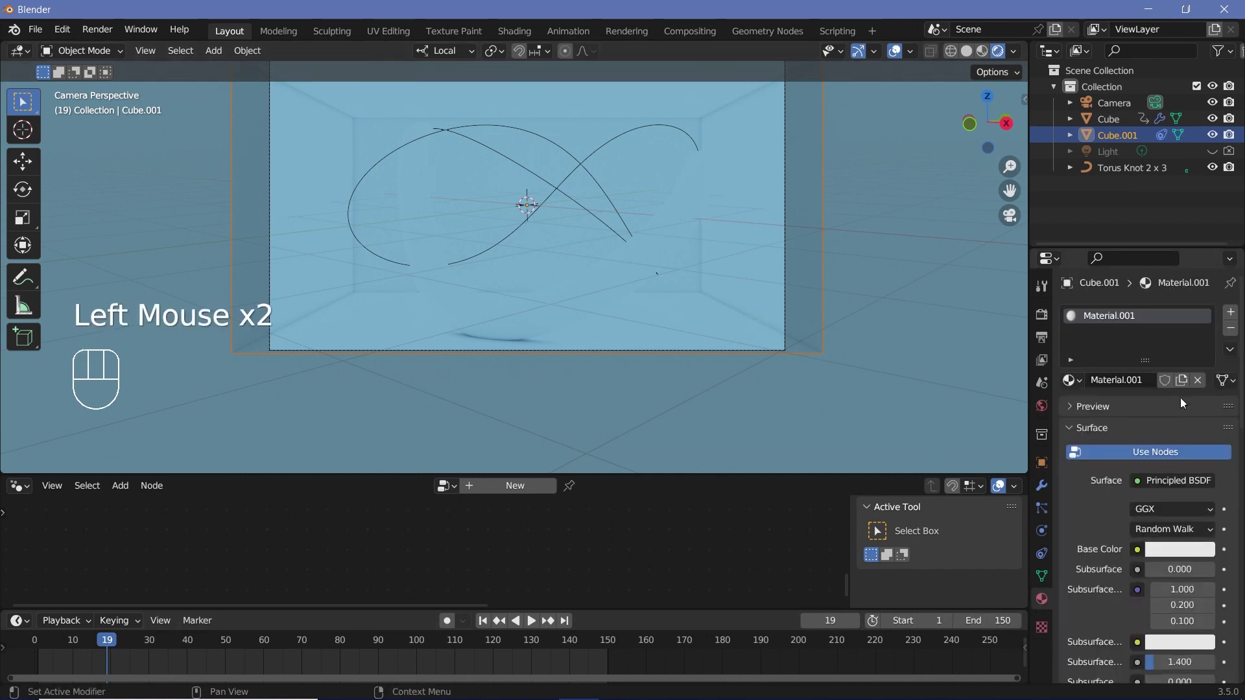
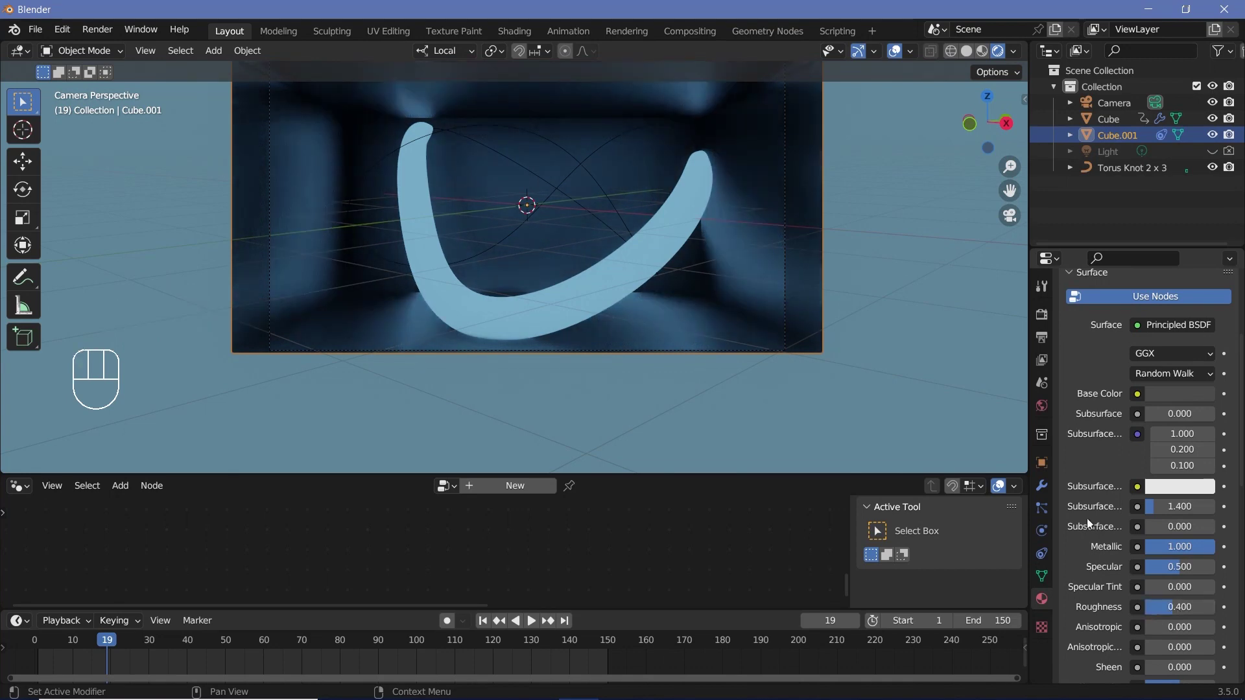
Step: Select the camera for its passepartout setting, then select the bar
click(790, 177)
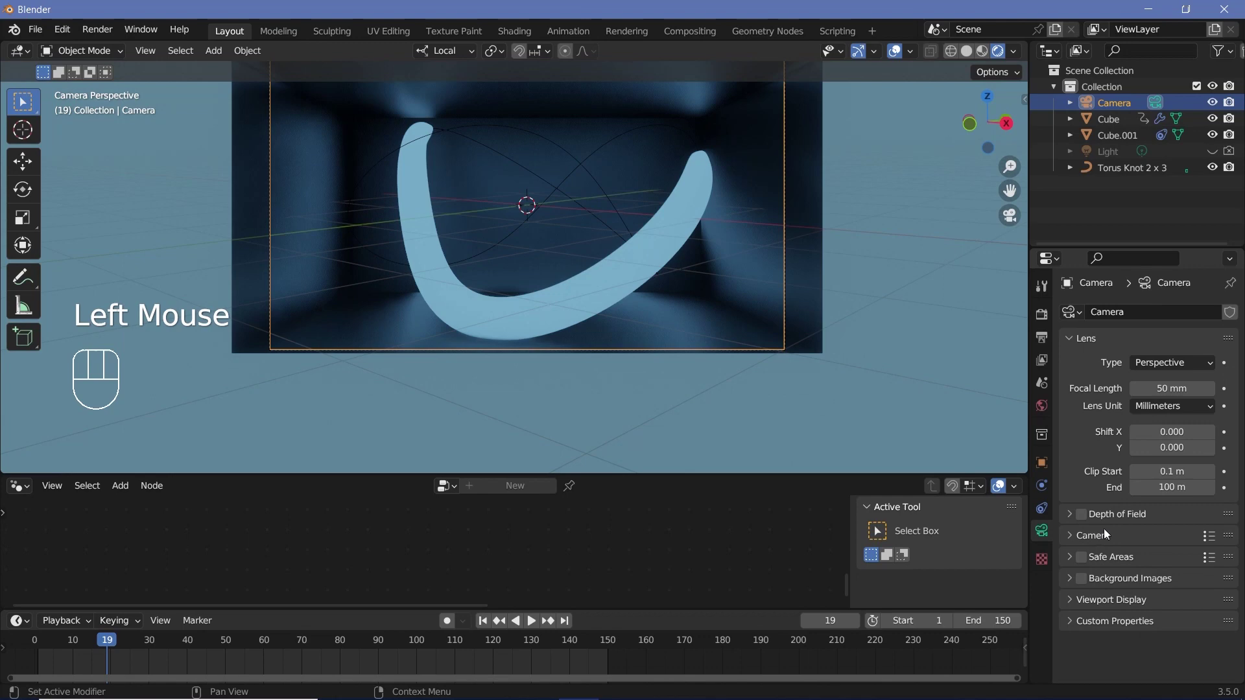
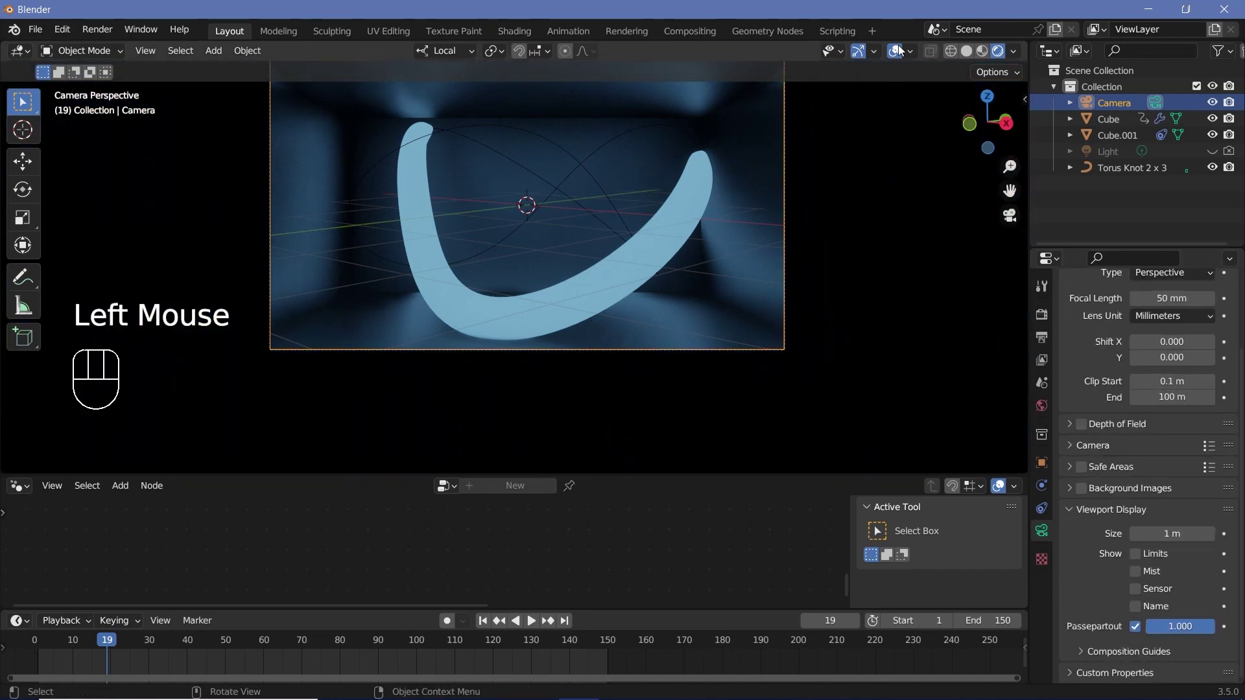
click(903, 50)
Step: Give the bar's material a near-black base colour (Value 0.016), Metallic 1 and Roughness 0.2
click(621, 284)
drag(1044, 467, 1049, 467)
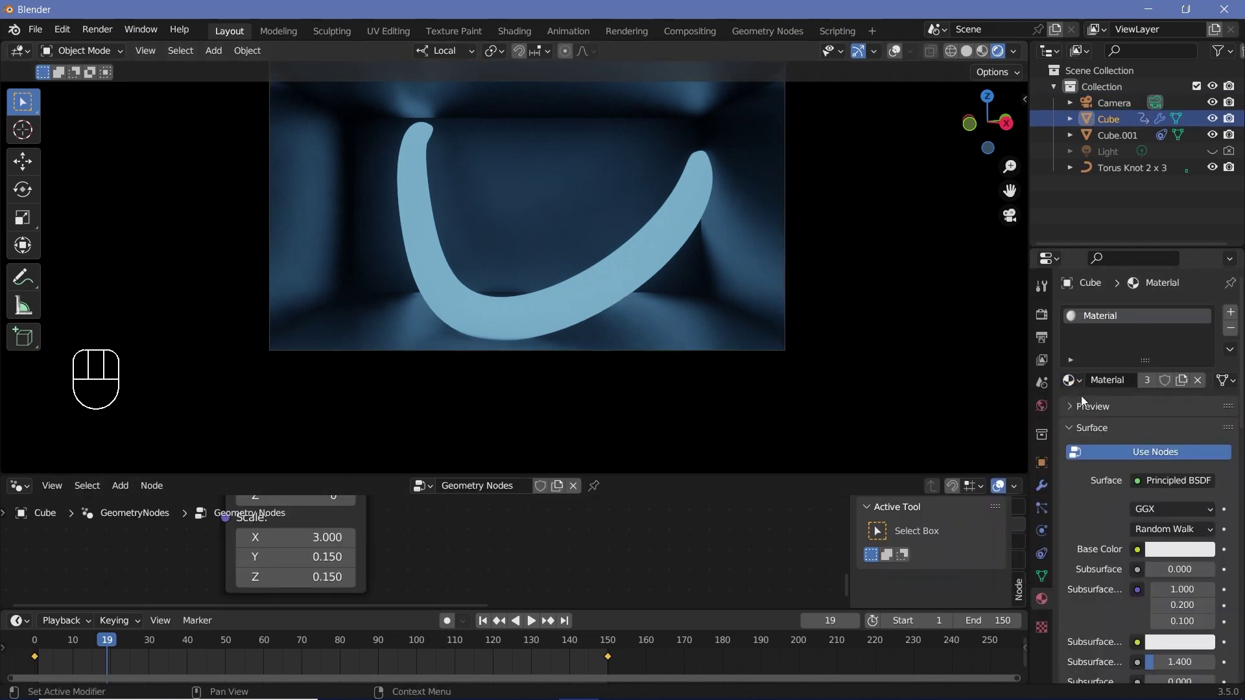
scroll(down, 3)
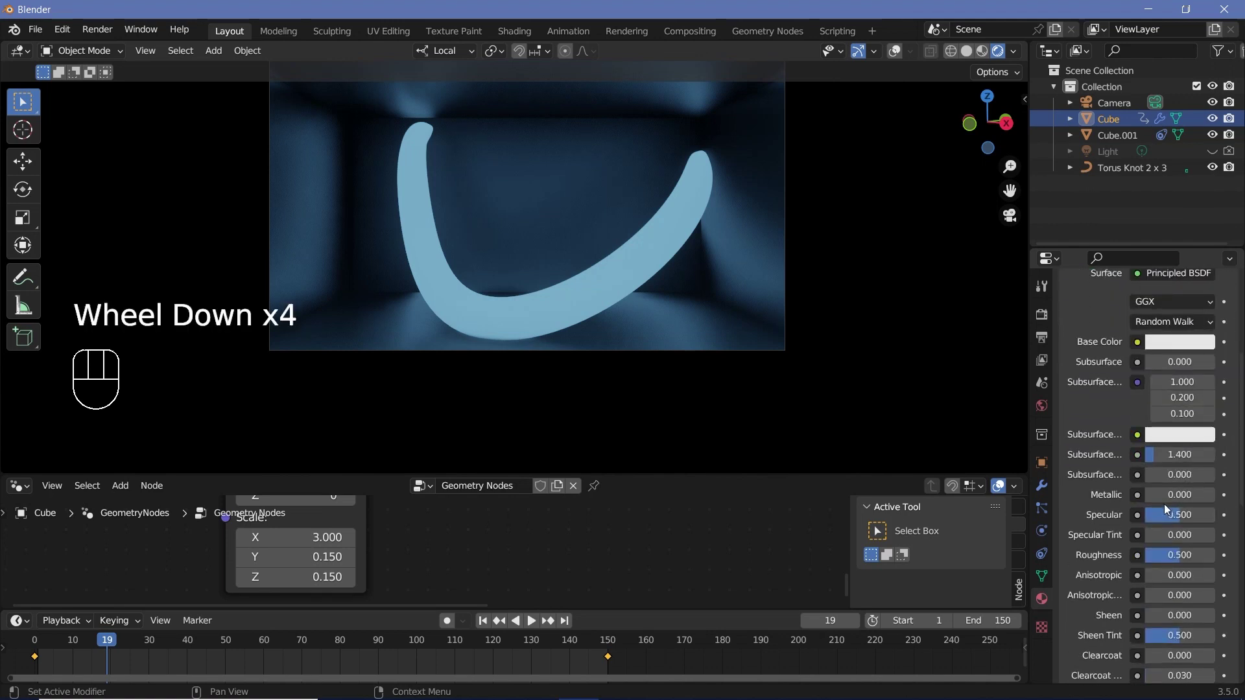
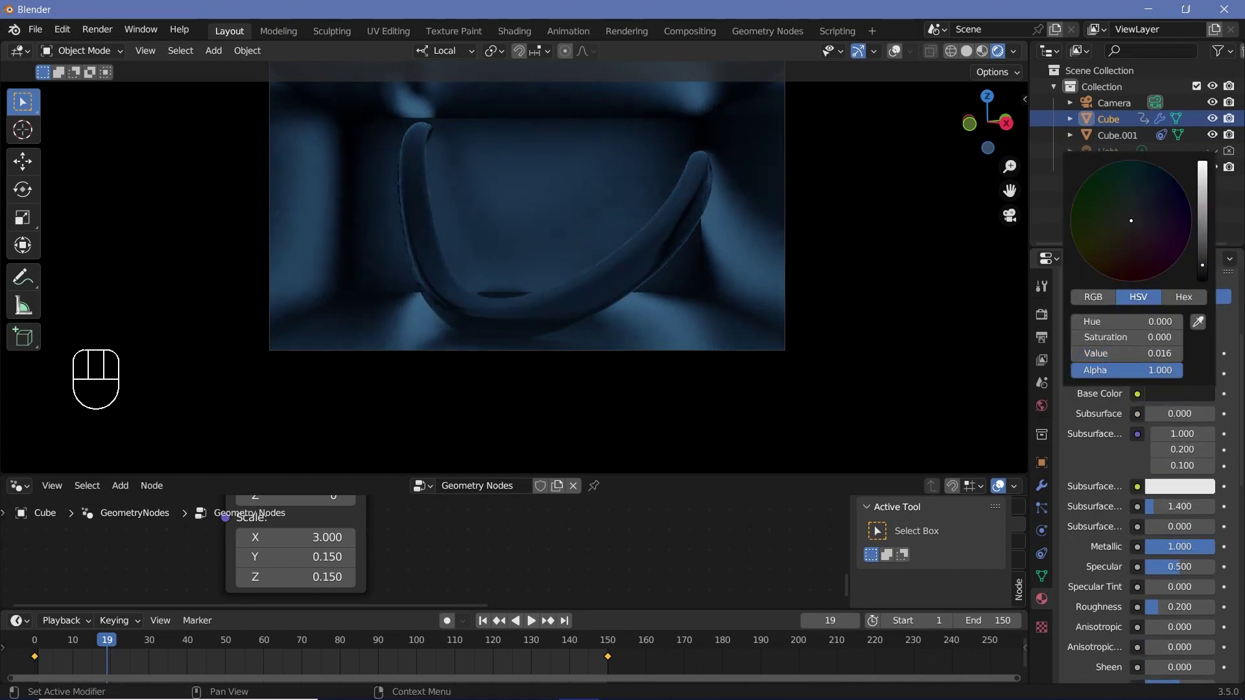
click(1118, 473)
drag(1143, 486, 1149, 564)
scroll(up, 3)
drag(1167, 413, 1144, 554)
scroll(down, 3)
click(1144, 554)
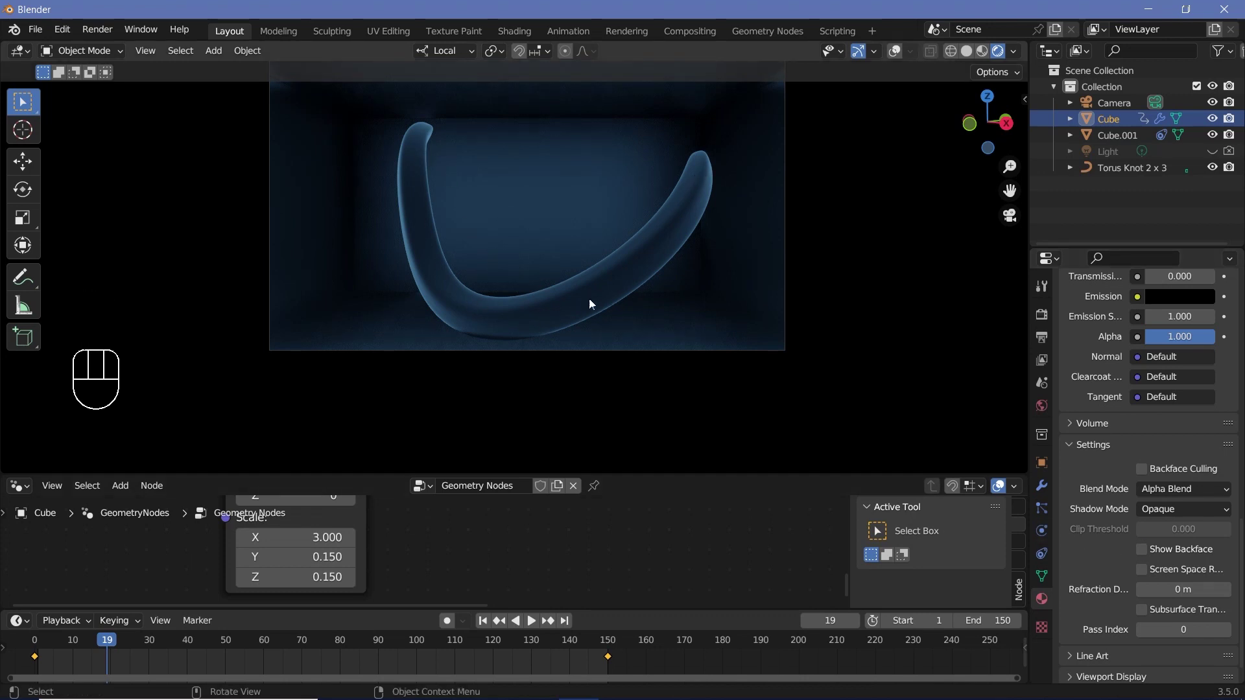
scroll(up, 3)
scroll(up, 3)
Step: Enable Screen Space Reflections in render settings and set the bar's Blend Mode to Alpha Blend
click(1048, 322)
click(1074, 439)
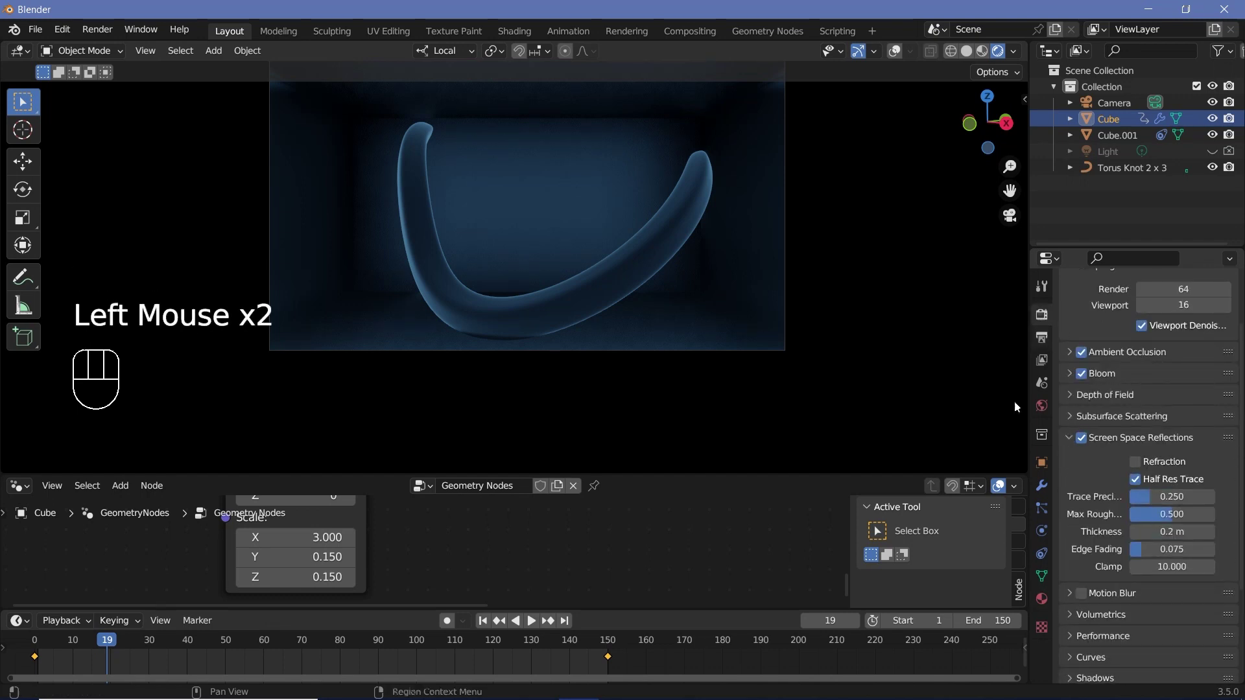
click(1051, 601)
scroll(down, 3)
drag(1156, 492, 1155, 508)
drag(1157, 516, 647, 221)
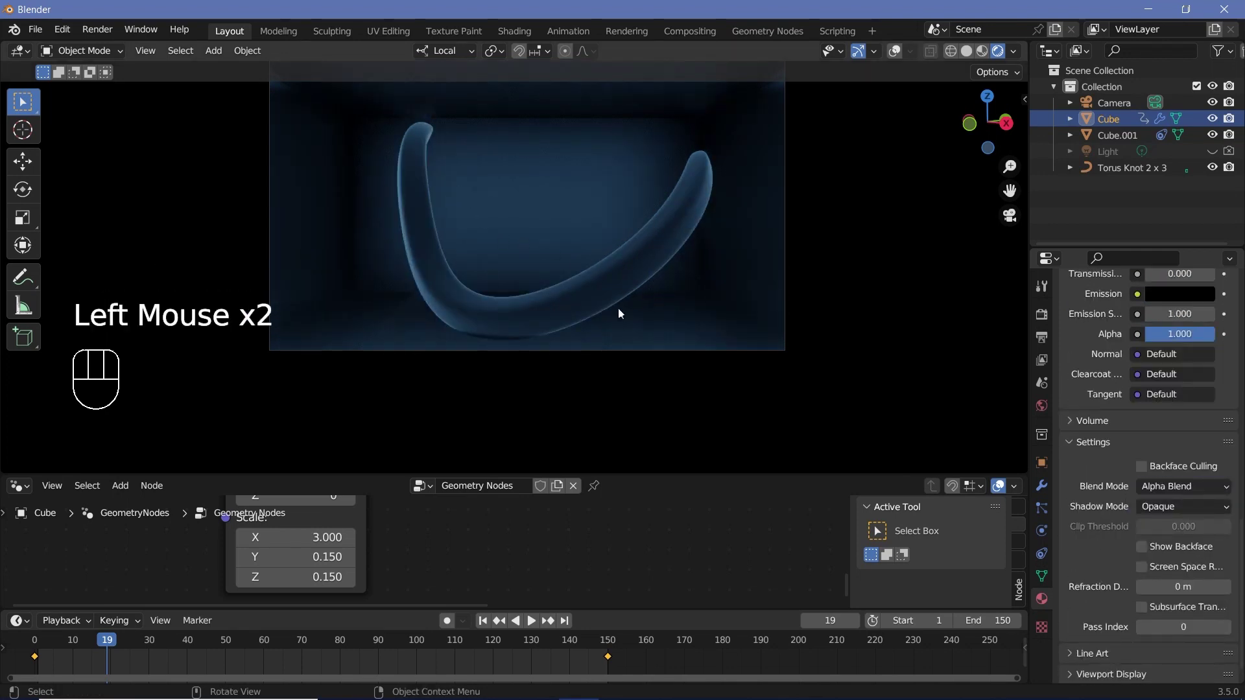
Step: Set the bar material's Blend Mode back to Opaque
key(space)
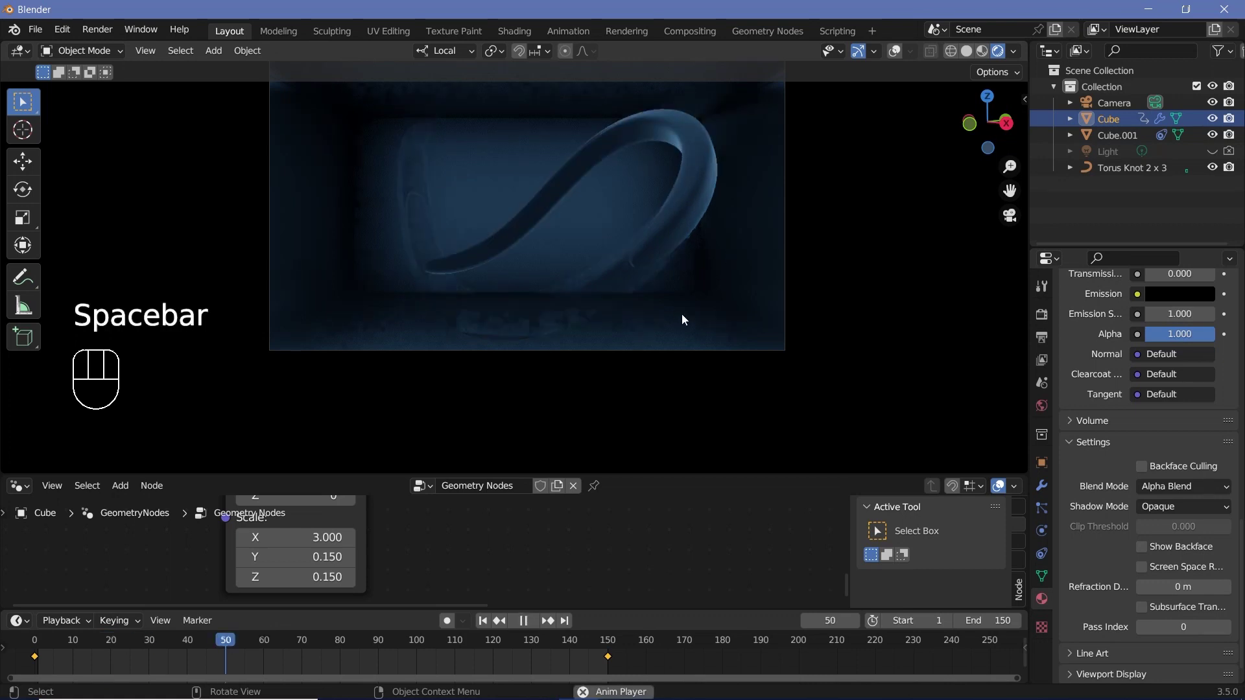
key(space)
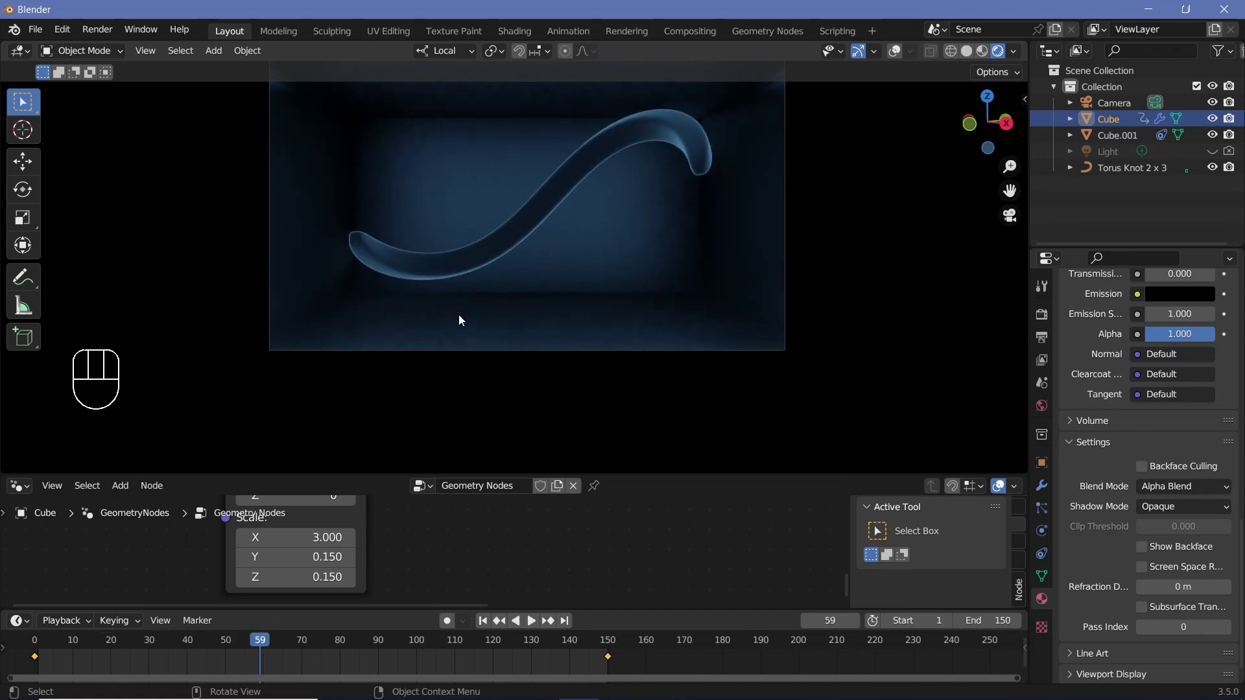
key(space)
scroll(down, 3)
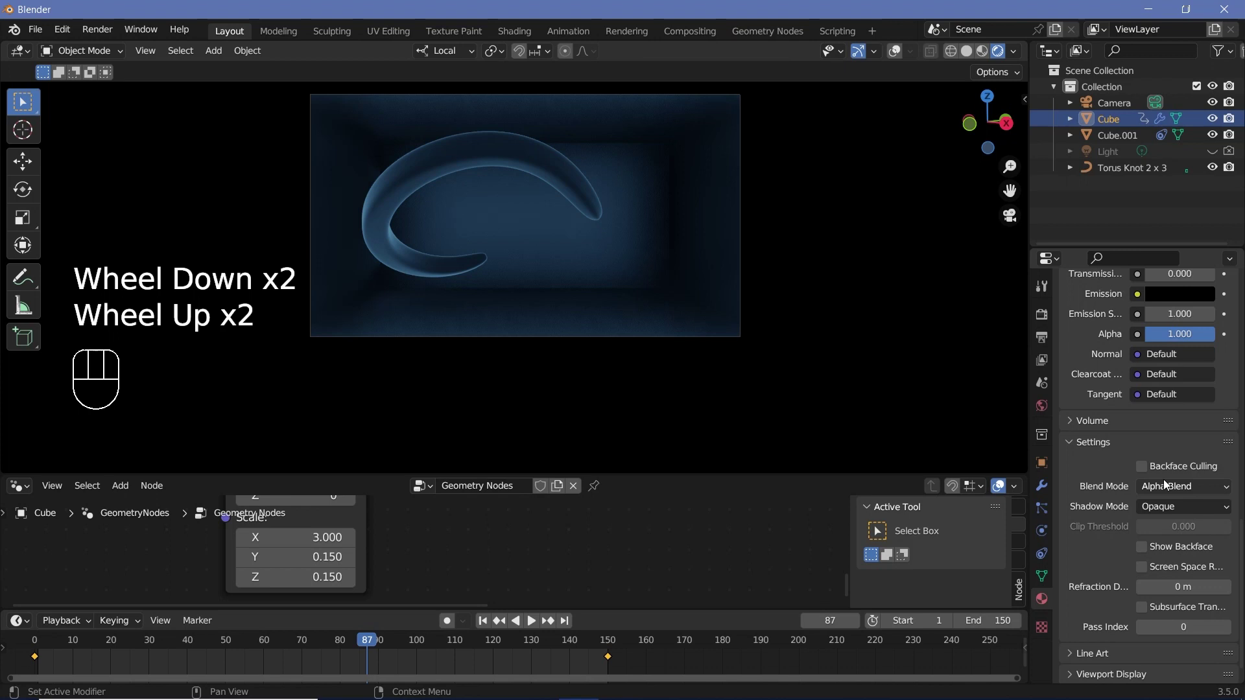
drag(1169, 490, 1154, 509)
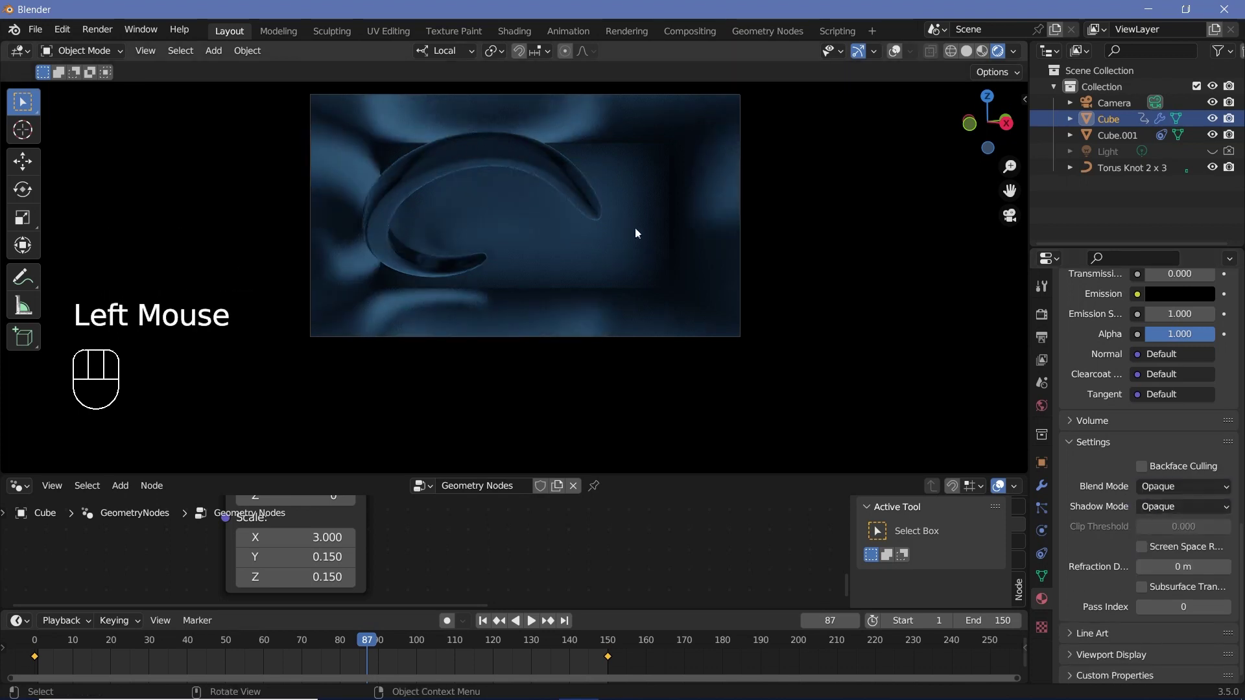
Step: Play back the animation to check the reflective bar's motion along the knot
key(space)
key(space)
key(space)
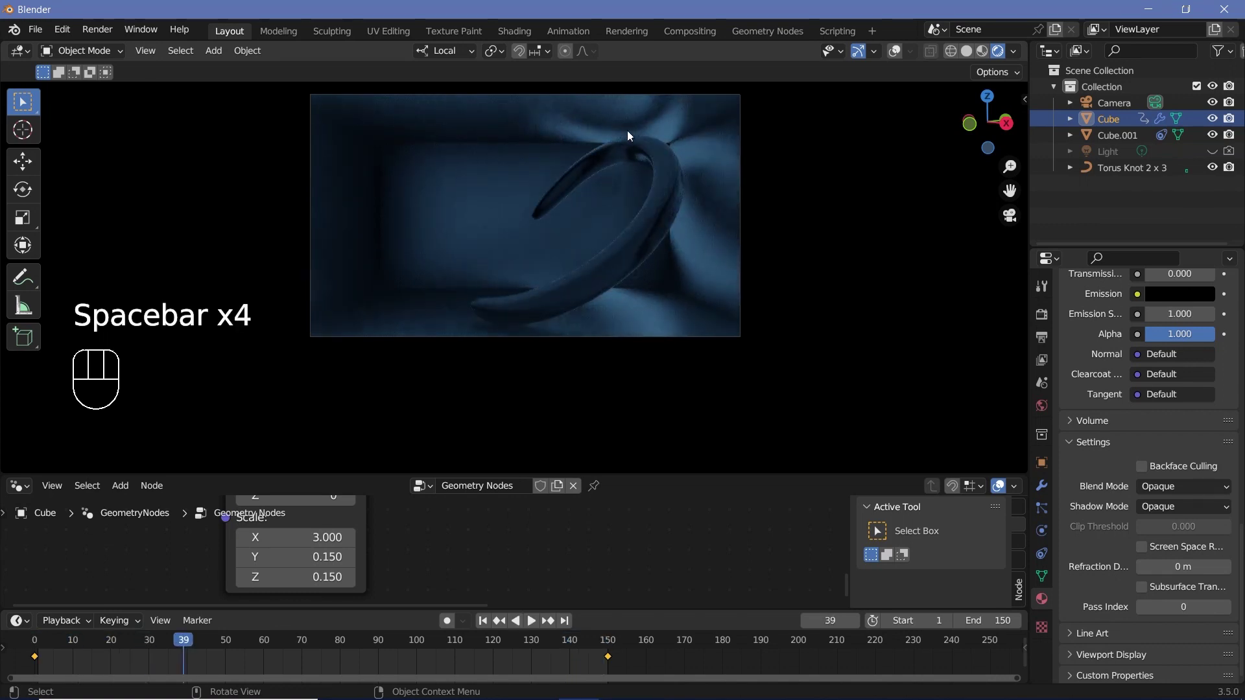
key(space)
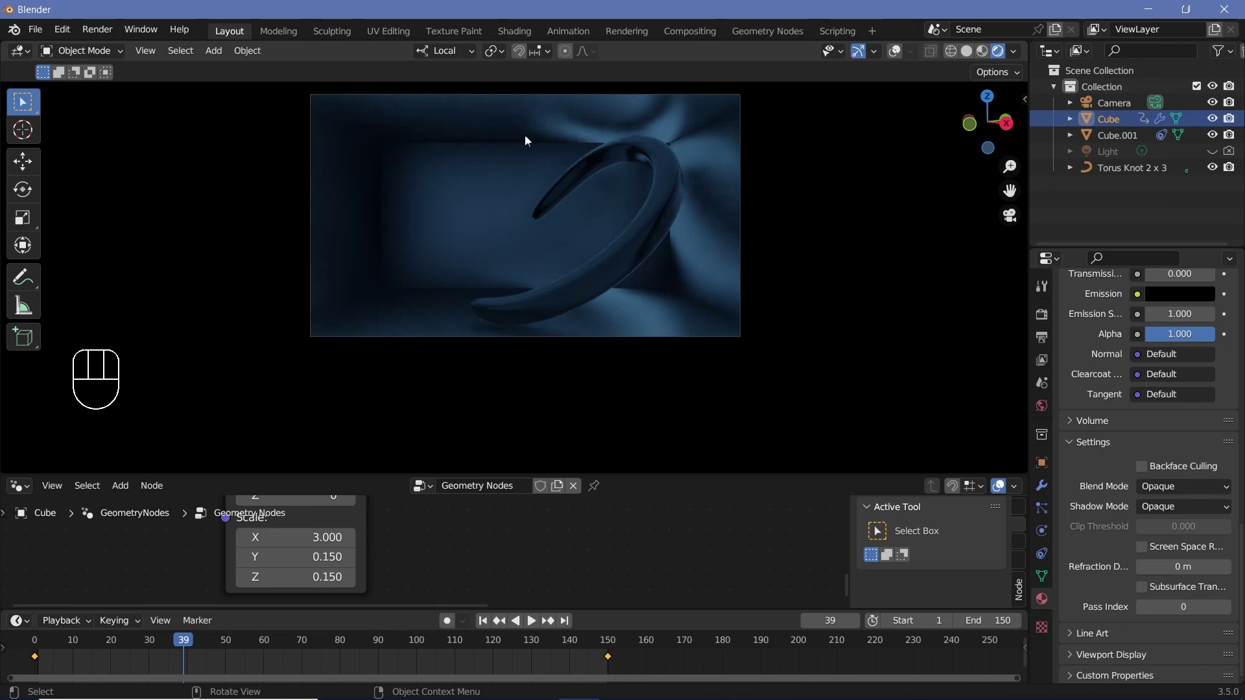
Step: Bevel all of Cube.001's edges with Ctrl+B, adding segments for smooth rounded corners
click(446, 203)
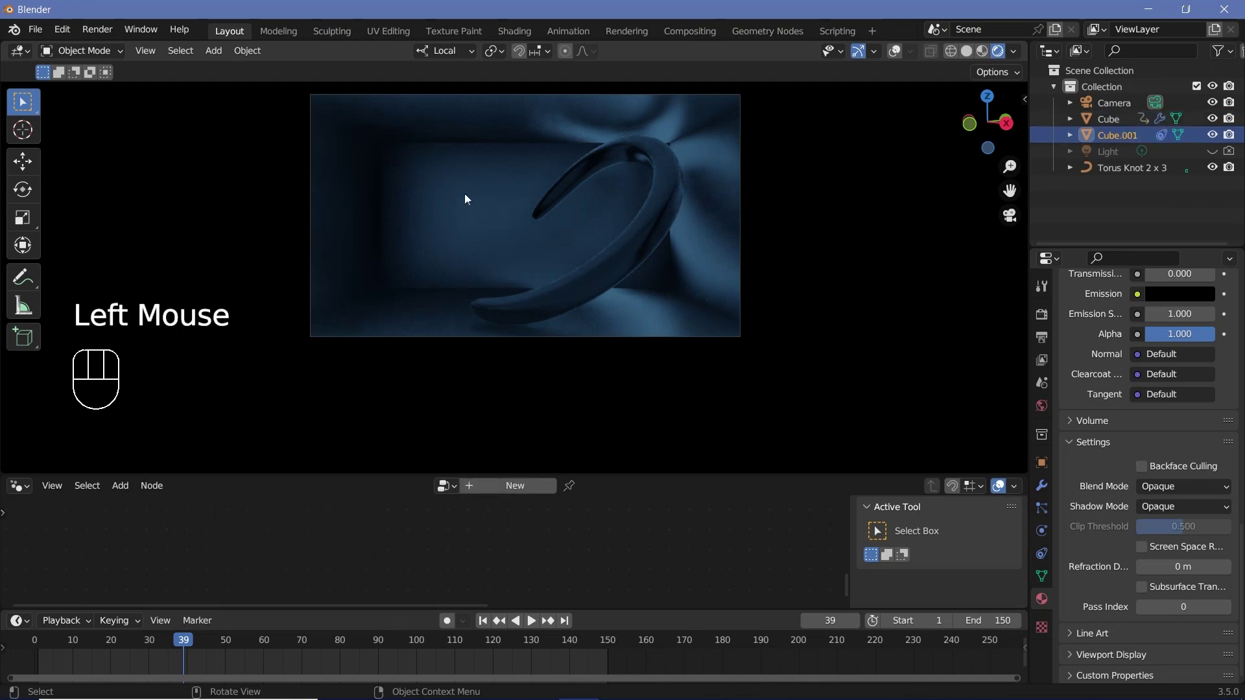
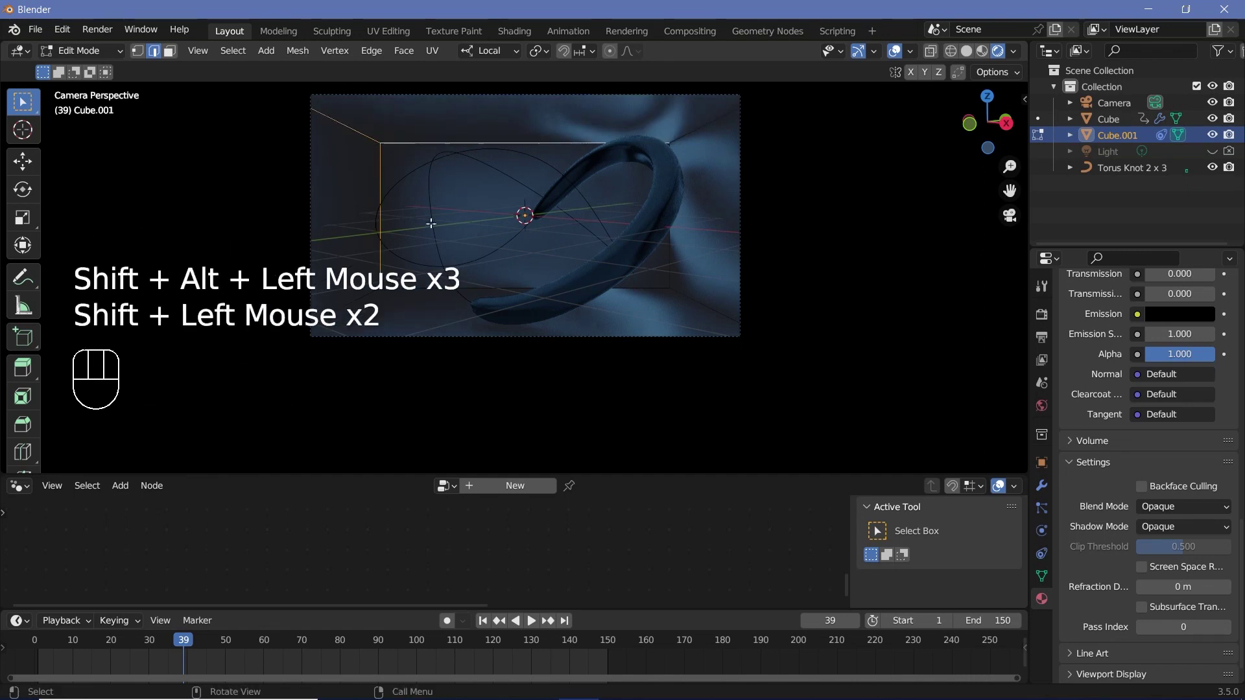
key(a)
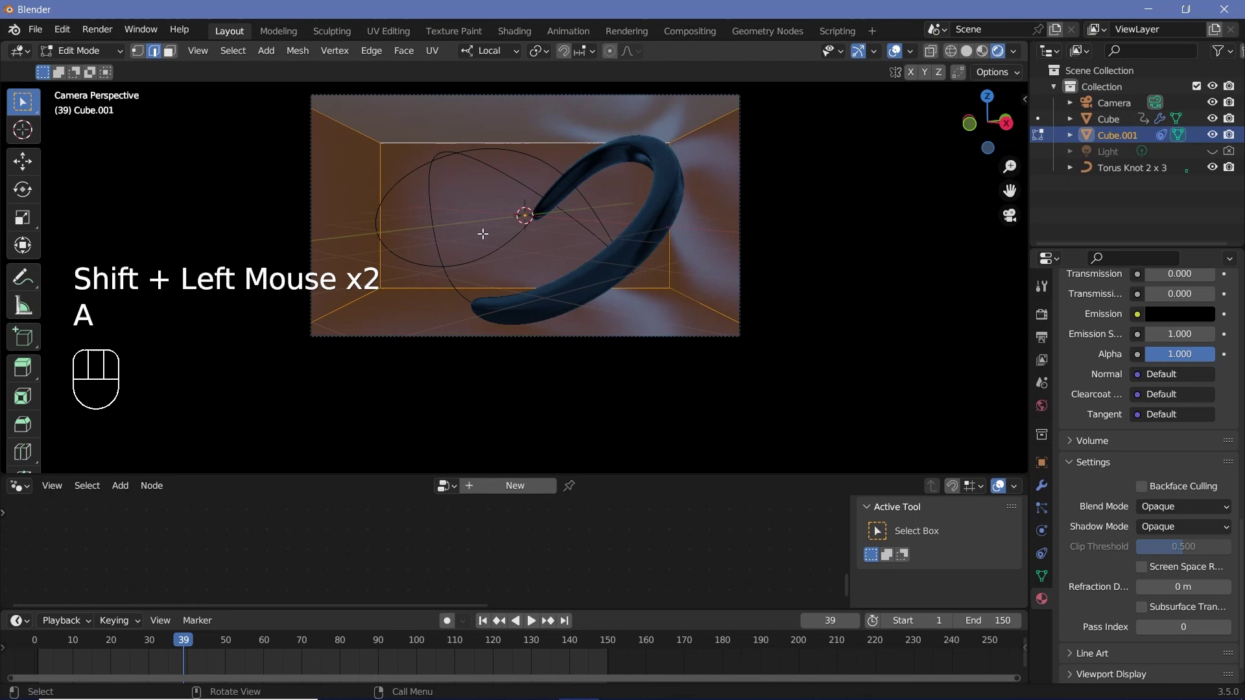
key(ctrl+b)
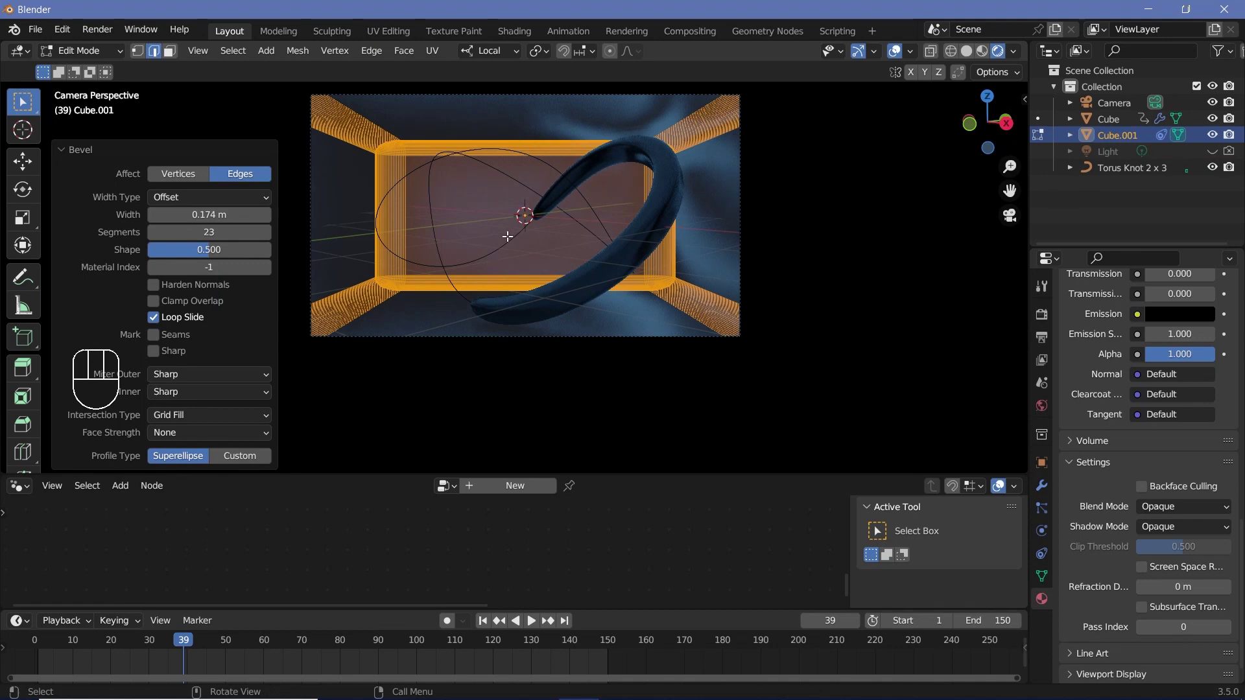
key(Tab)
drag(247, 57, 661, 416)
key(space)
key(space)
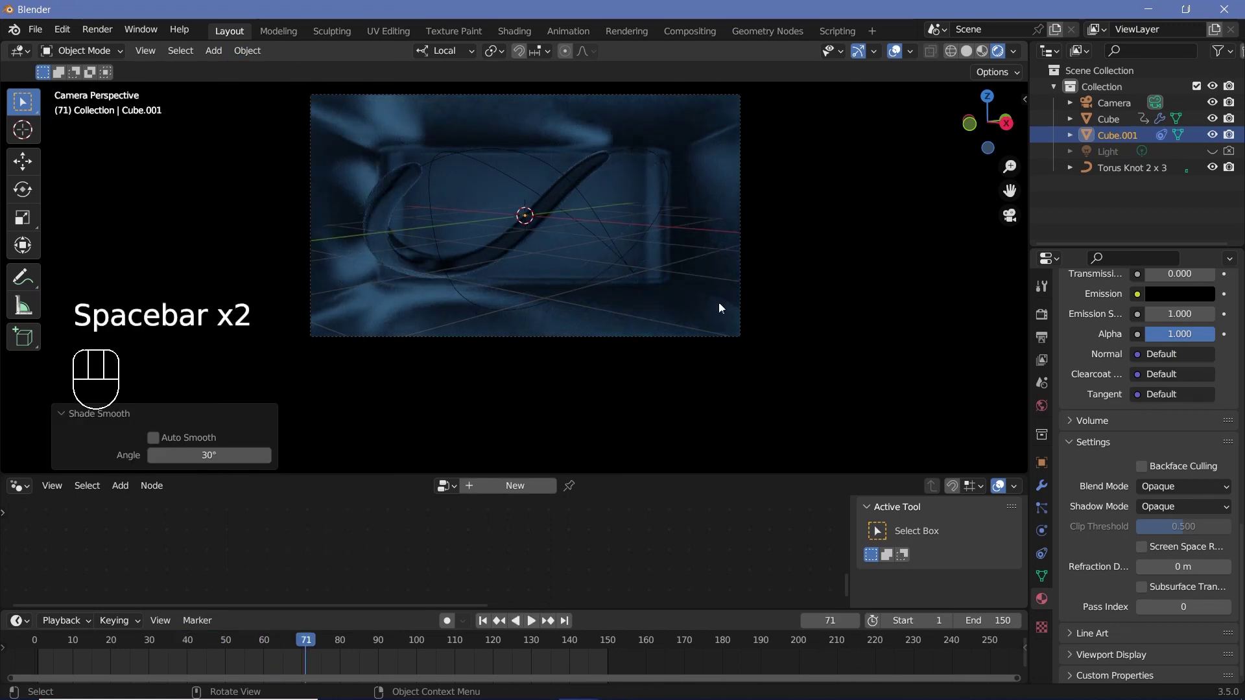
Step: Render the current frame with Render > Render Image (F12)
key(space)
key(space)
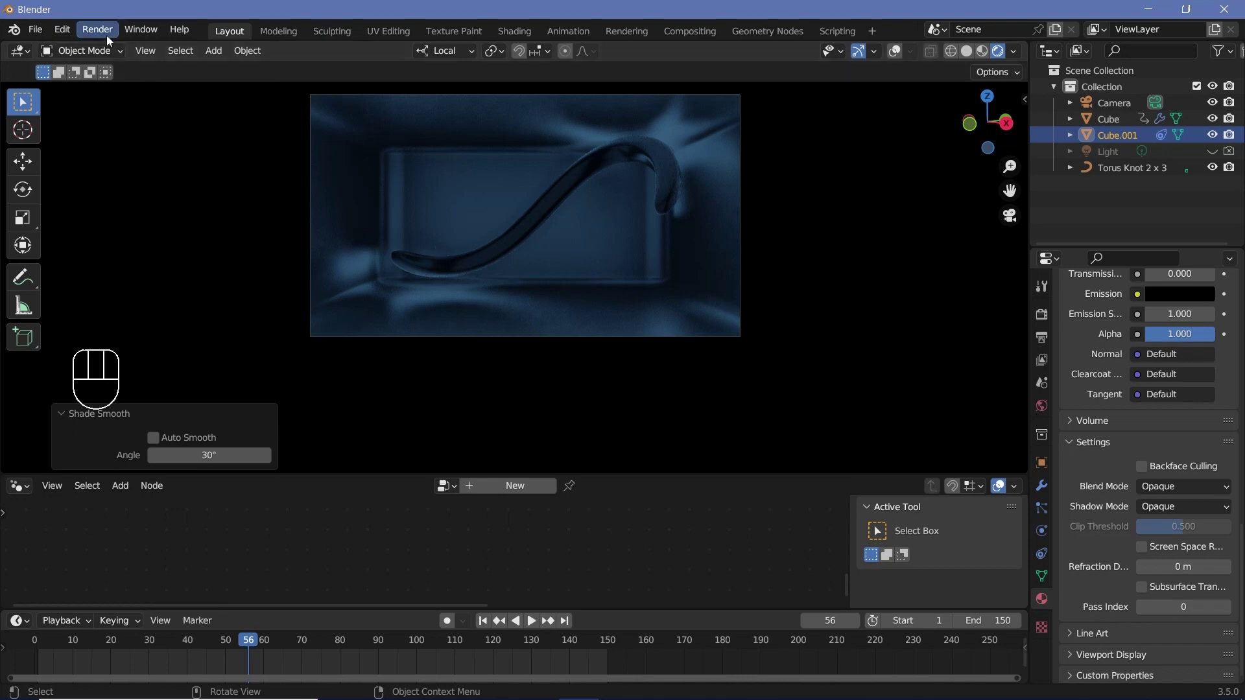
drag(112, 39, 908, 308)
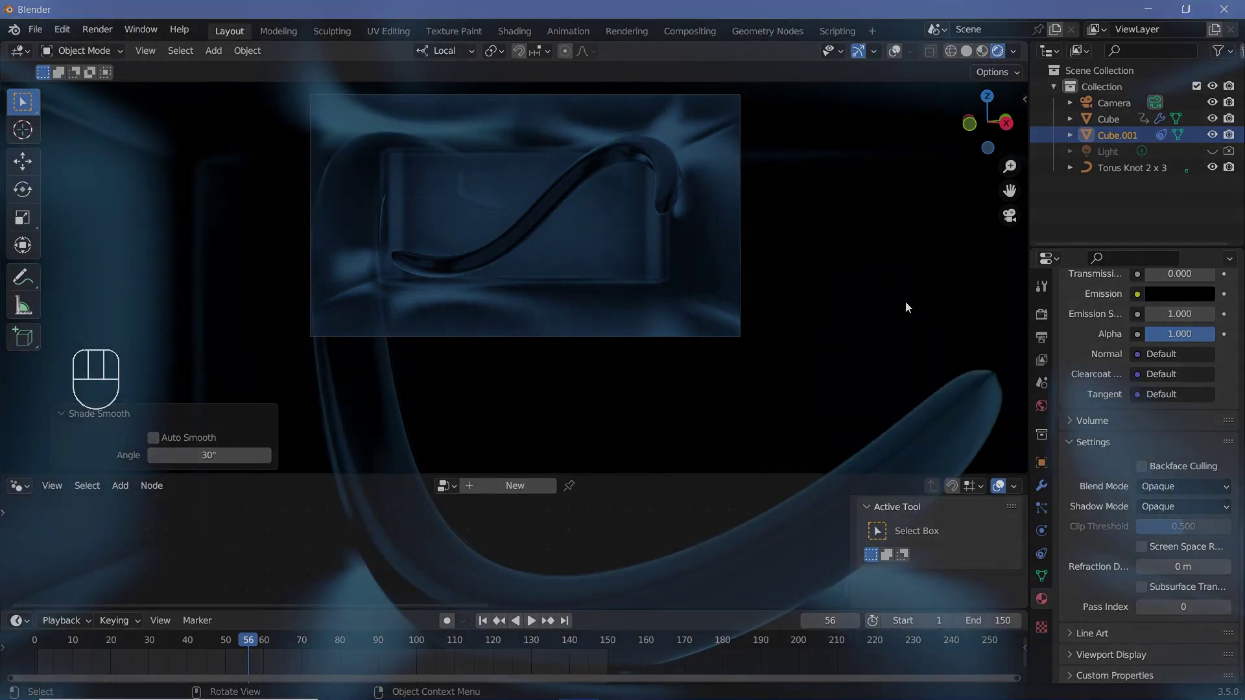